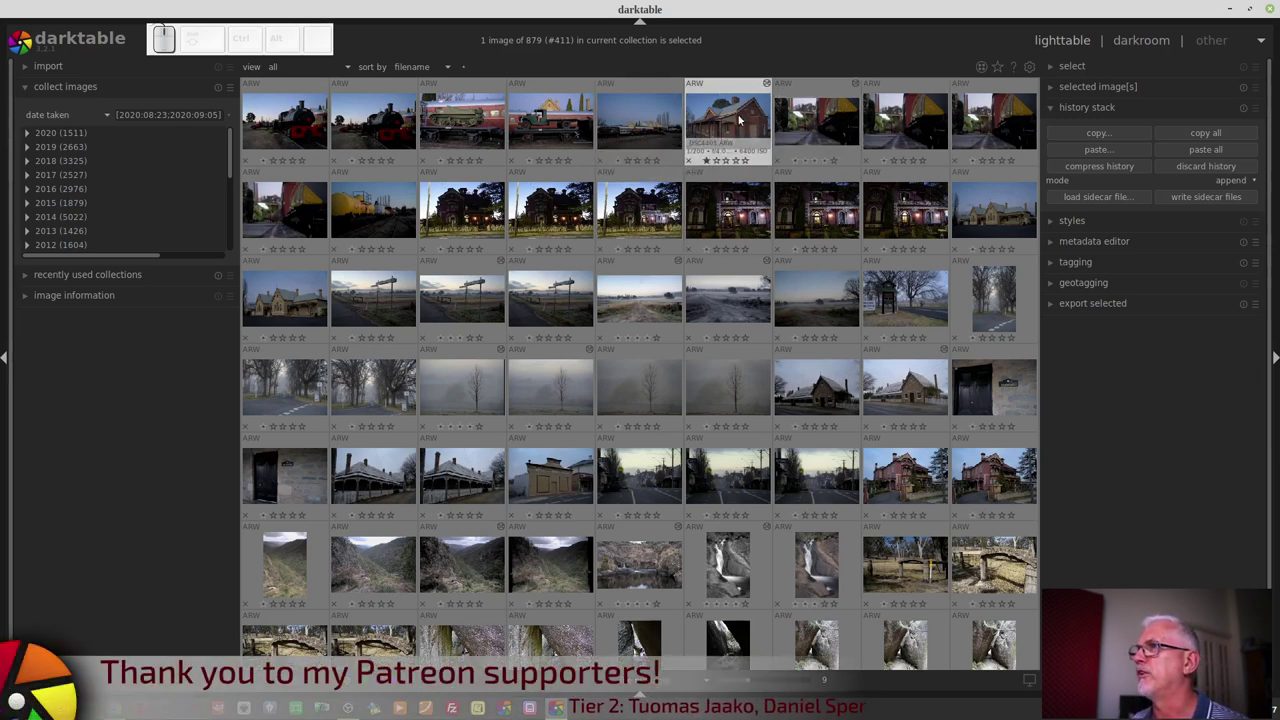
Open the railway station photo from the lighttable into the darkroom.
left_click(742, 117)
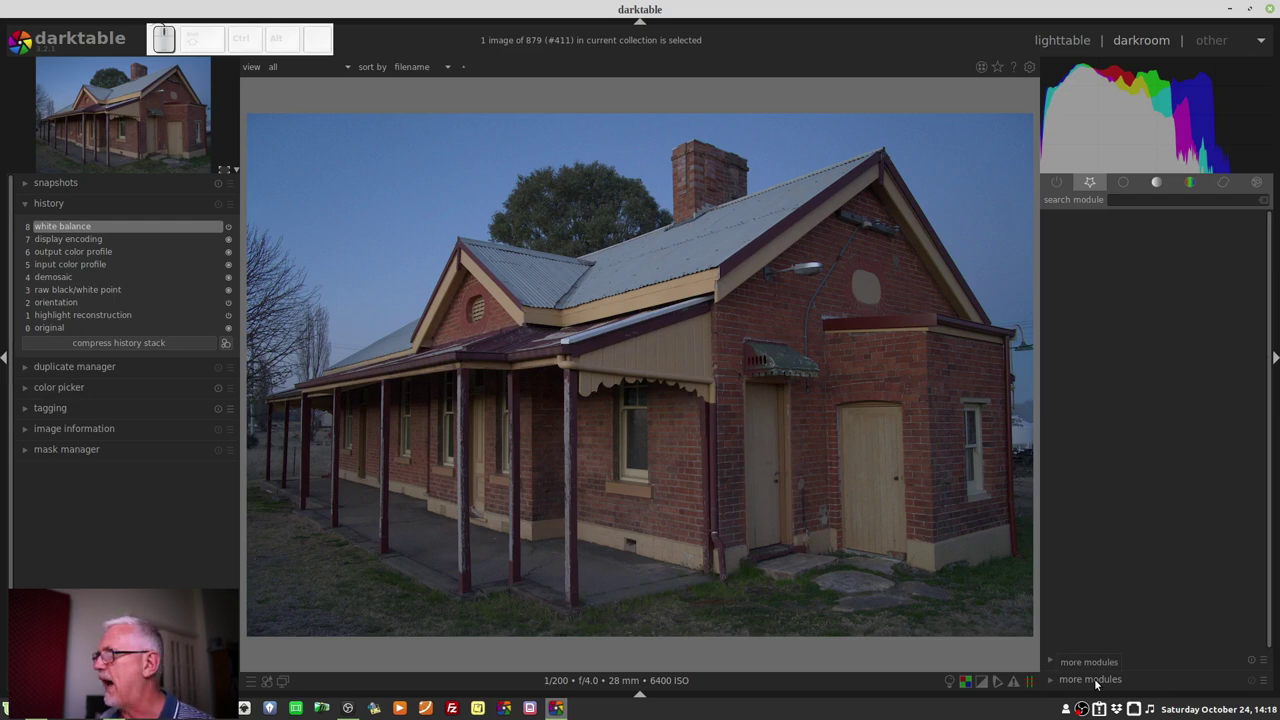
Expand more modules, browse the list, and show the module group presets.
left_click(1100, 683)
scroll("down", 3)
scroll("down", 3)
scroll("down", 3)
scroll("down", 3)
scroll("down", 3)
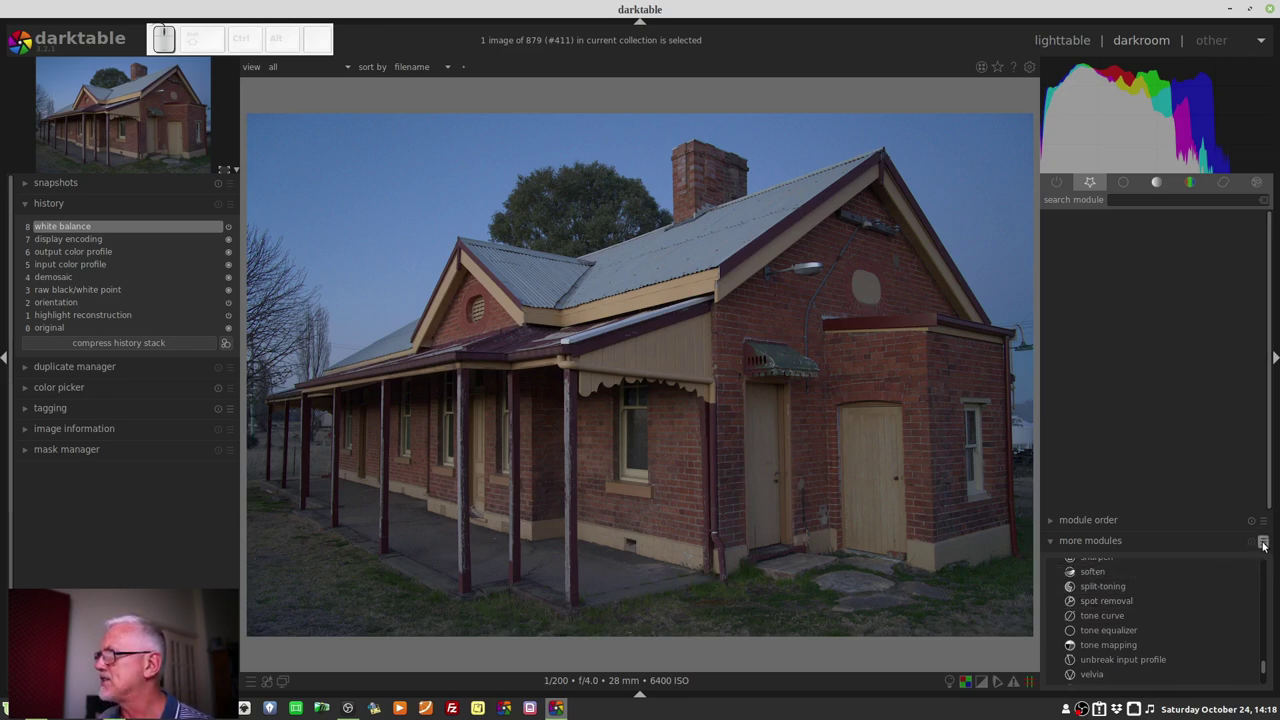
left_click(1266, 545)
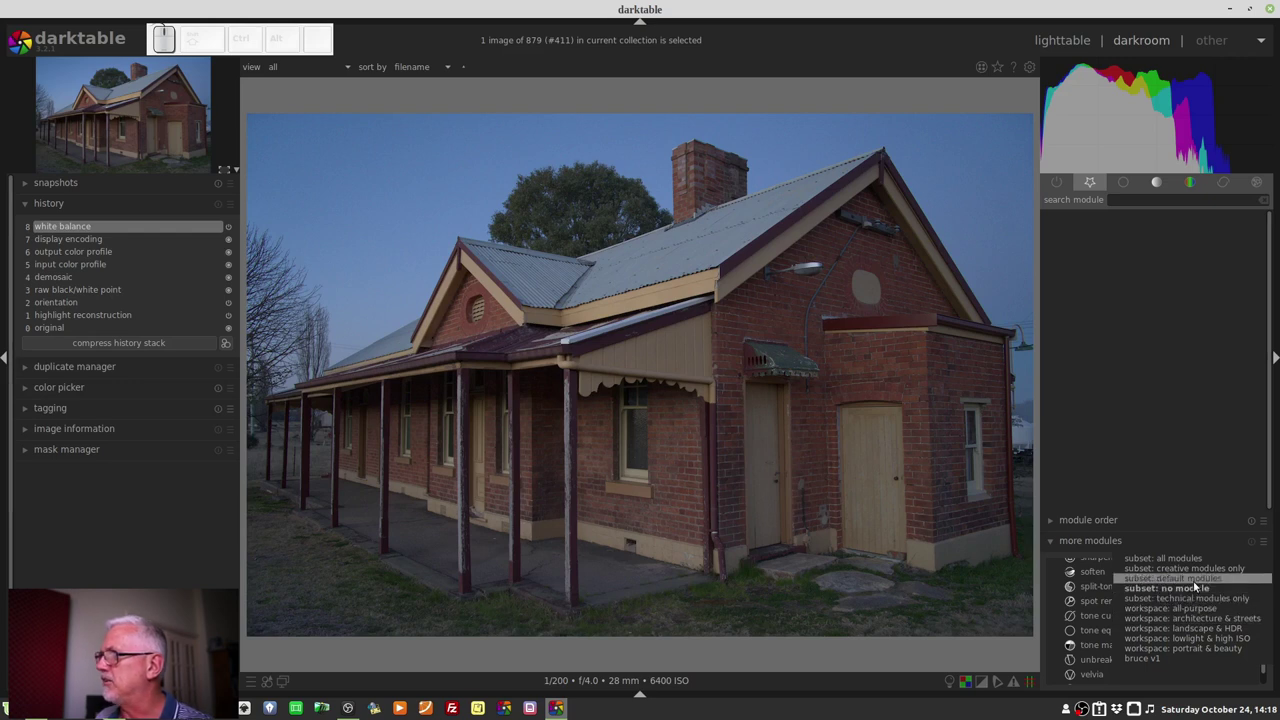
Apply the 'subset: default modules' preset and collapse more modules.
left_click(1198, 584)
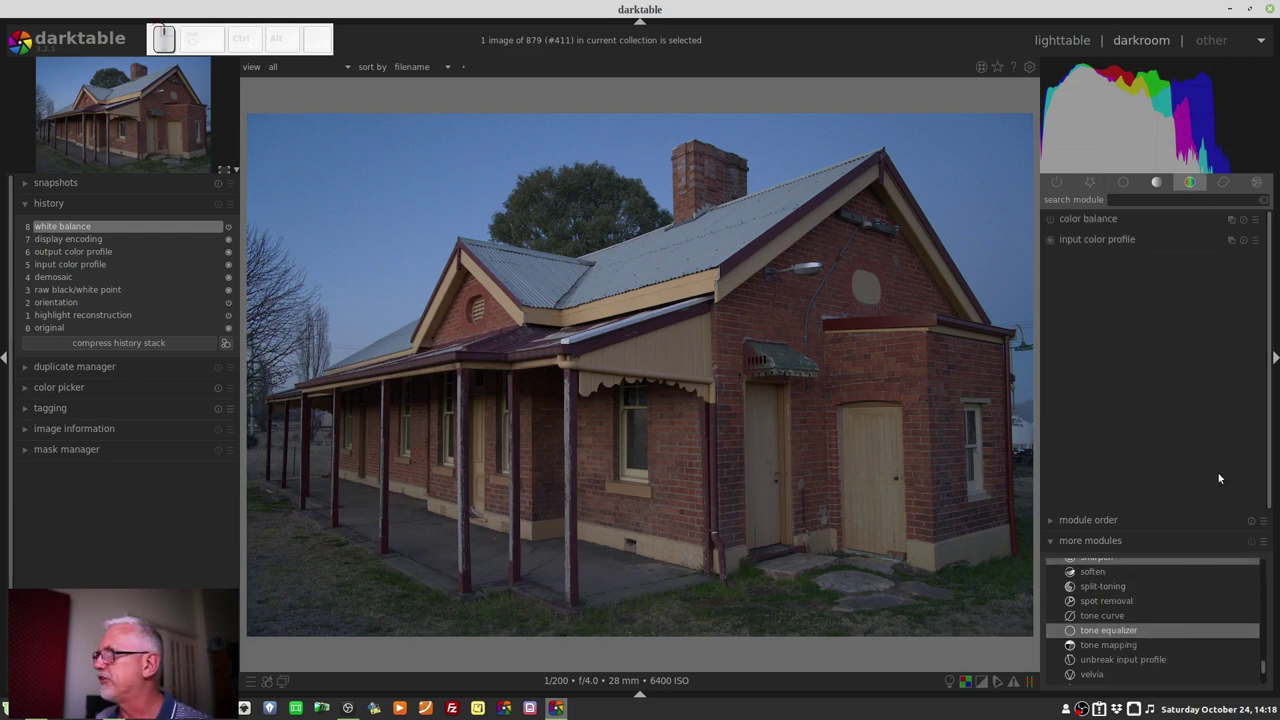
left_click(1201, 541)
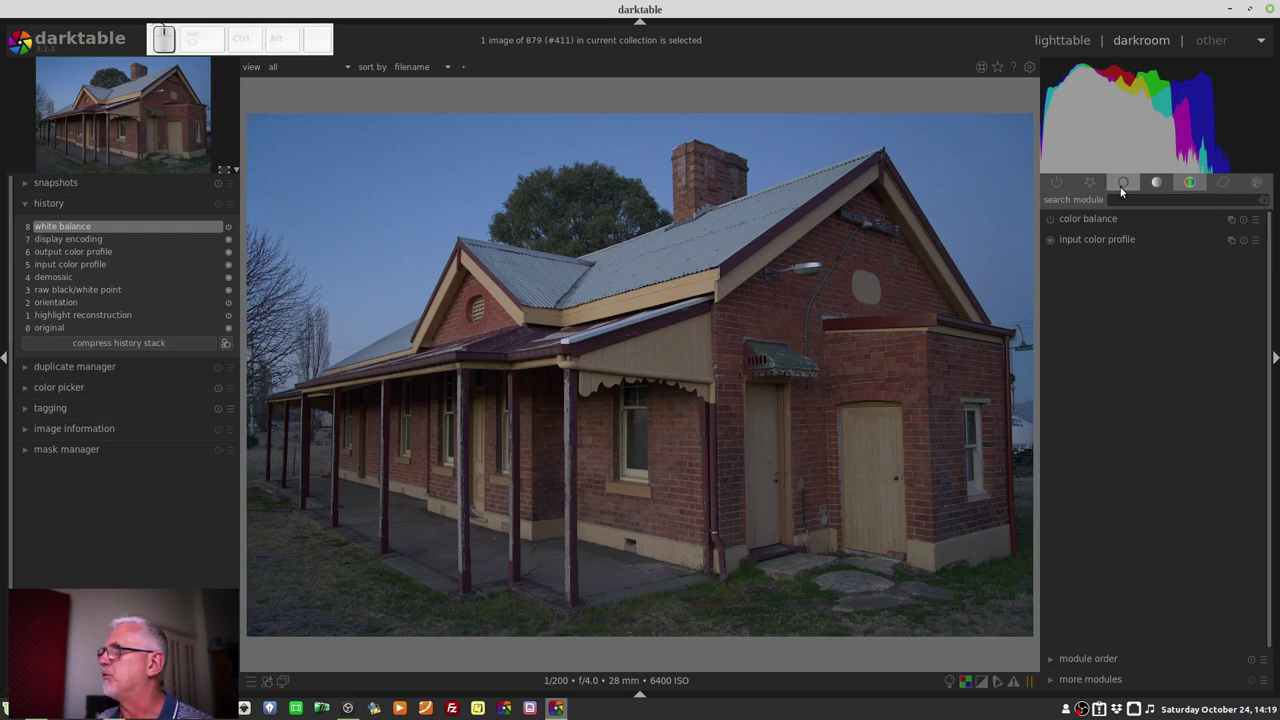
Review the modules in the base, tone, color, correct and effects groups.
left_click(1124, 191)
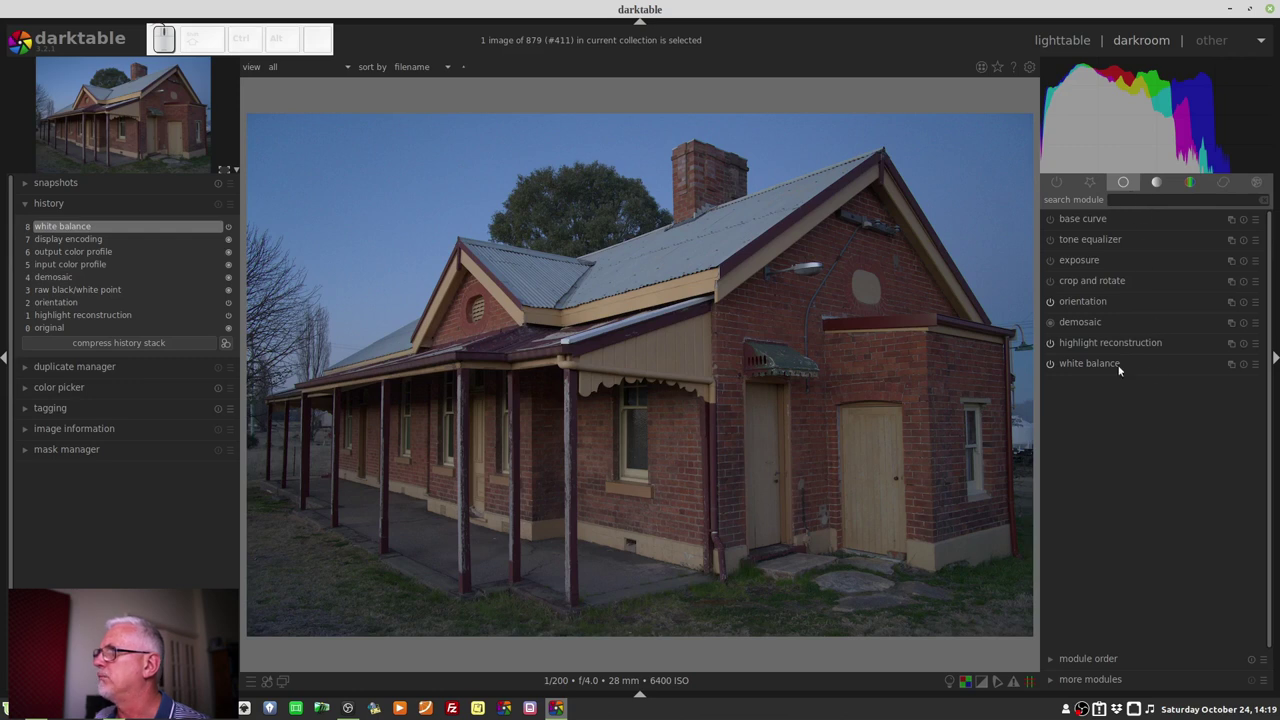
left_click(1161, 184)
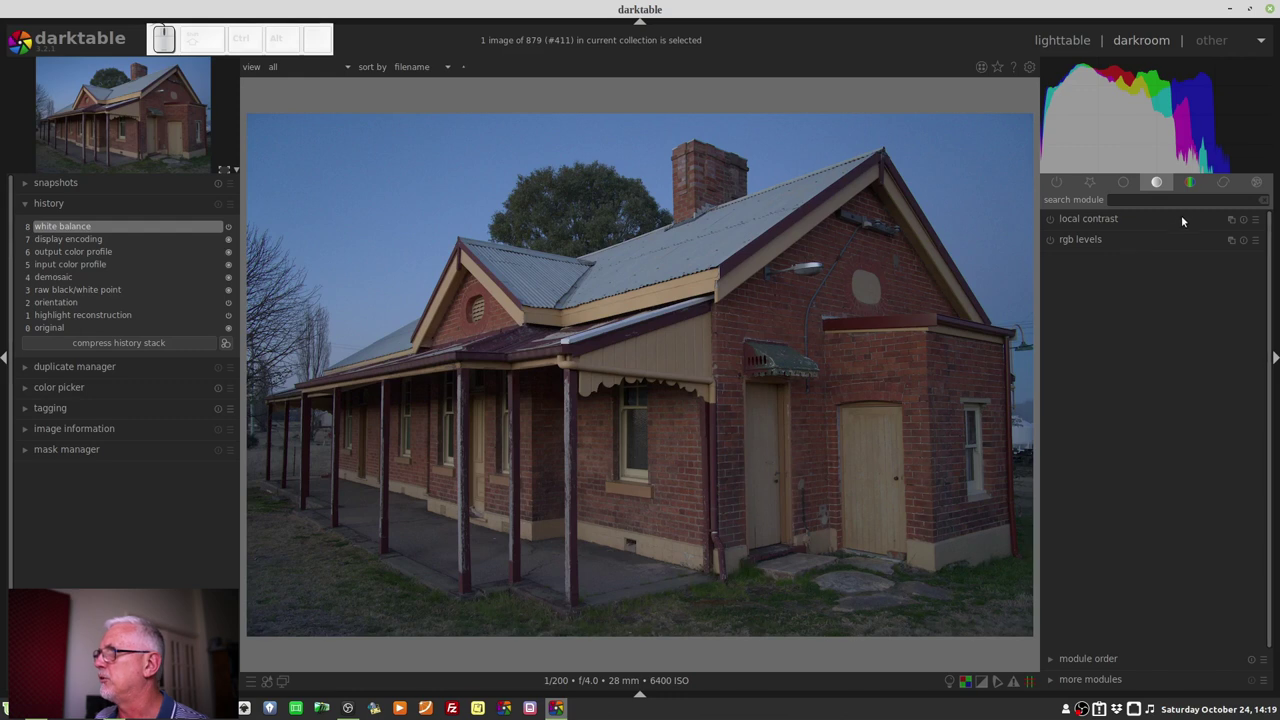
left_click(1195, 192)
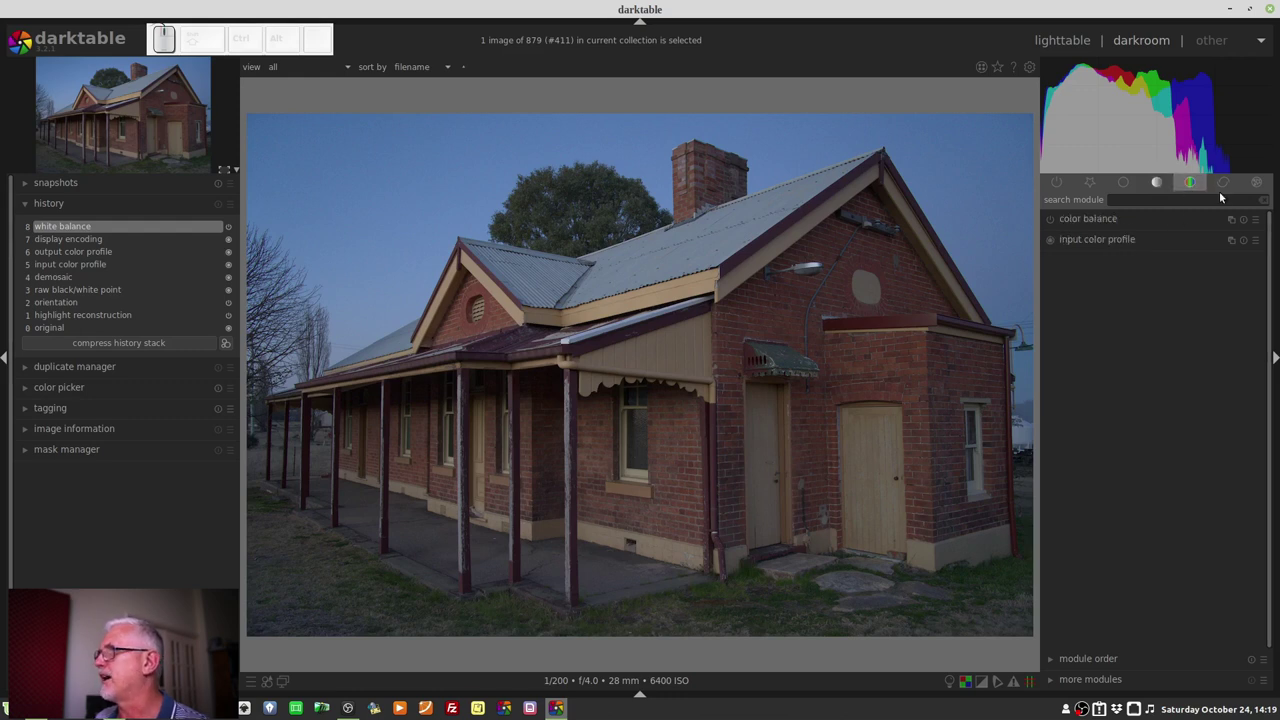
left_click(1228, 184)
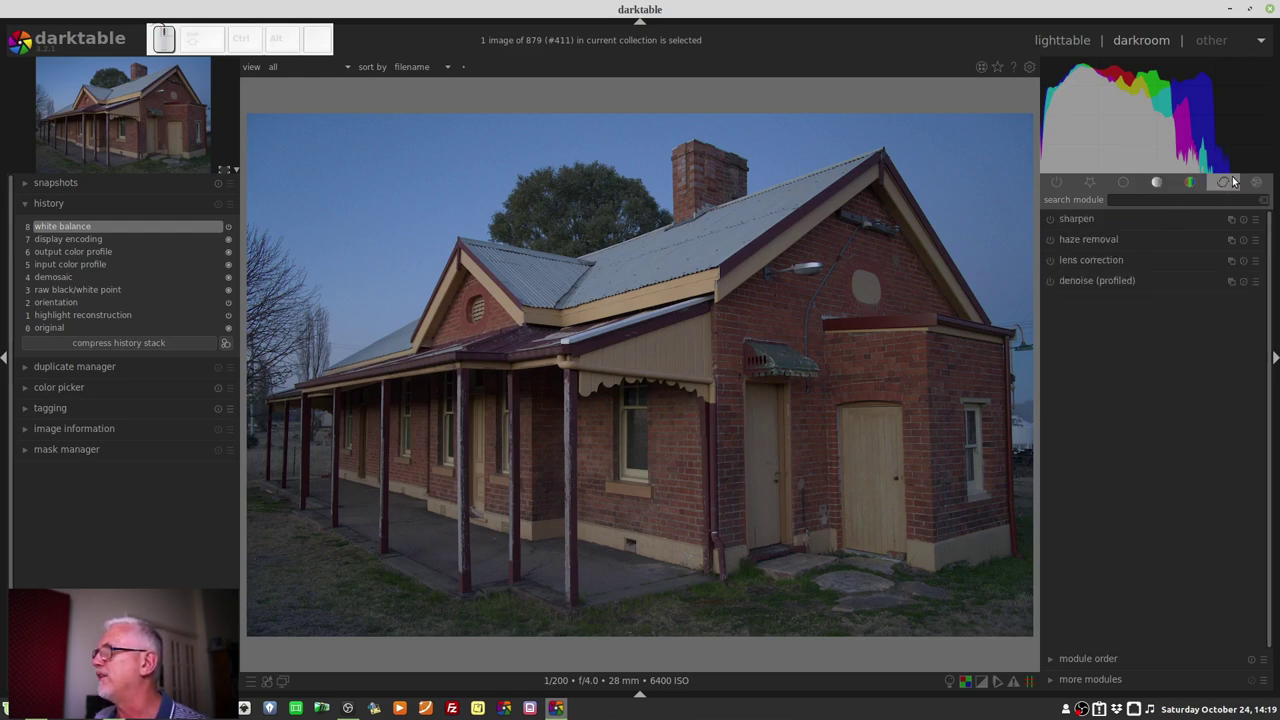
left_click(1256, 187)
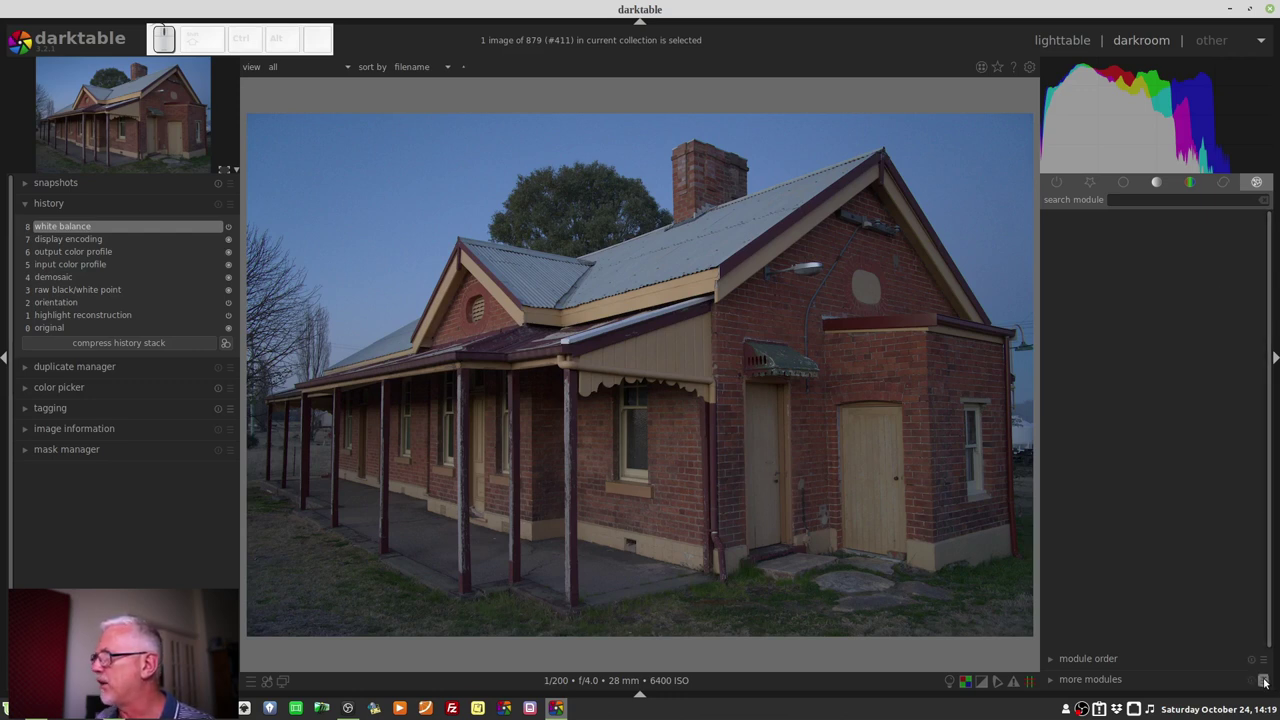
Apply 'subset: no modules', then expand more modules and scroll to its top.
left_click(1268, 681)
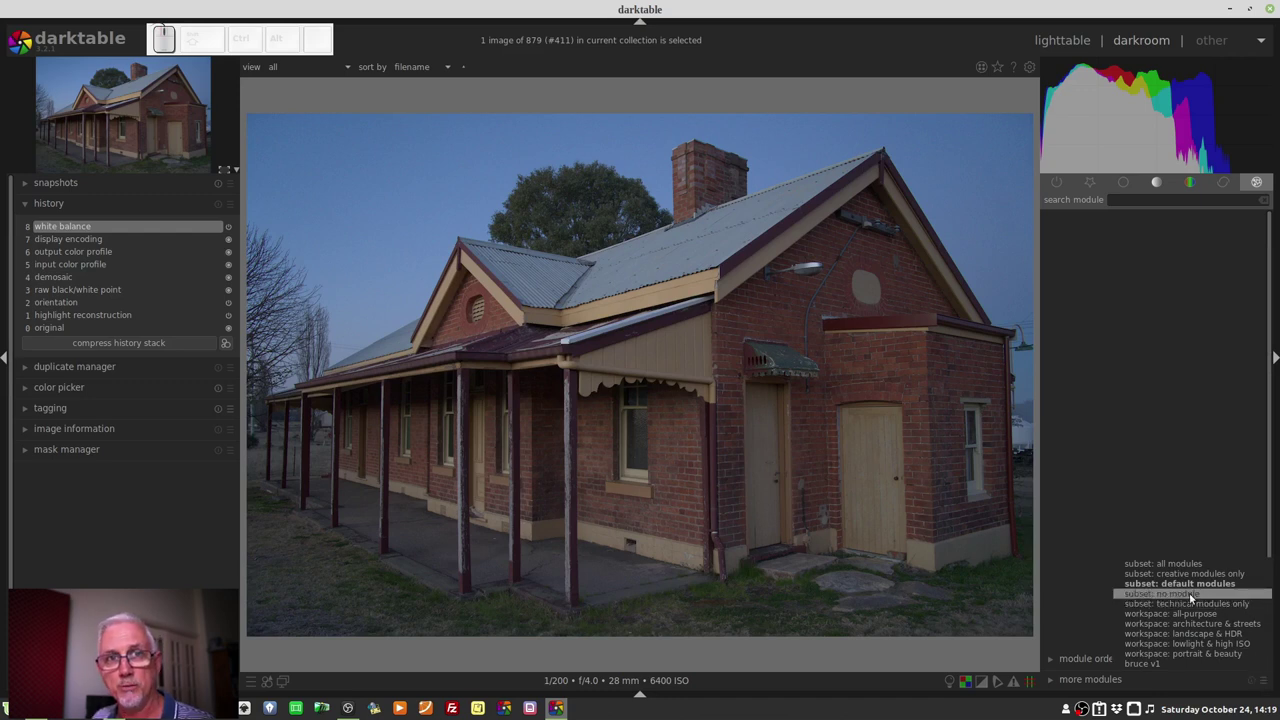
left_click(1192, 596)
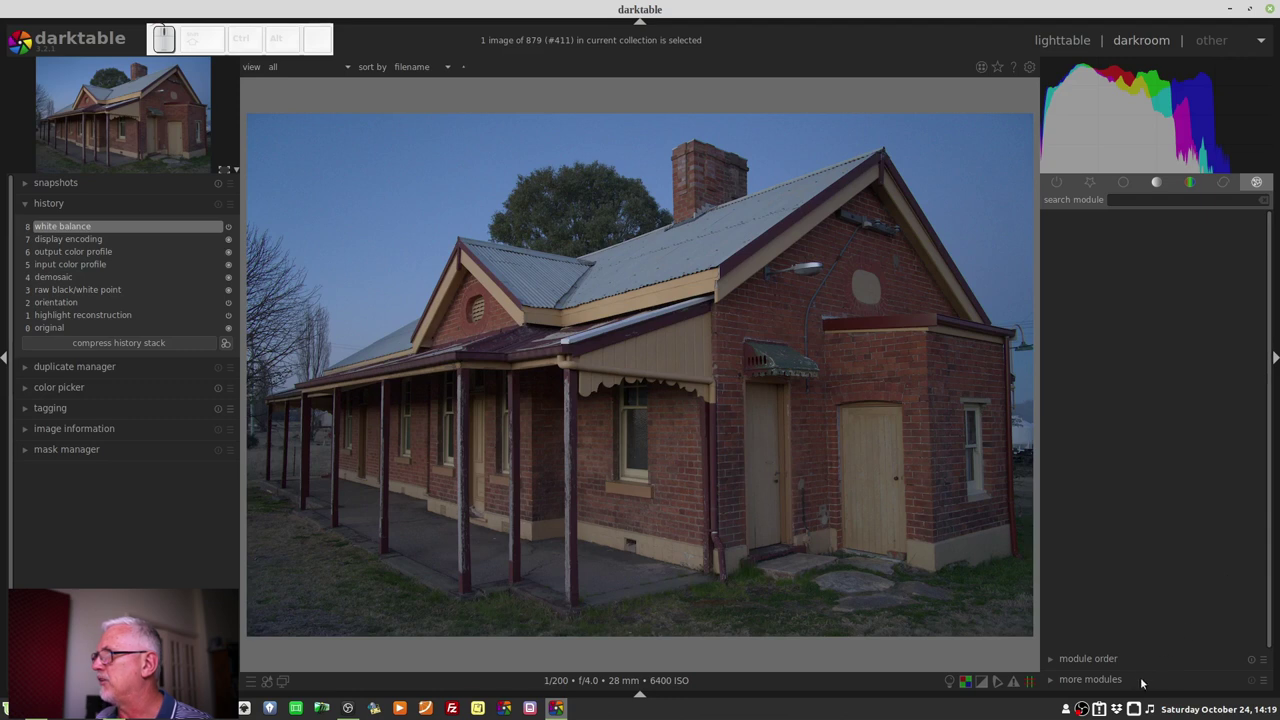
left_click(1124, 685)
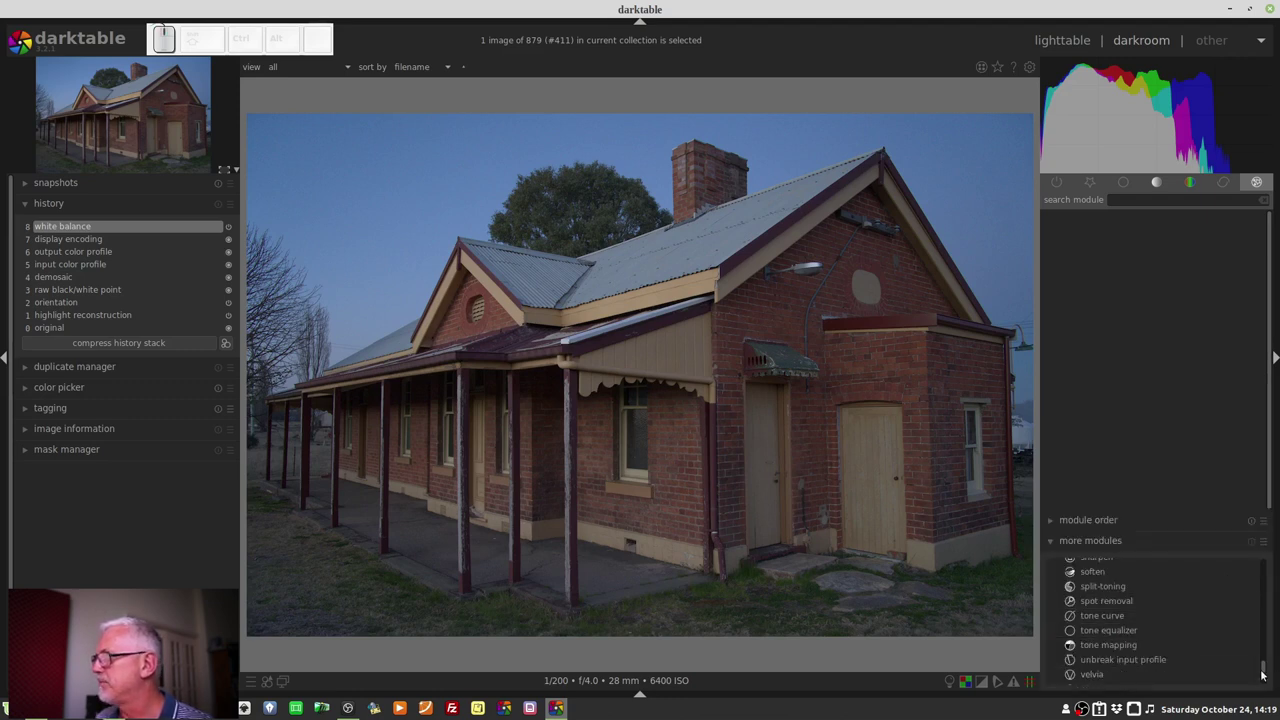
left_click_drag(1266, 664, 1262, 590)
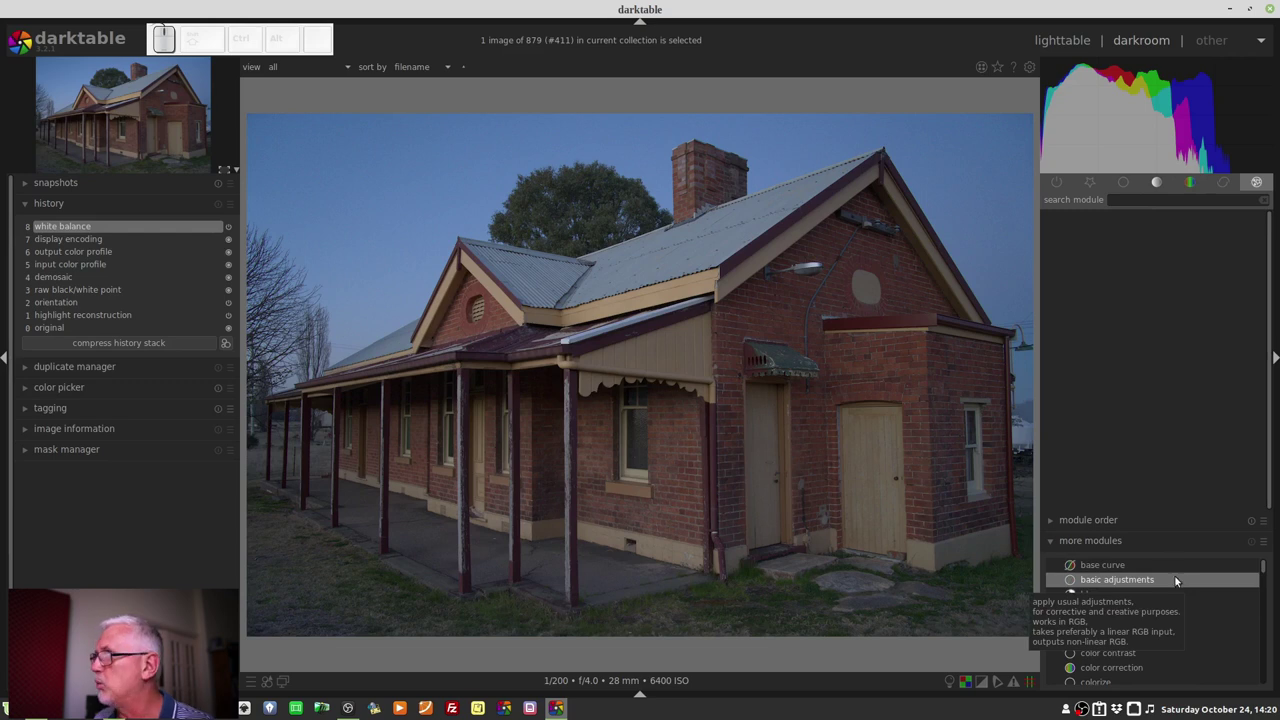
left_click(1145, 588)
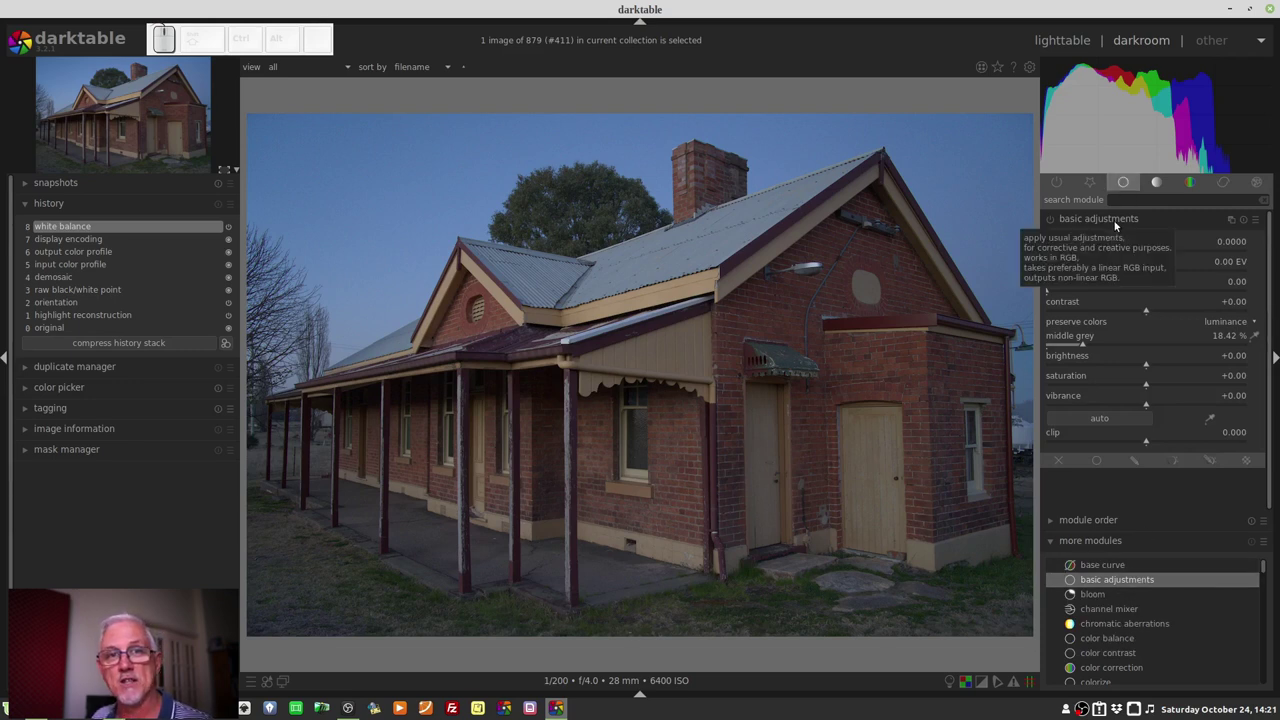
left_click(1118, 225)
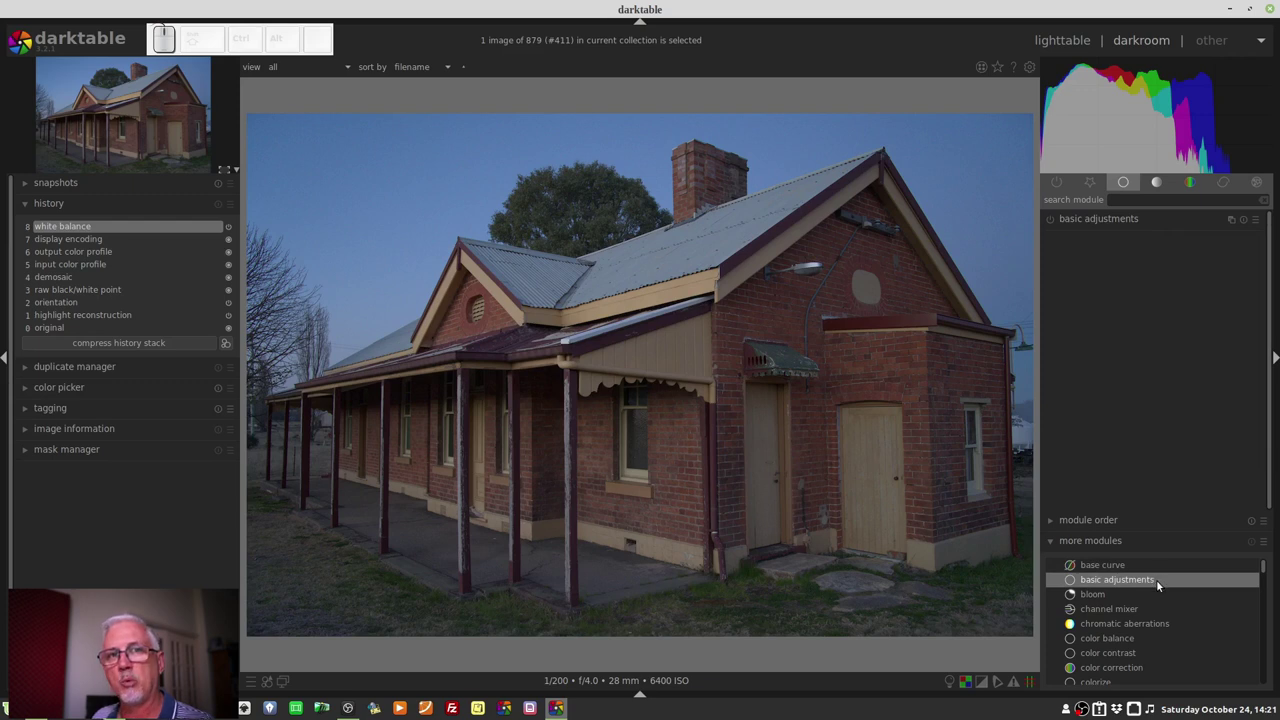
left_click(1136, 583)
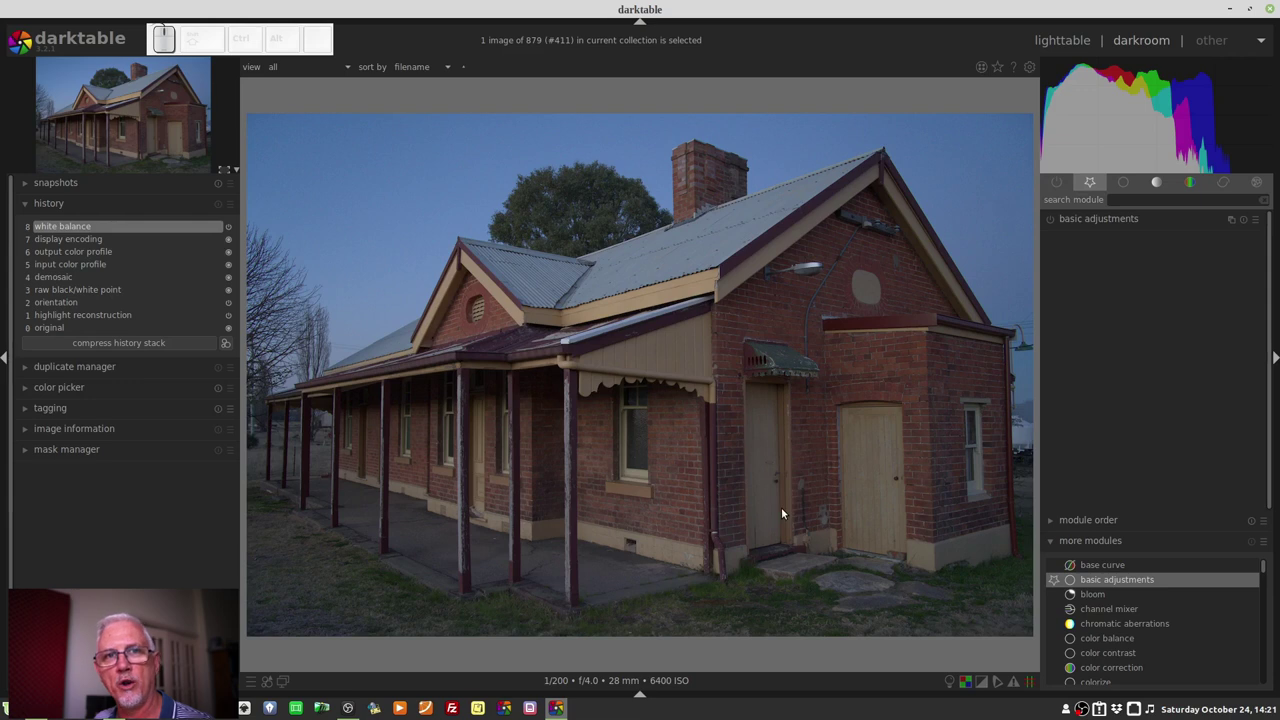
left_click(1063, 178)
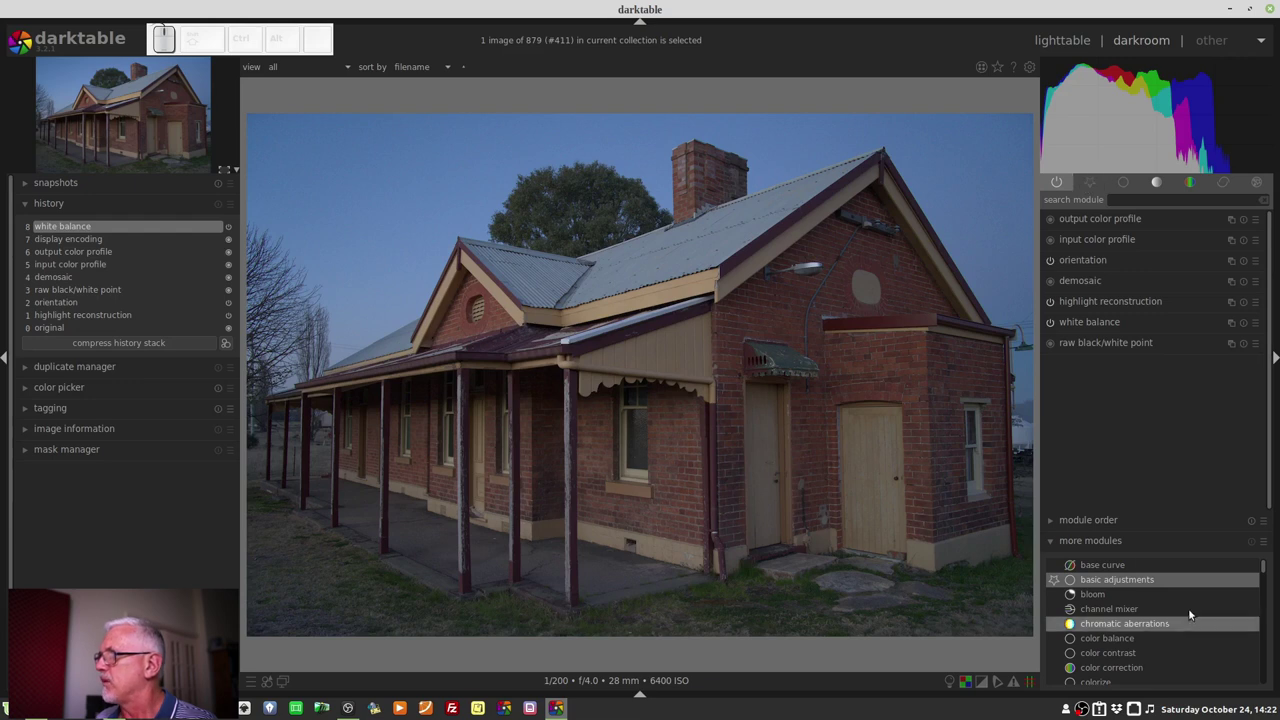
left_click(1143, 582)
left_click(1141, 585)
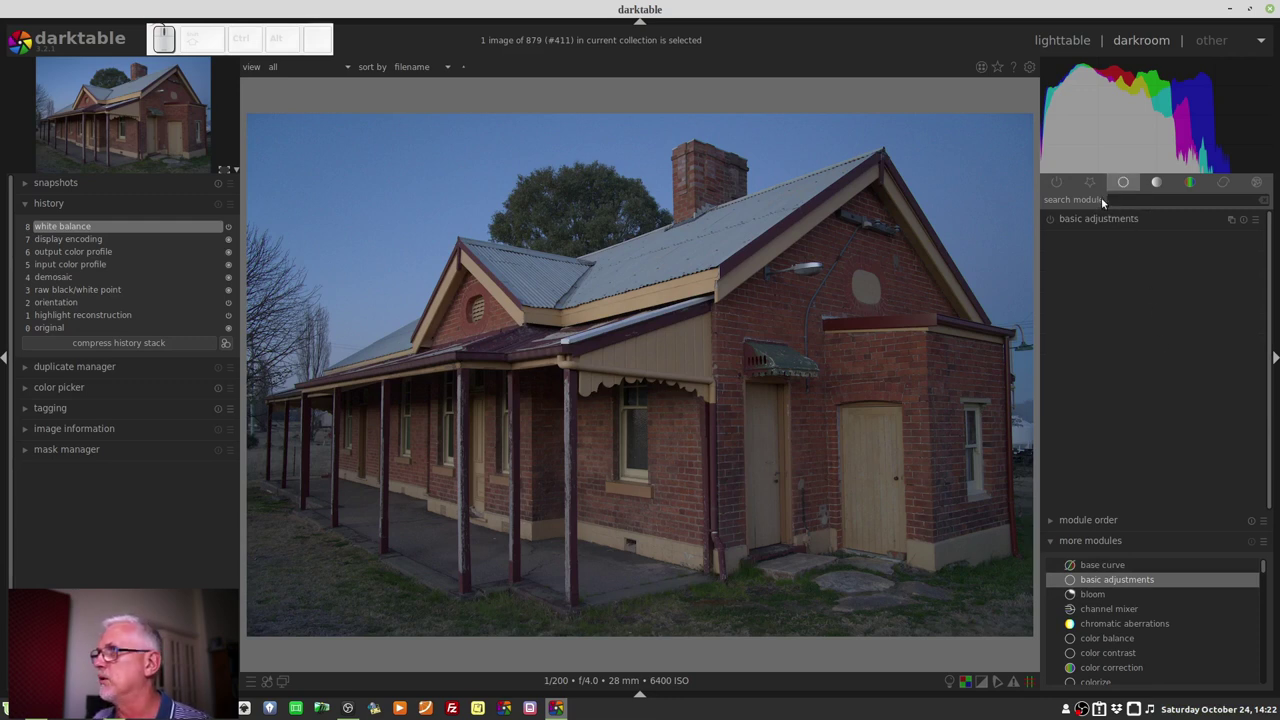
left_click(1100, 182)
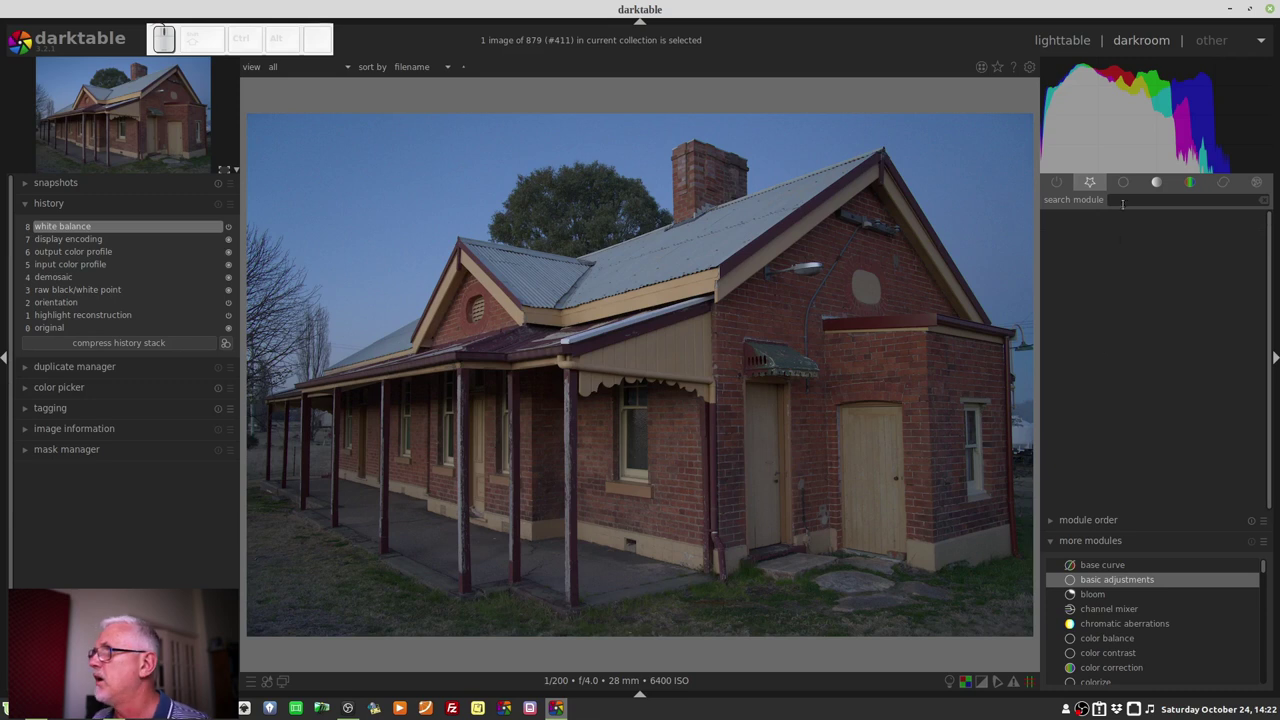
left_click(1126, 182)
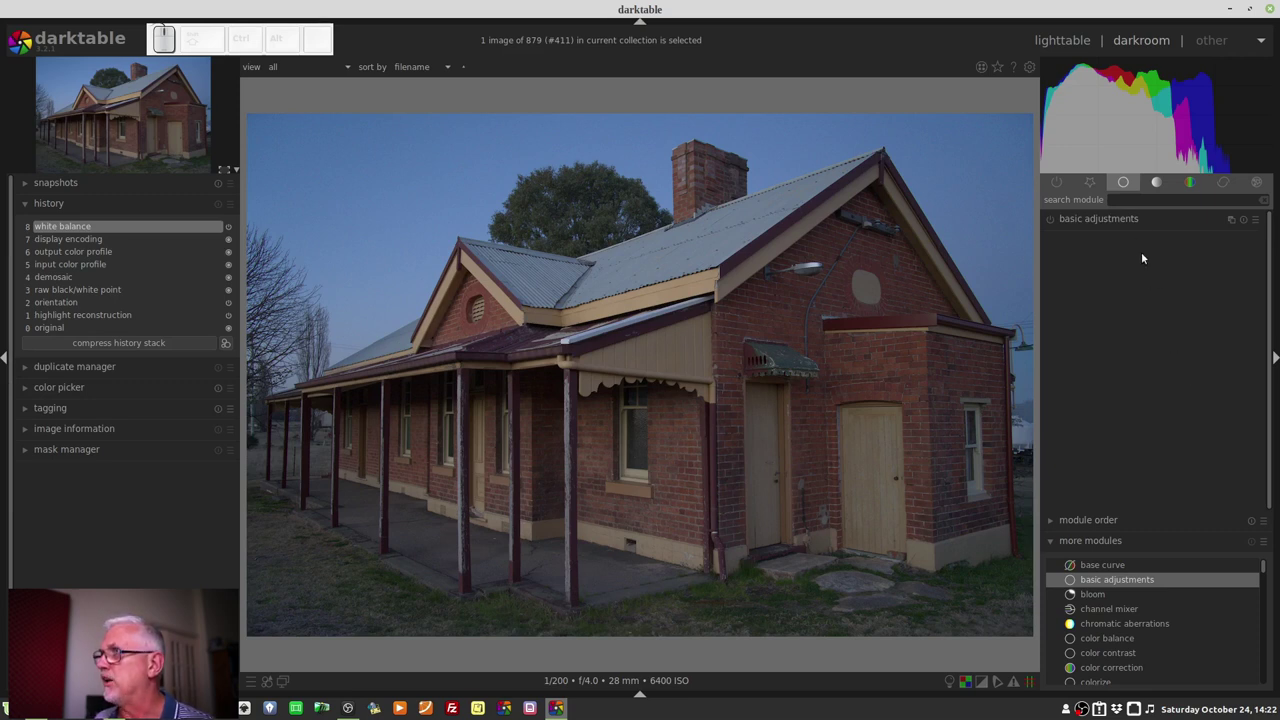
Select the color group and browse more modules toward color balance.
left_click(1133, 222)
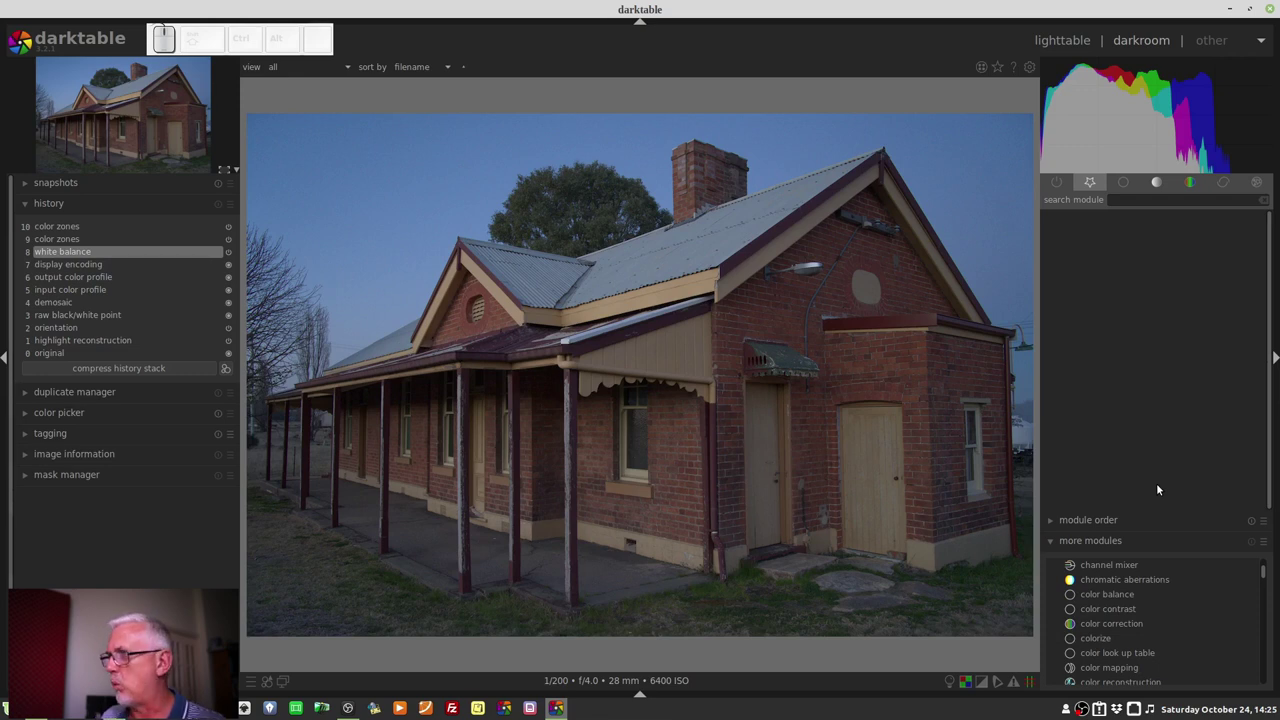
scroll("down", 3)
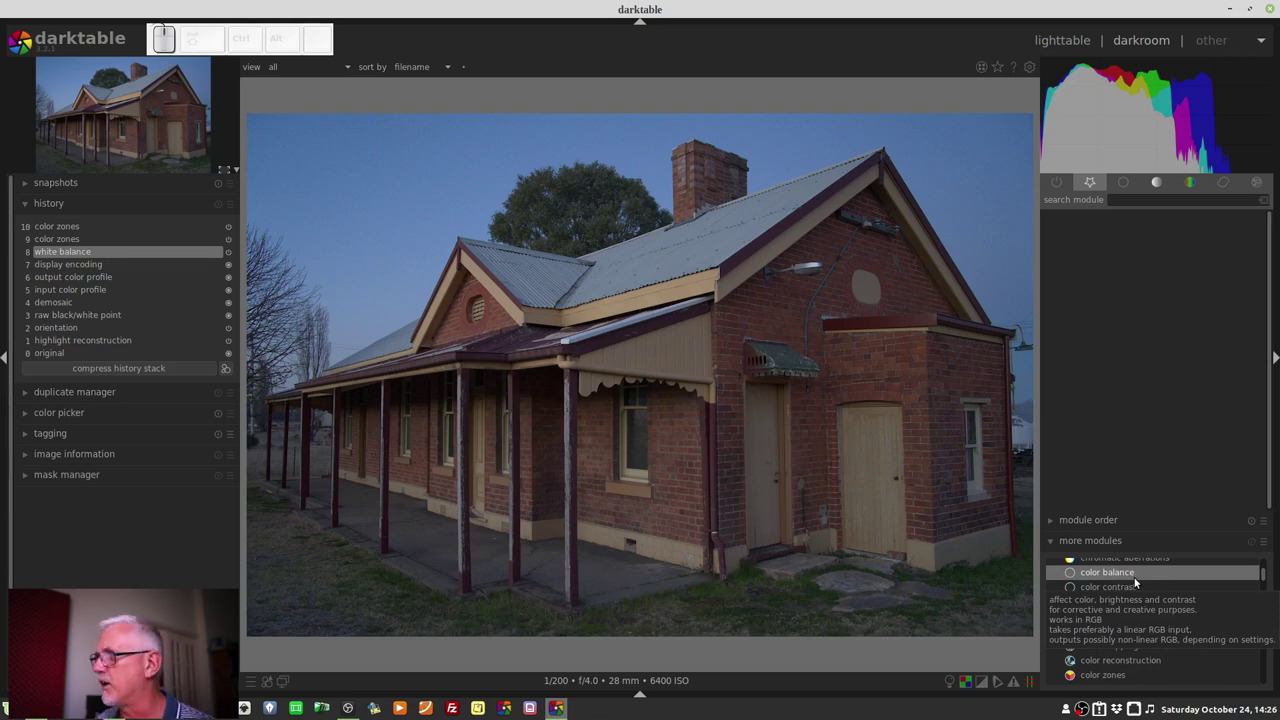
left_click(1139, 581)
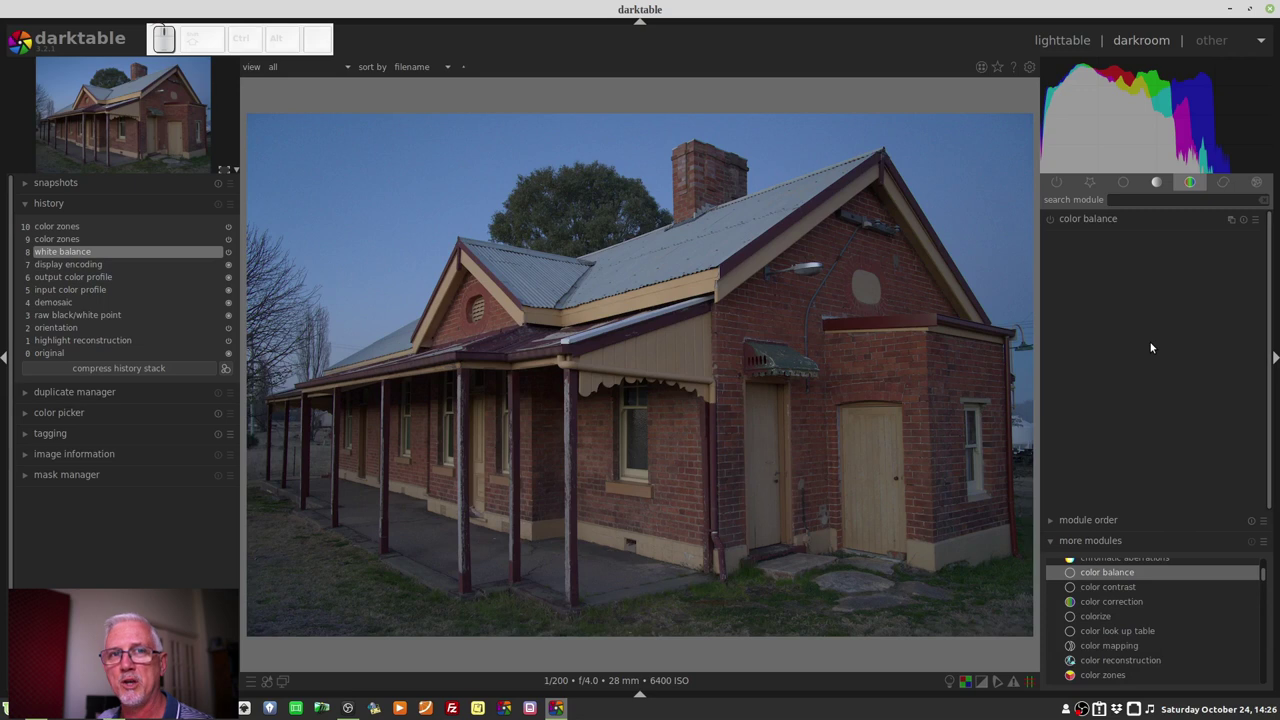
left_click(1107, 547)
left_click(1134, 223)
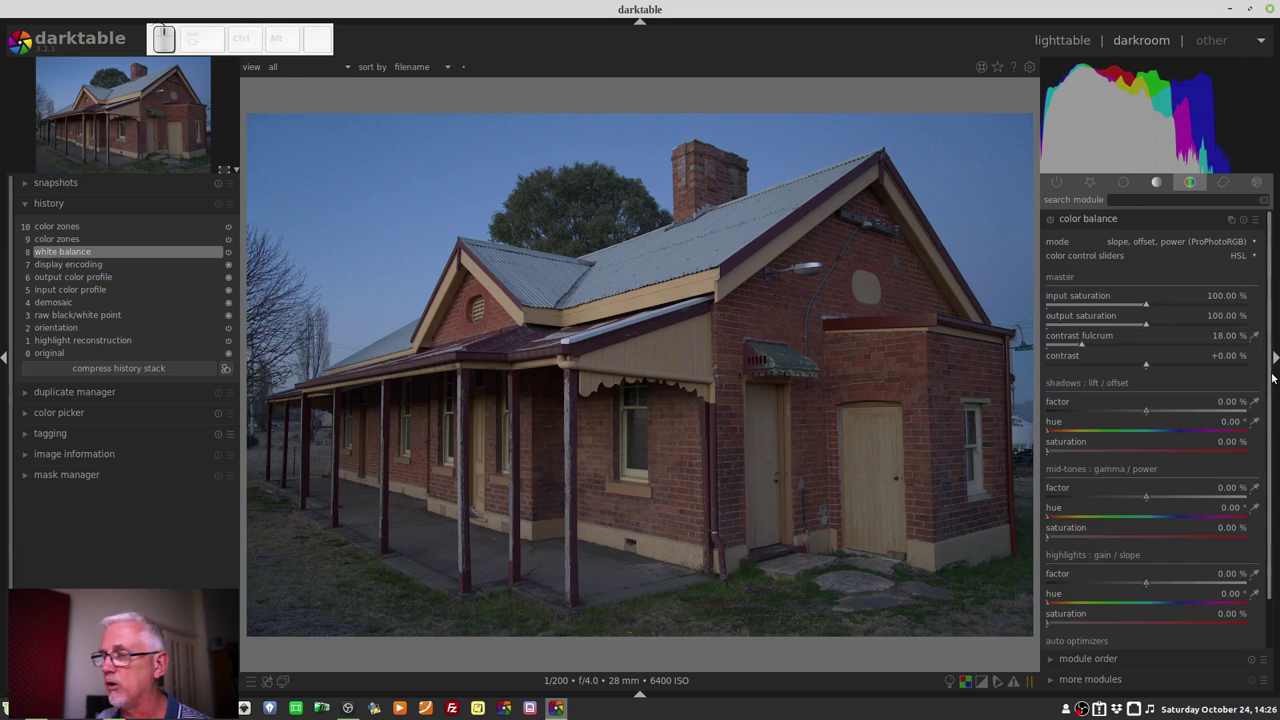
left_click(1130, 221)
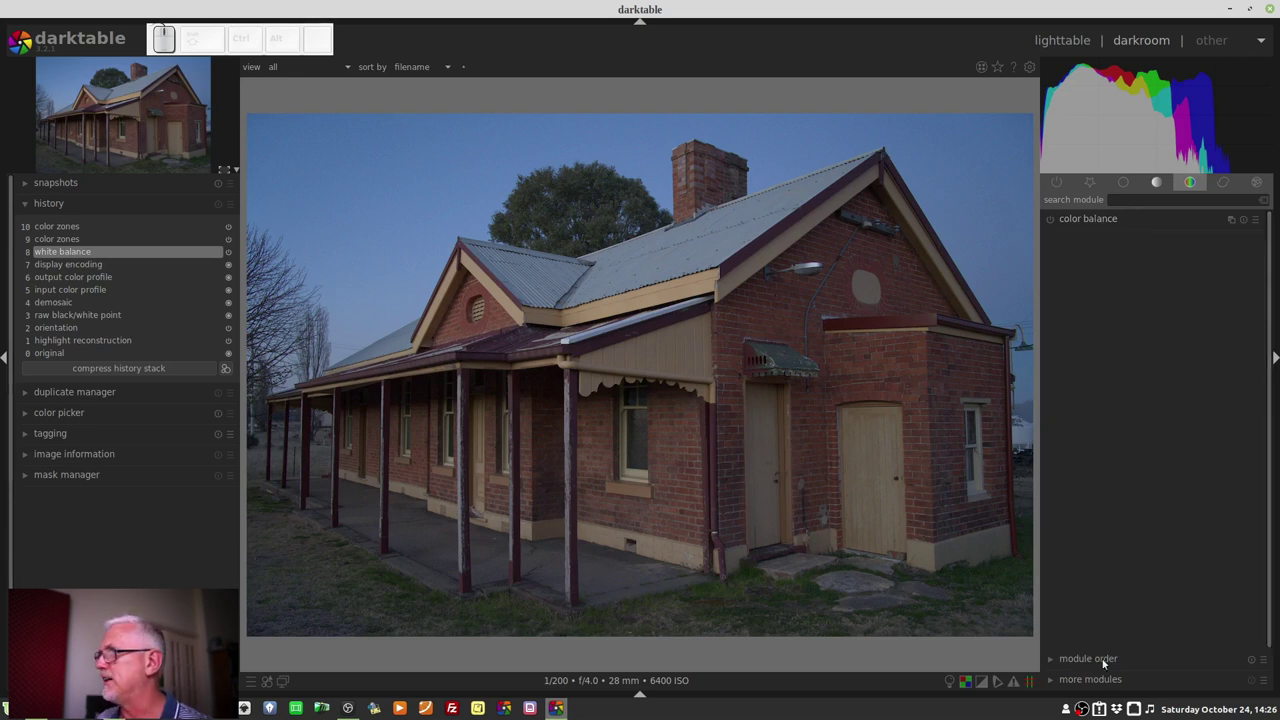
left_click(1108, 682)
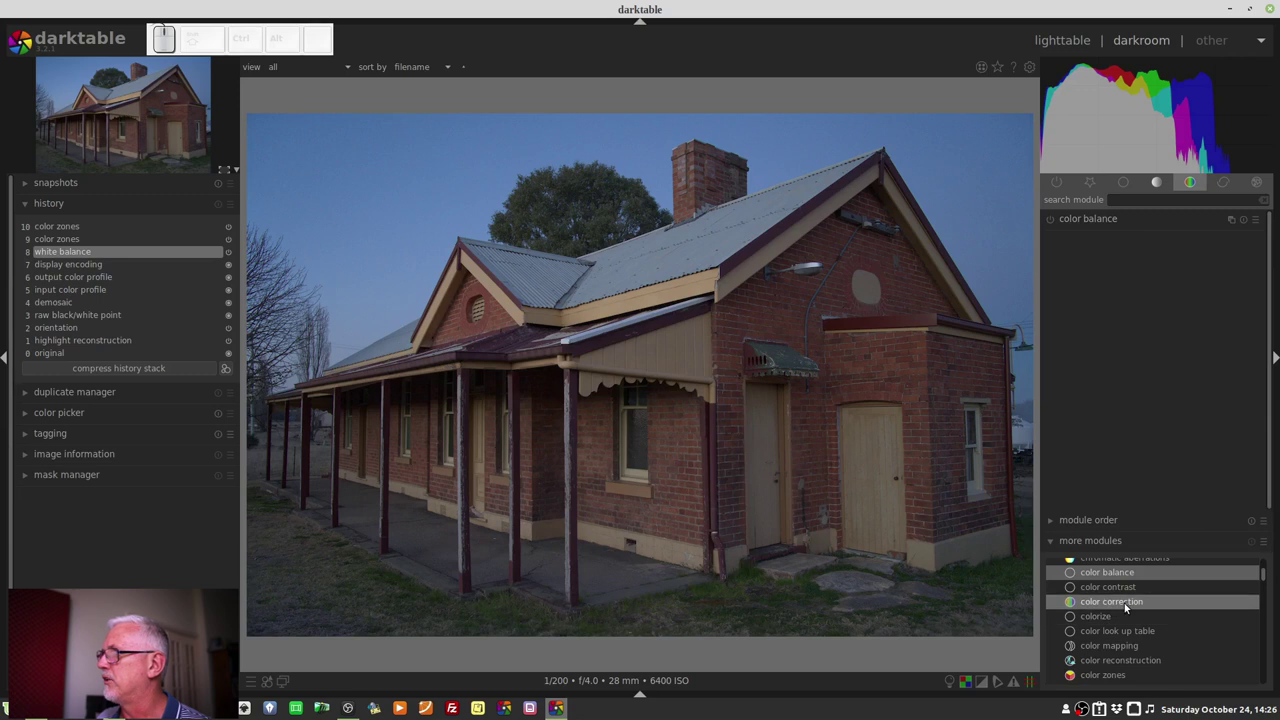
Add color correction to the color group and draw a split-tone line shifting the photo bluer.
left_click(1128, 607)
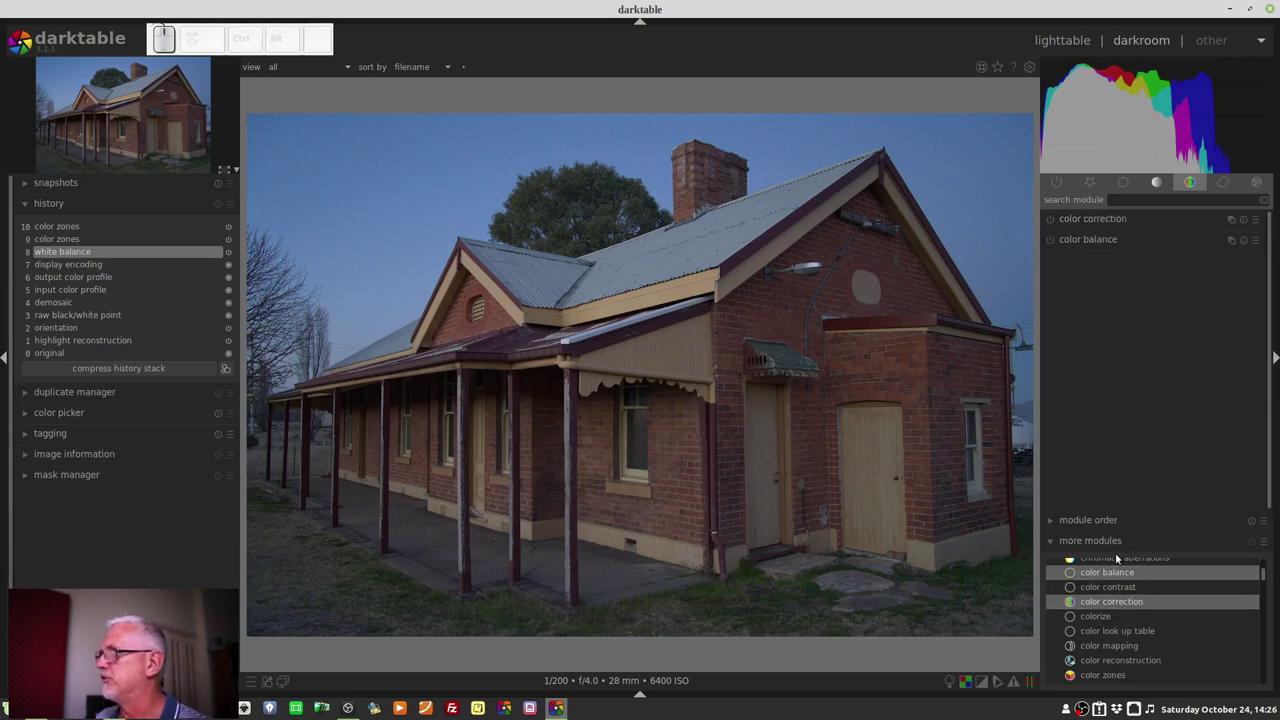
left_click(1110, 541)
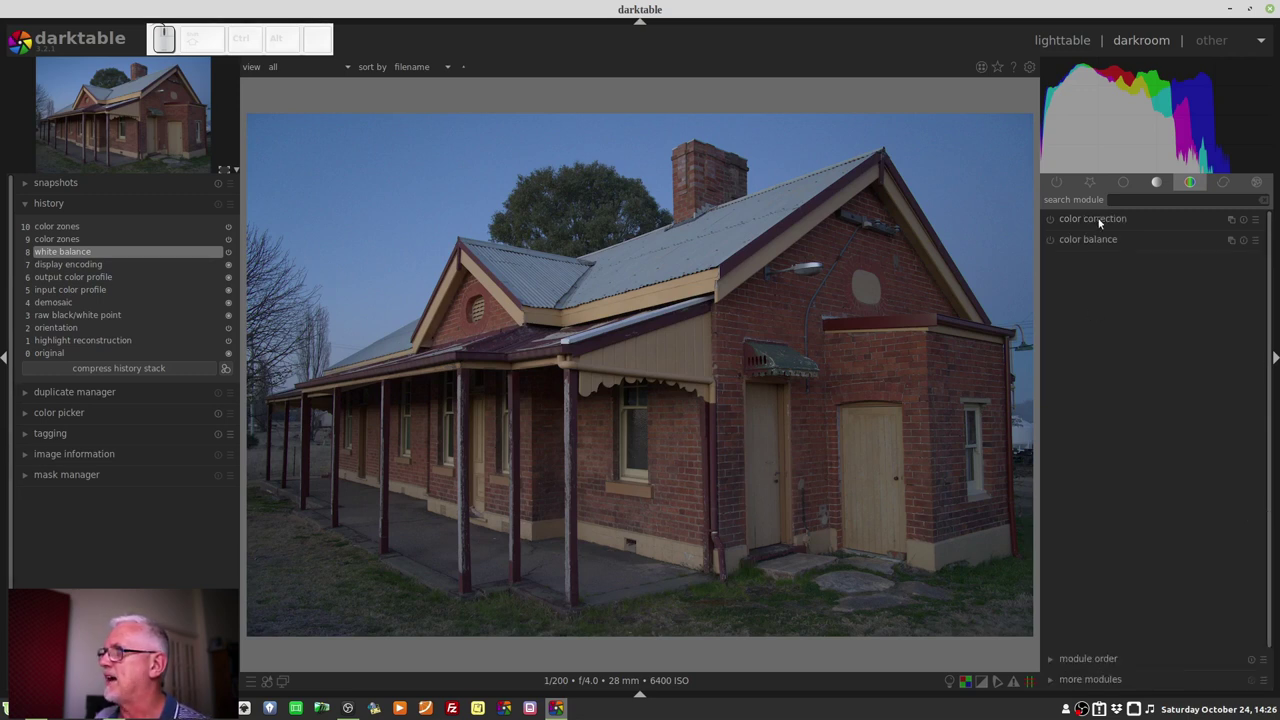
left_click(1102, 222)
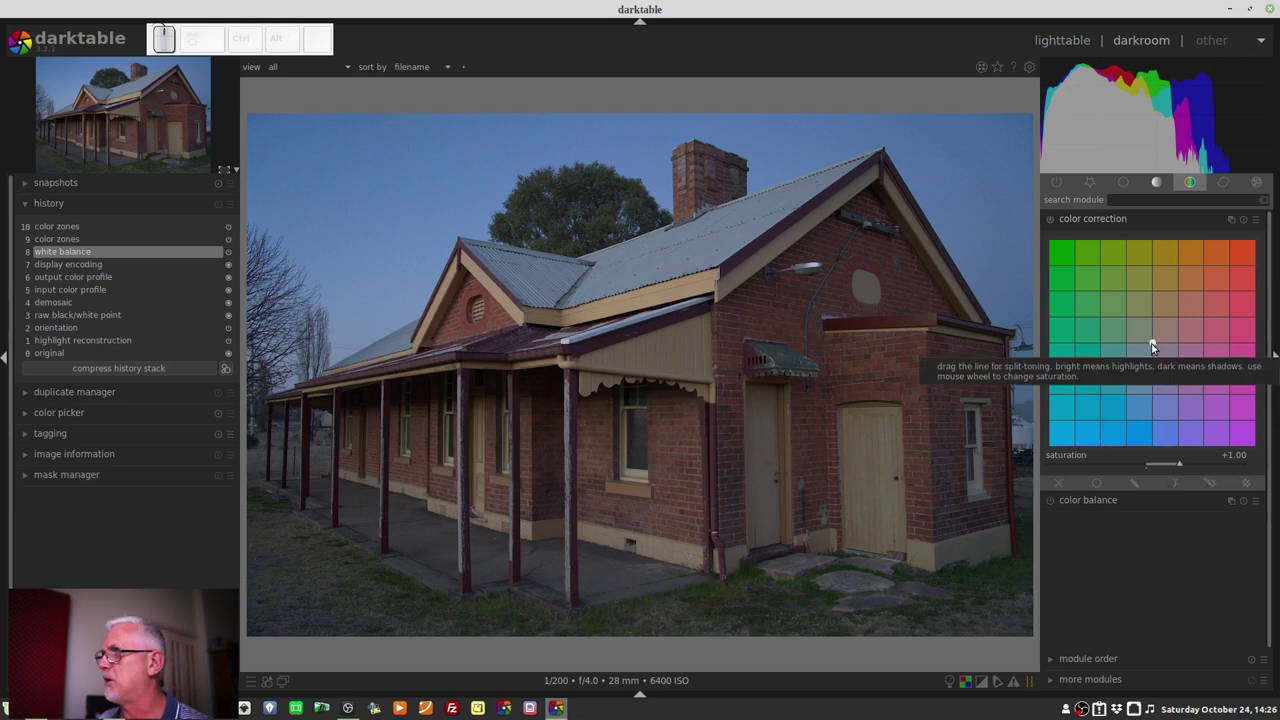
left_click_drag(1154, 346, 1229, 394)
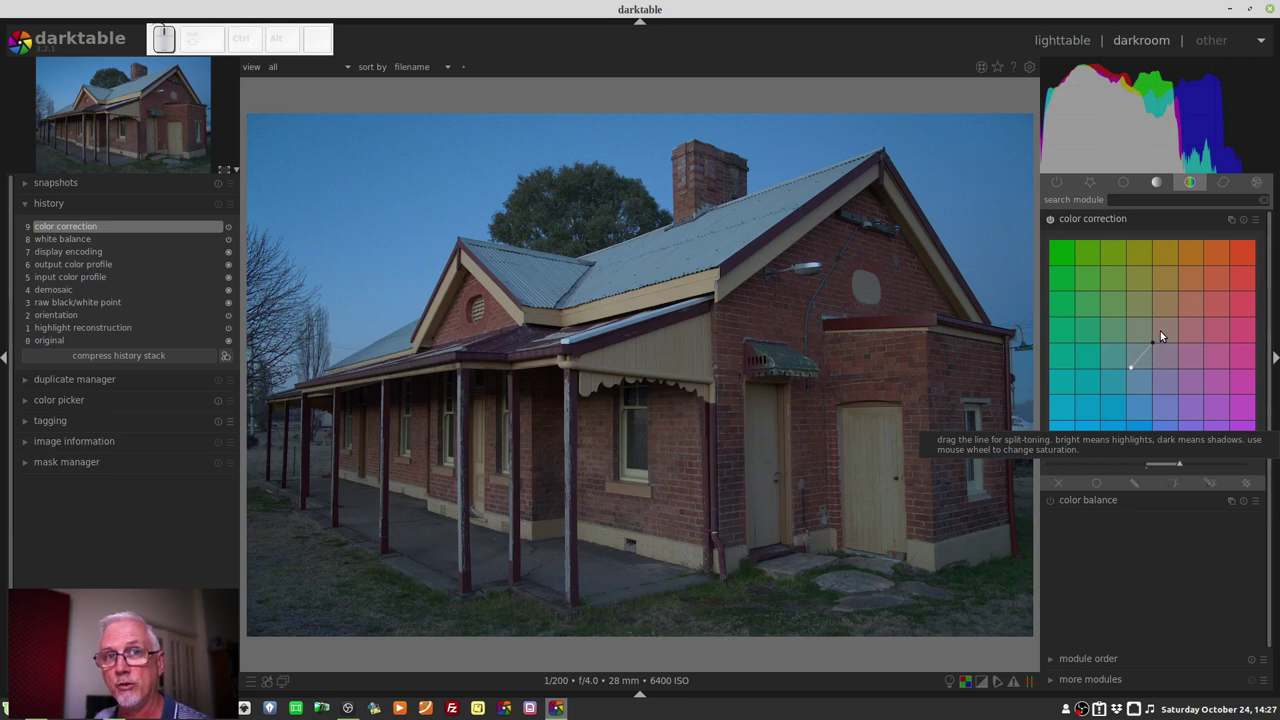
Reset color correction to neutral and briefly check the color balance settings.
left_click(1247, 224)
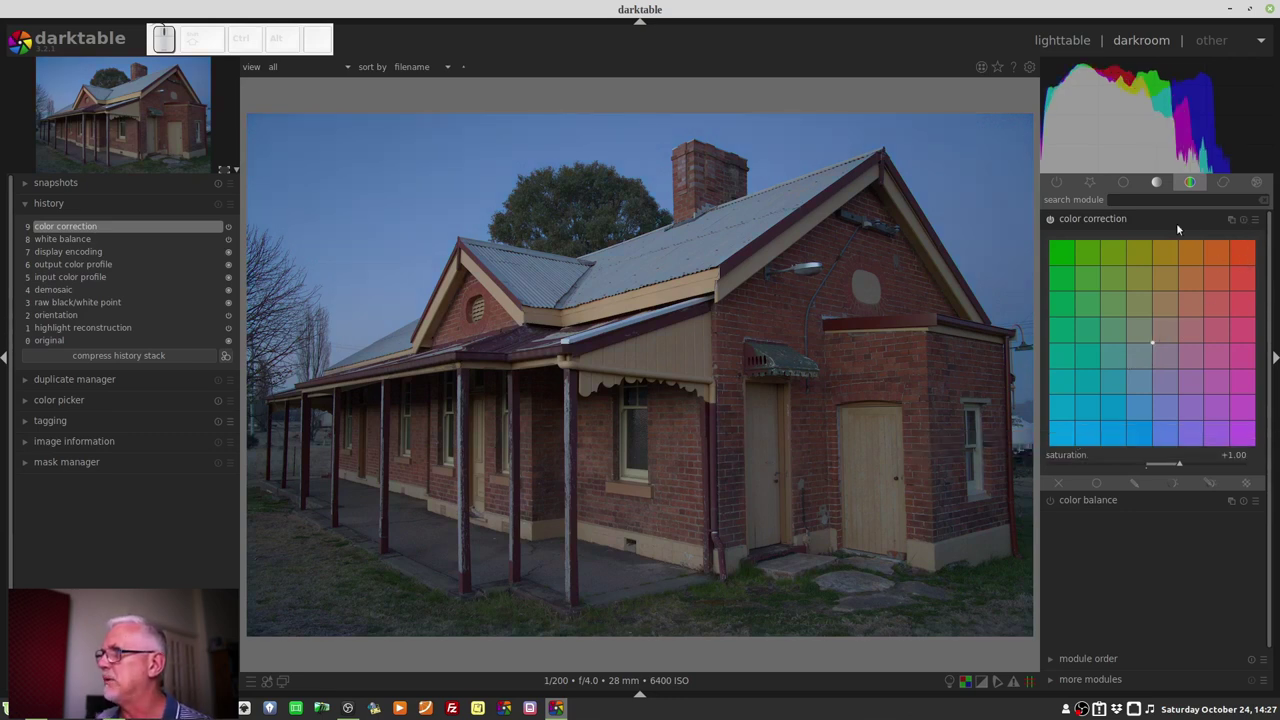
left_click(1154, 238)
left_click(1081, 246)
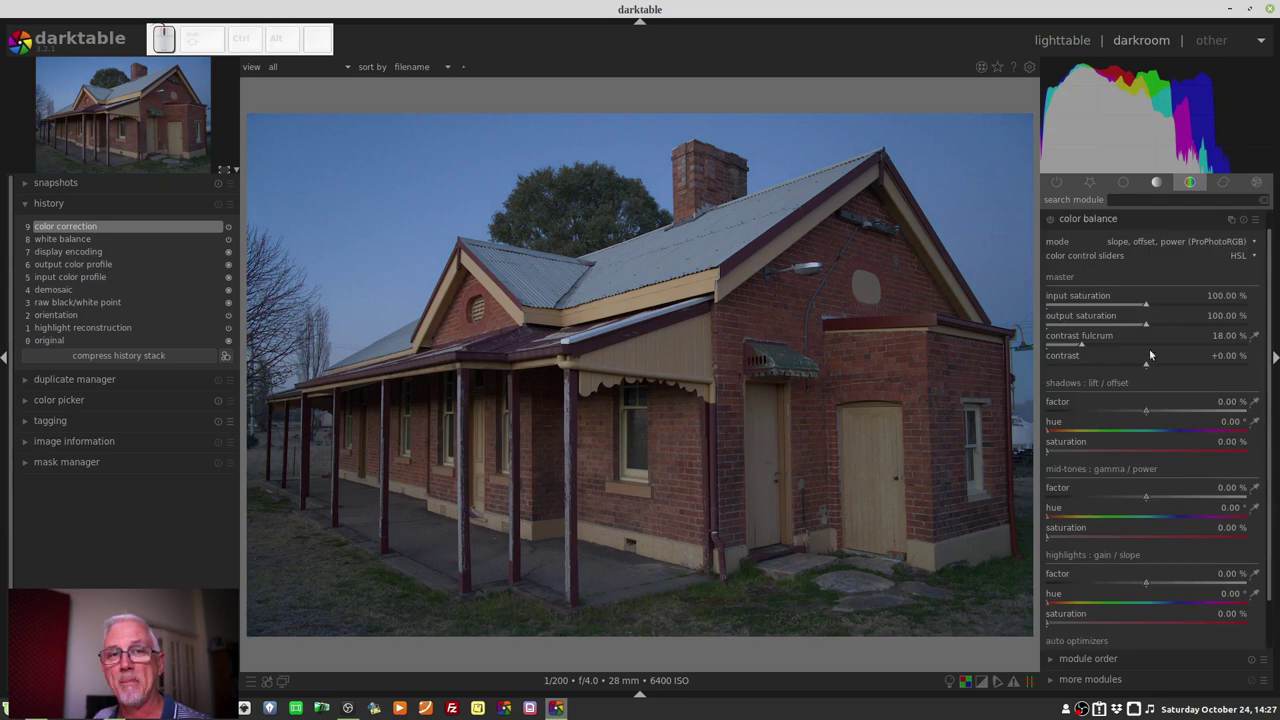
left_click(1109, 222)
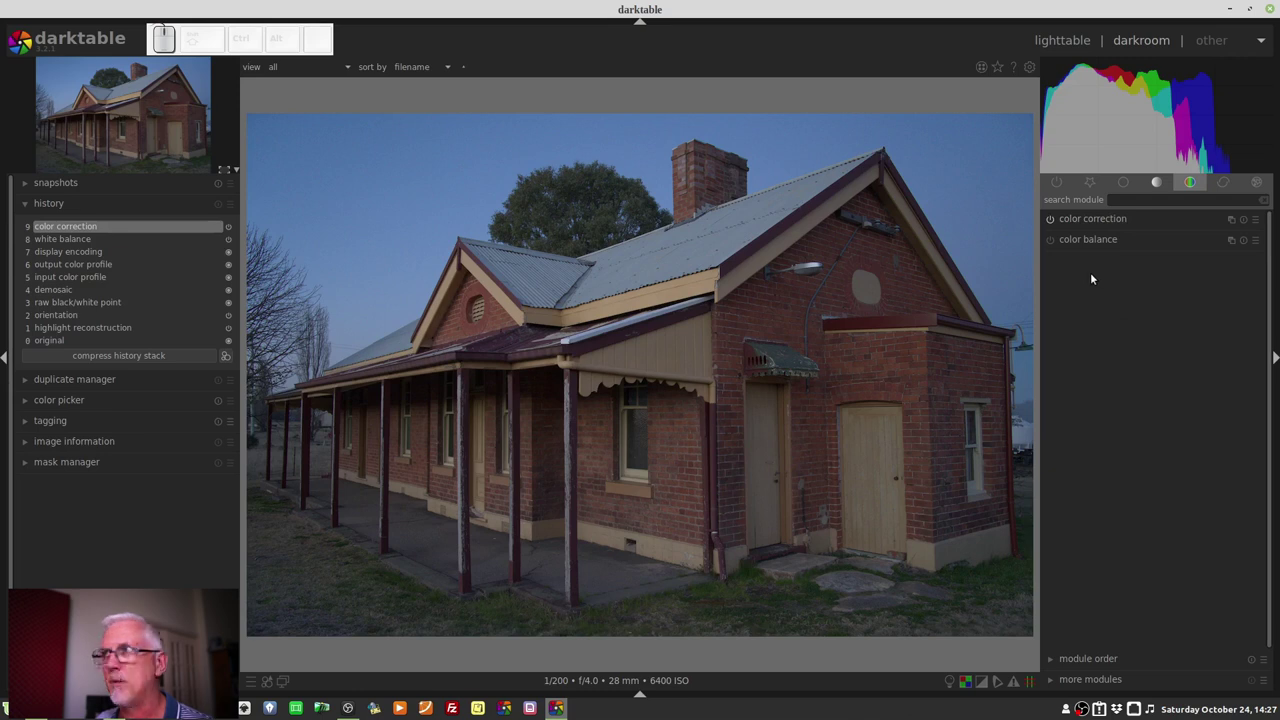
Reopen and collapse the color correction settings.
left_click(1082, 243)
left_click(1091, 225)
left_click(1094, 228)
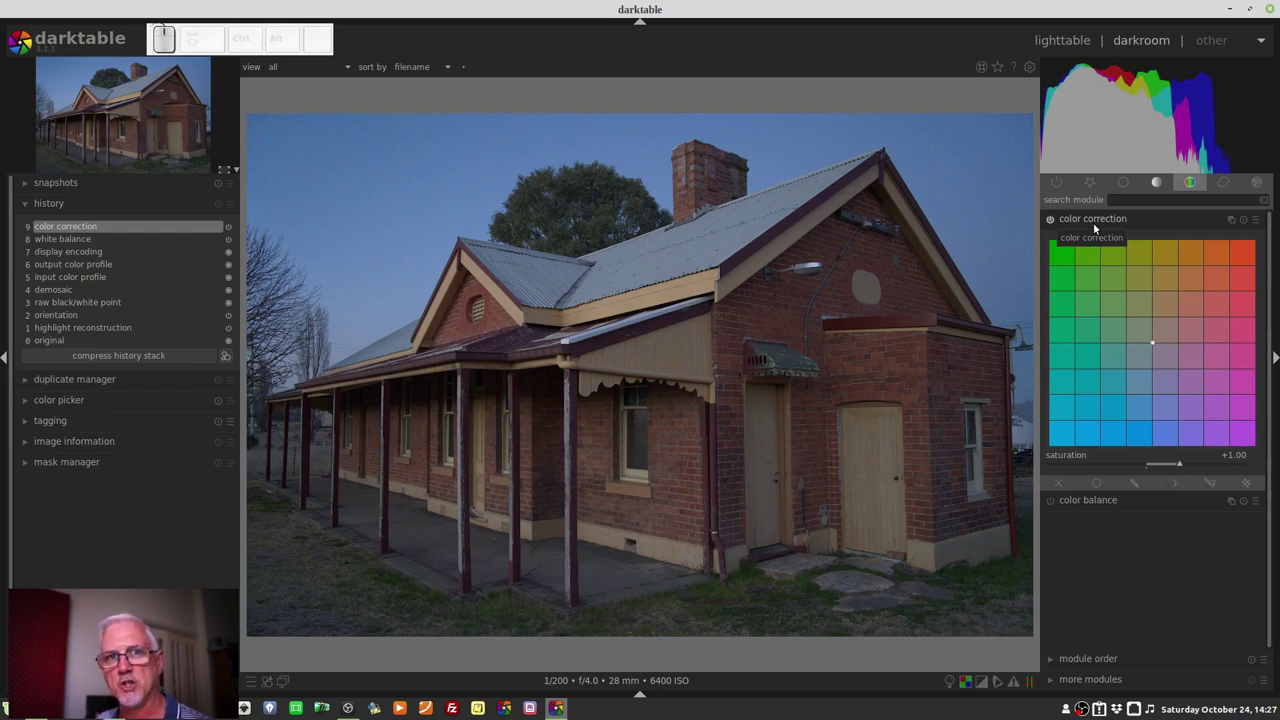
Add crop and rotate to the base group beside basic adjustments.
left_click(1096, 224)
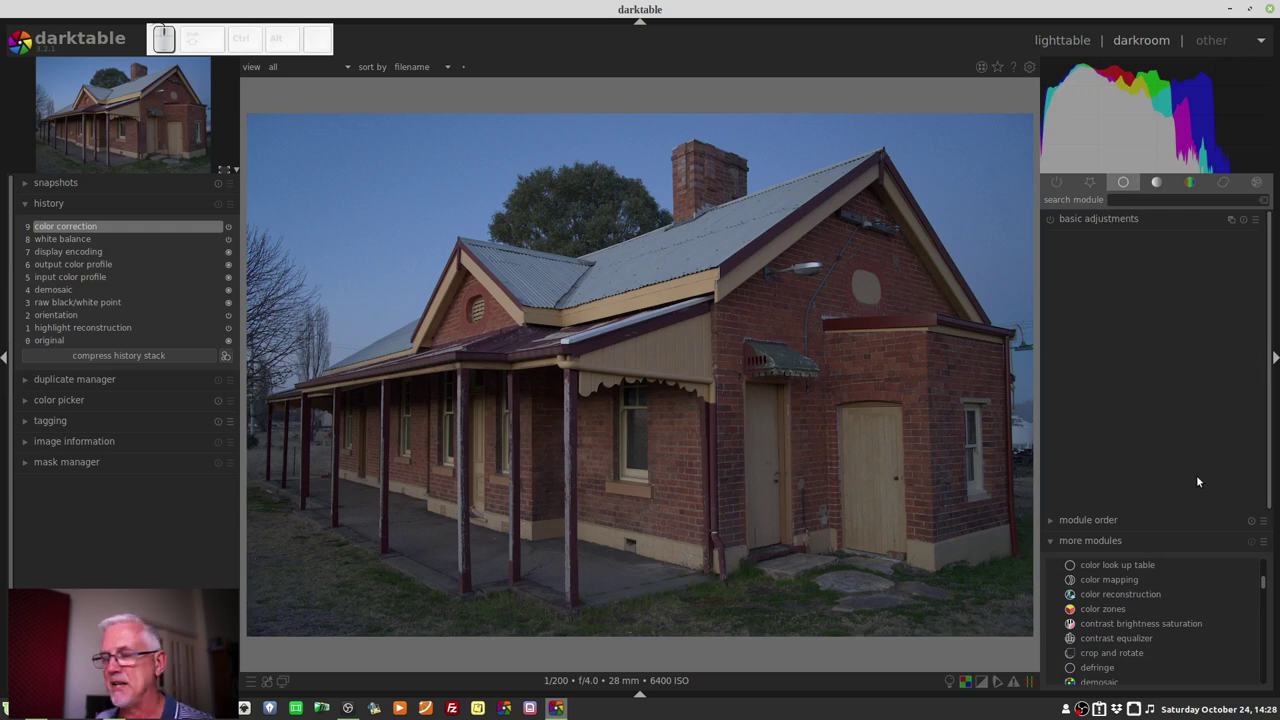
left_click(1137, 658)
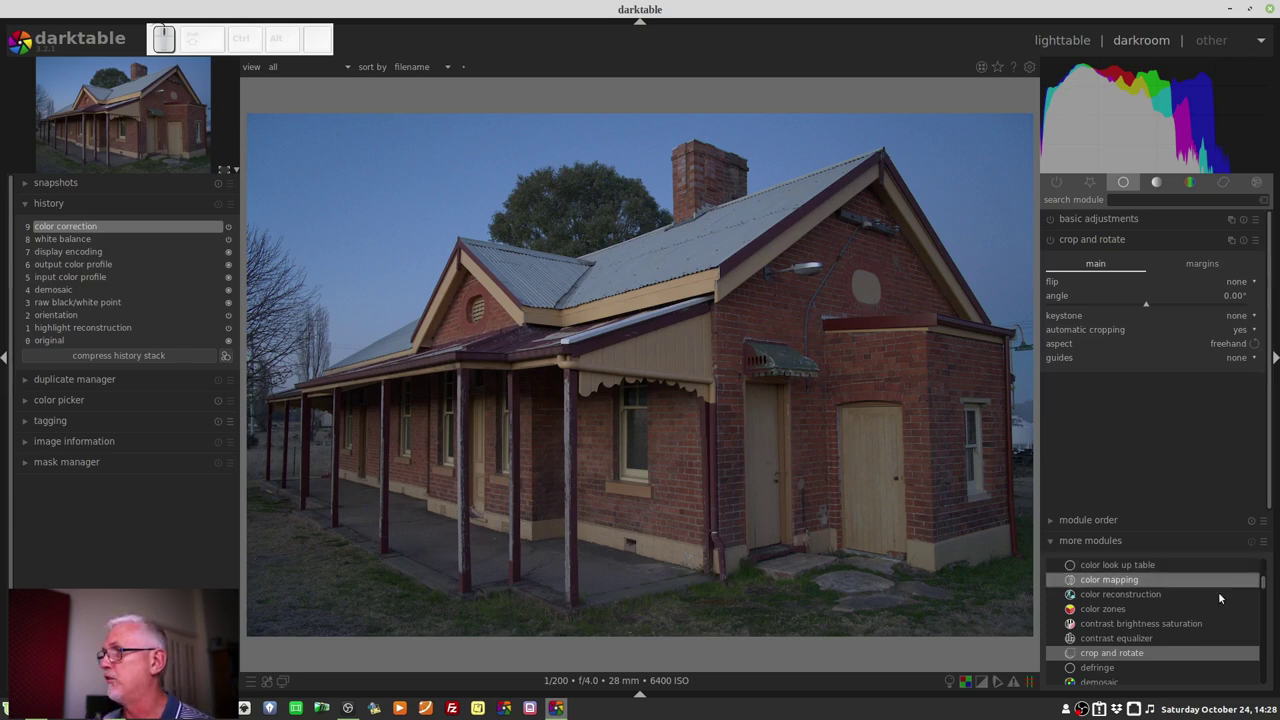
scroll("down", 3)
scroll("down", 3)
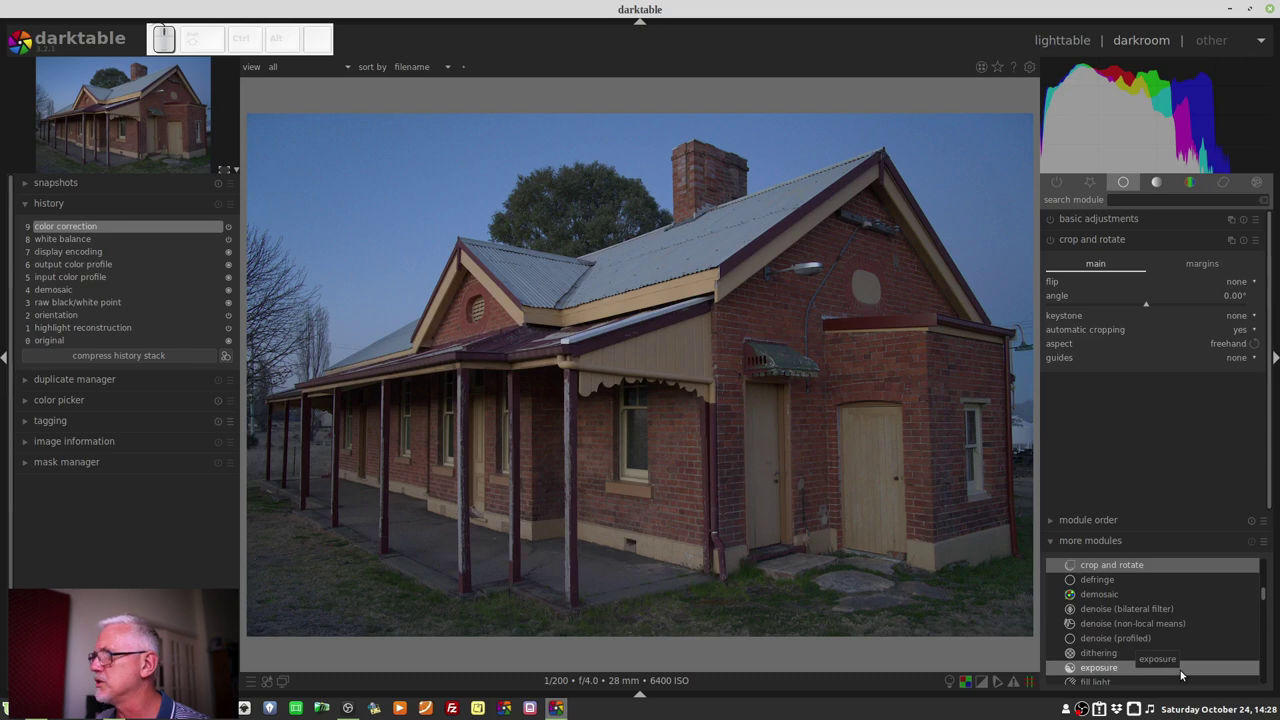
left_click(1132, 639)
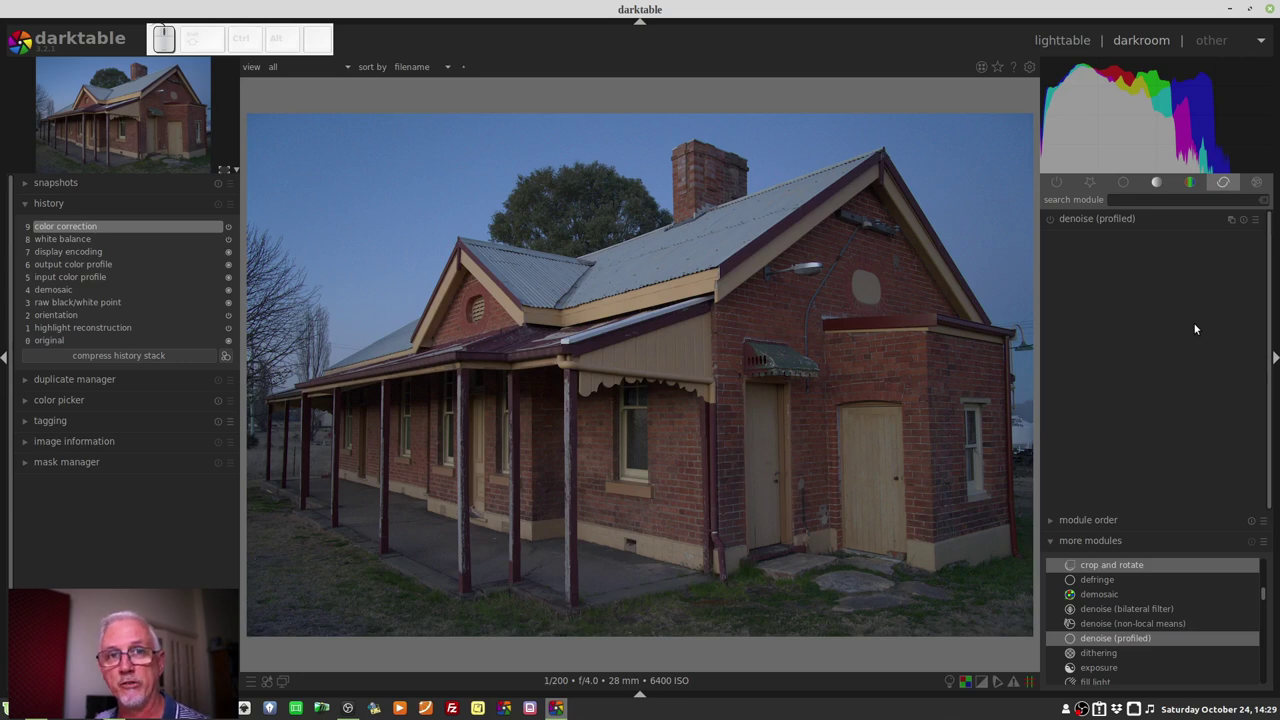
left_click(1113, 222)
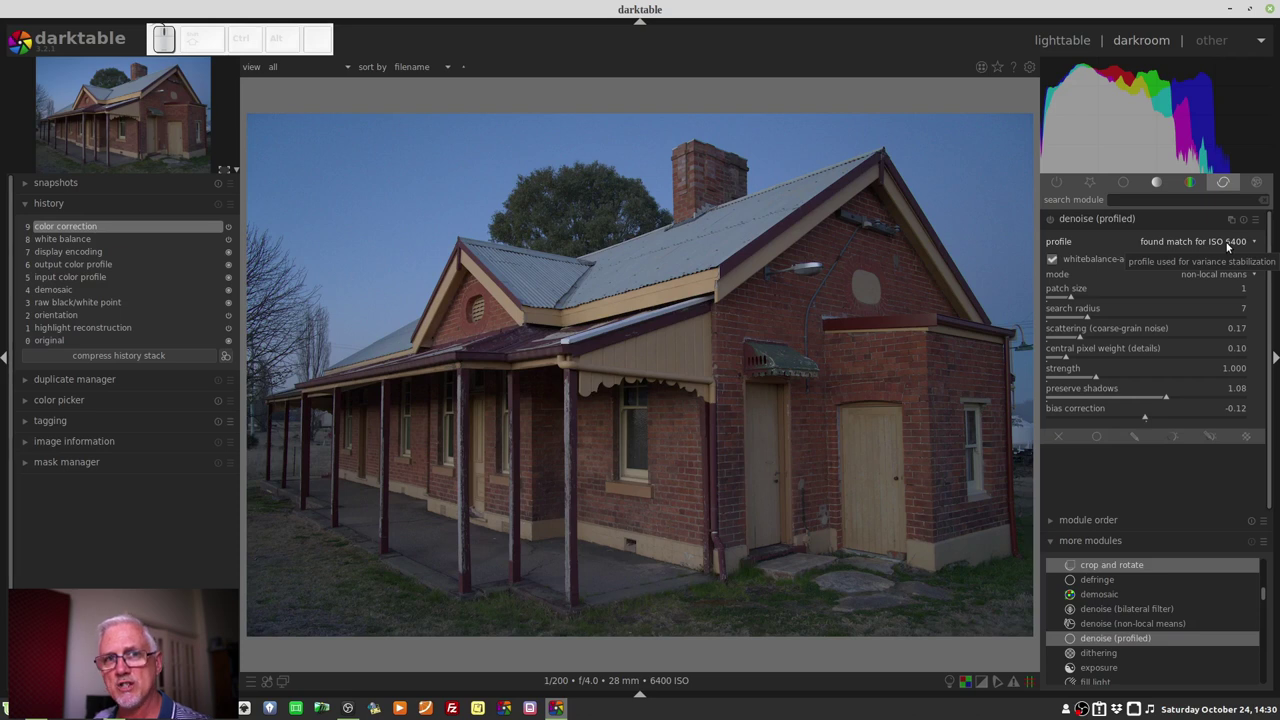
left_click(1231, 246)
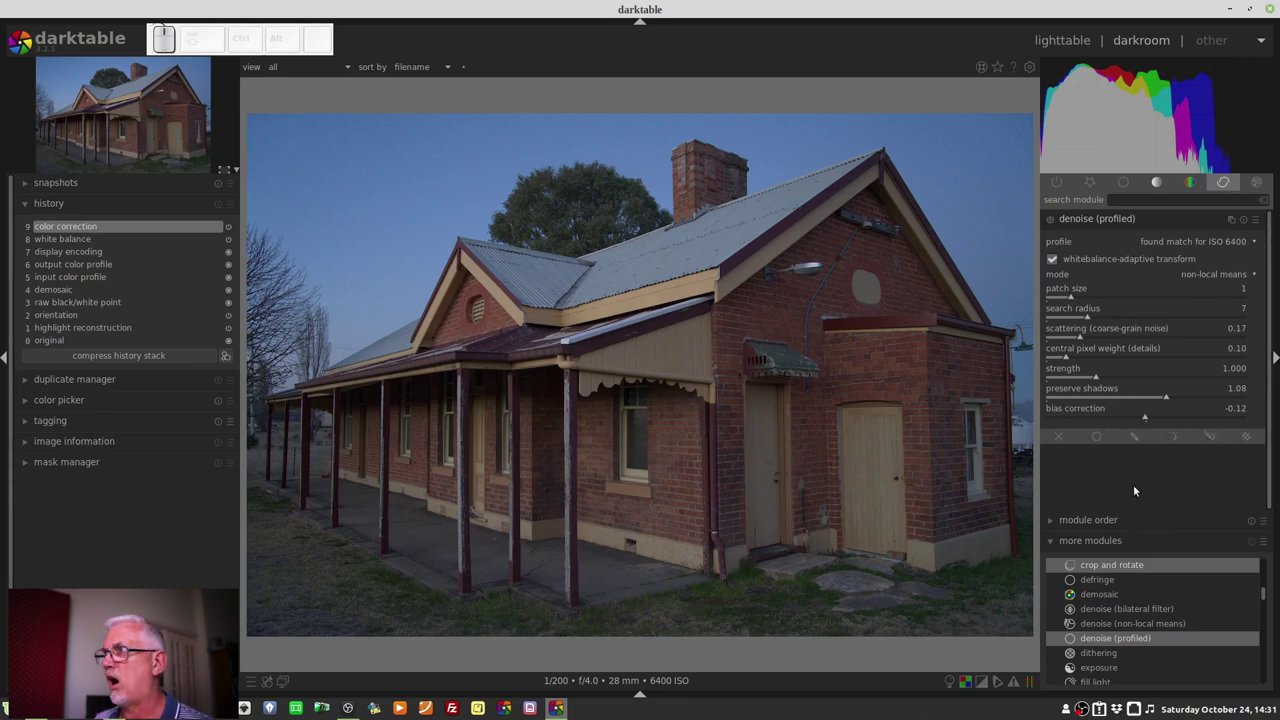
Add highlight reconstruction to the base group, set to reconstruct in LCh.
left_click(1111, 223)
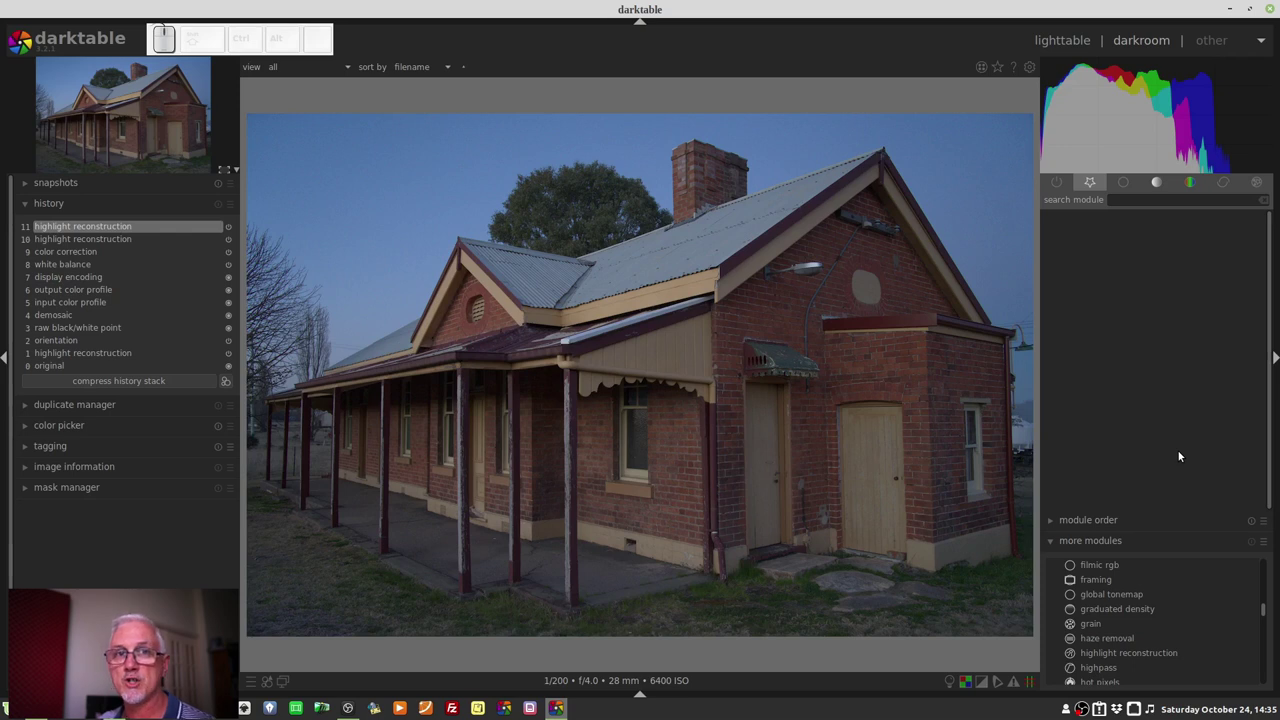
left_click(1165, 660)
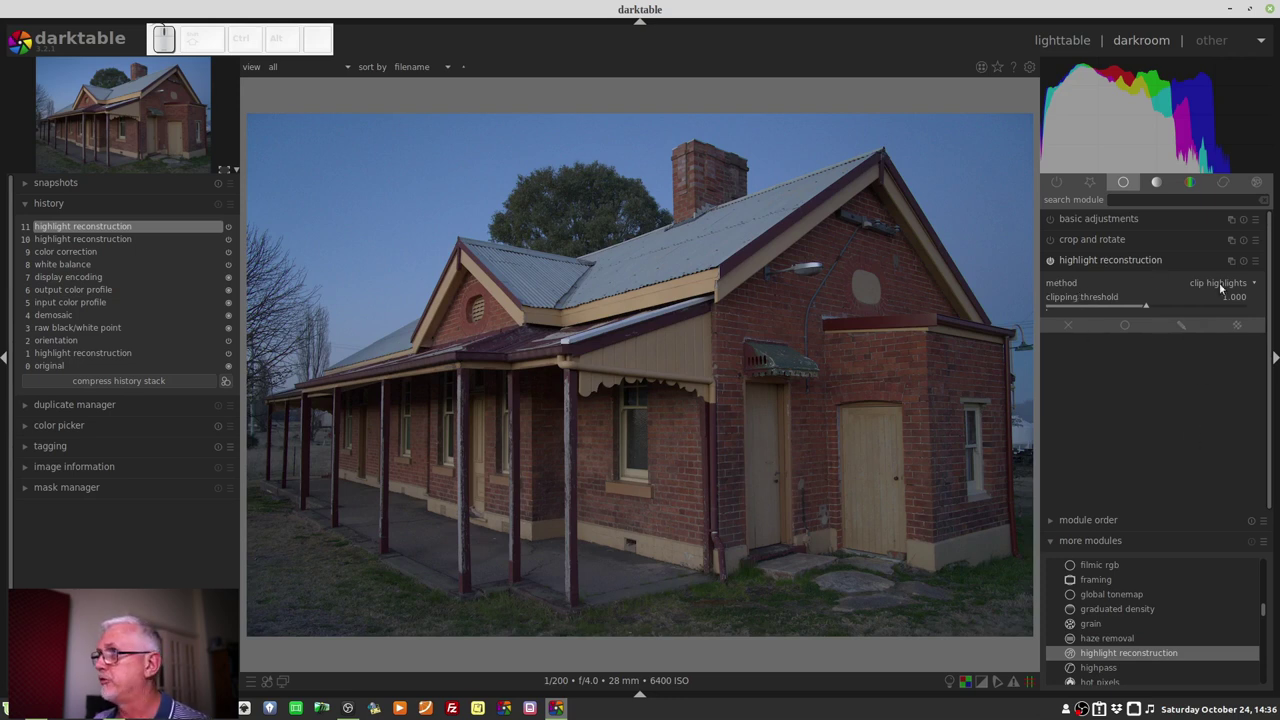
left_click(1218, 284)
left_click(1214, 301)
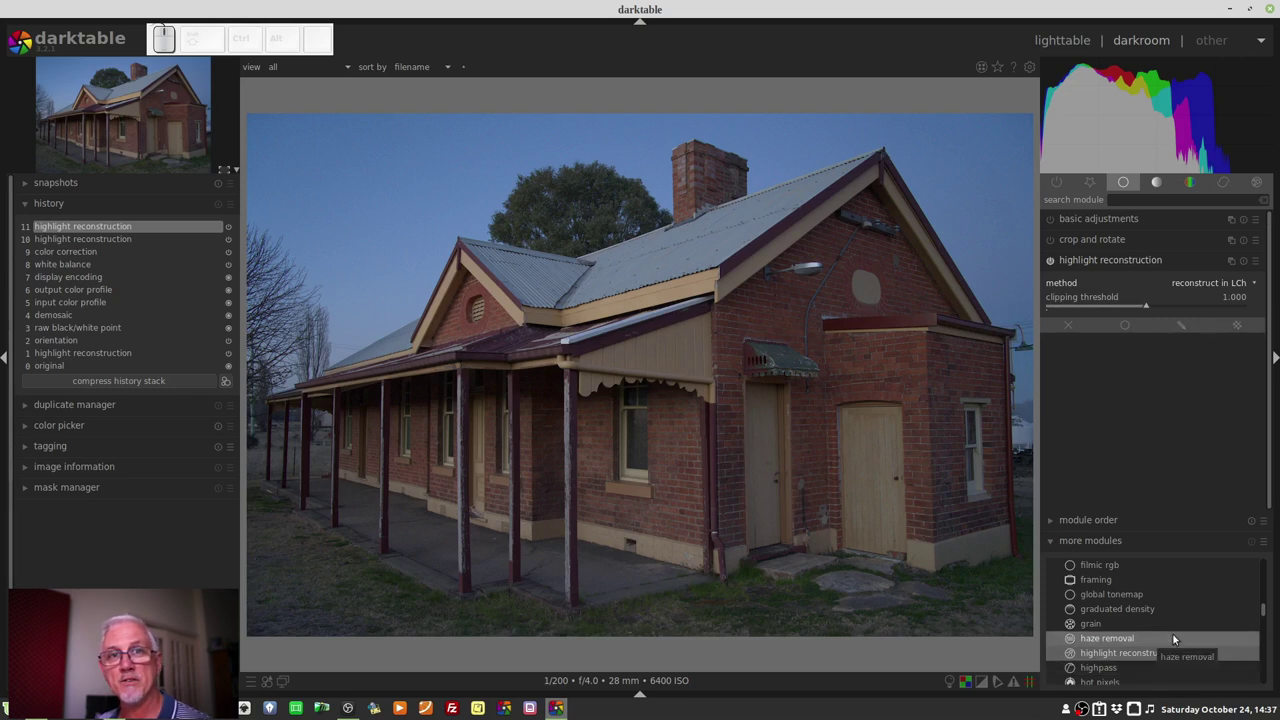
Add retouch to the correction group alongside denoise (profiled) and collapse it.
scroll("down", 3)
scroll("down", 3)
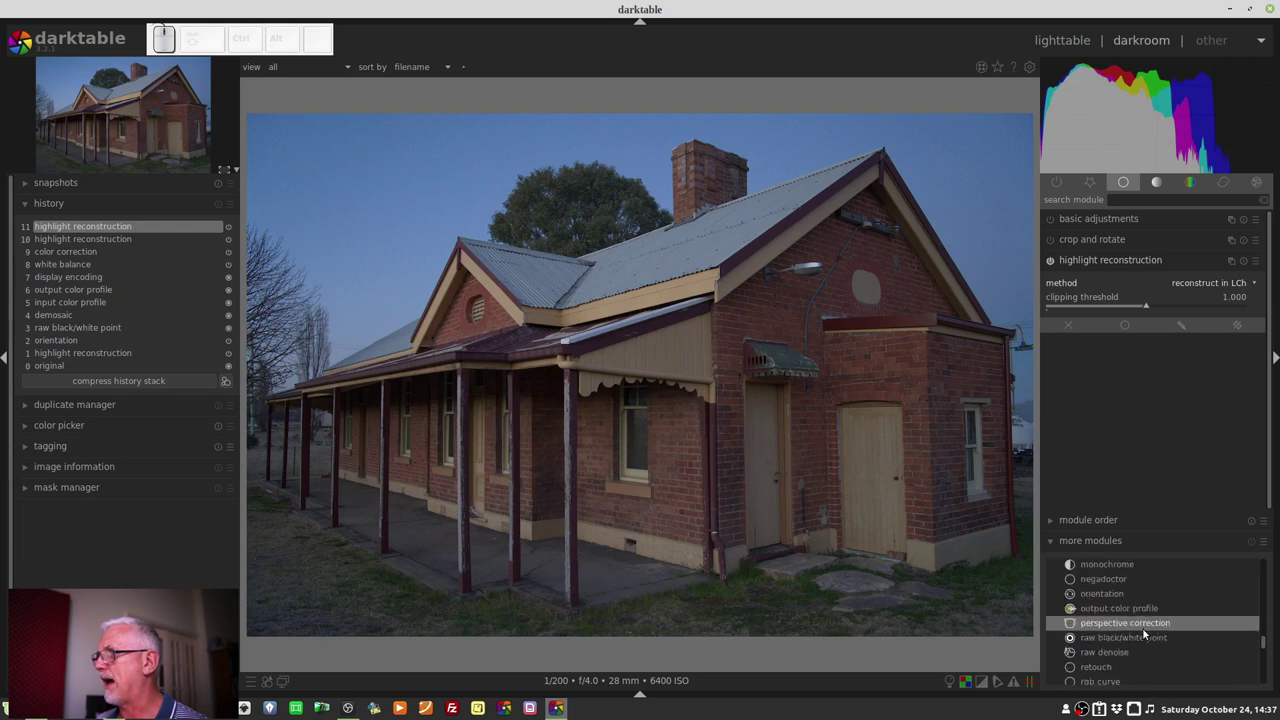
scroll("down", 3)
left_click(1117, 644)
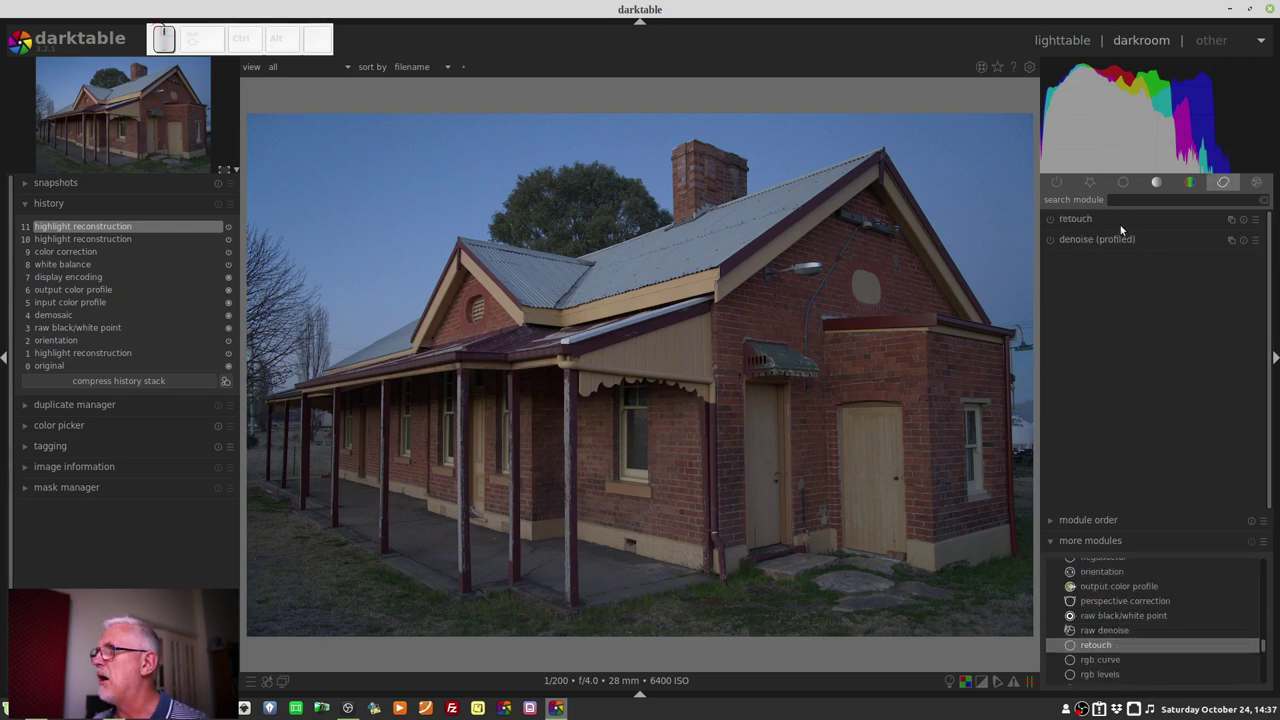
left_click(1076, 225)
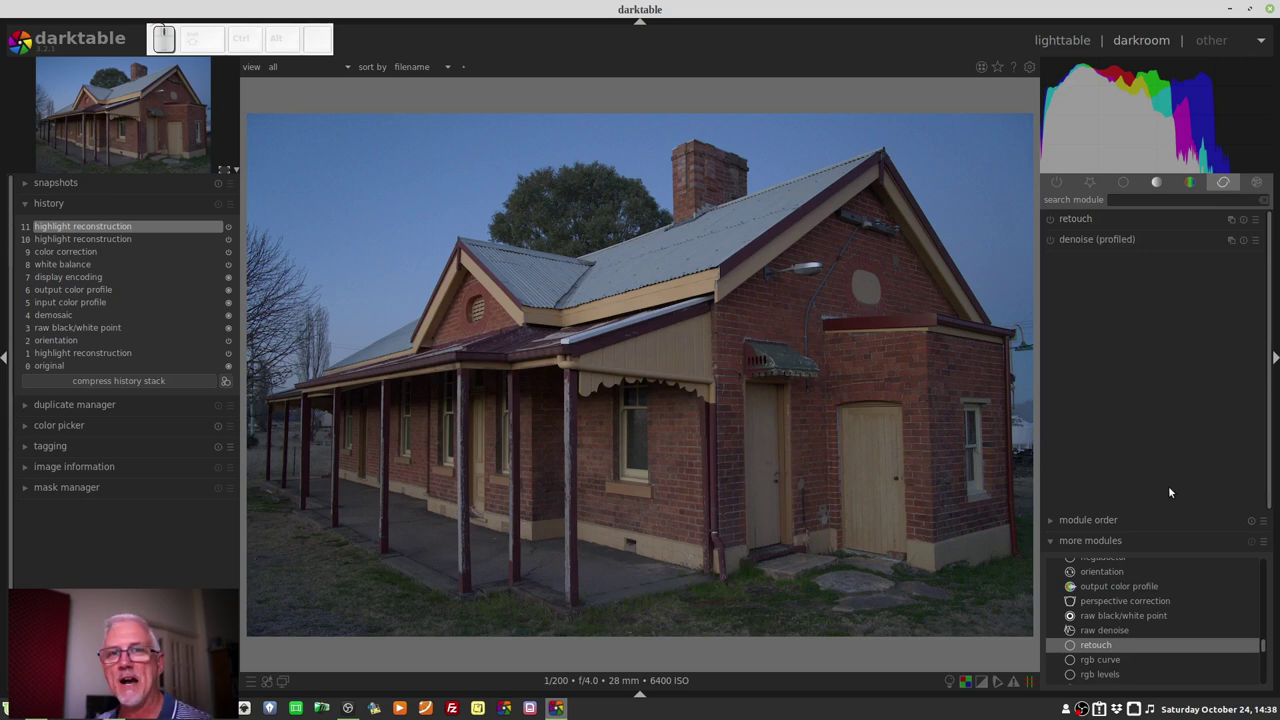
Add rgb curve from more modules to the group and view it alongside basic adjustments.
scroll("down", 3)
left_click(1130, 641)
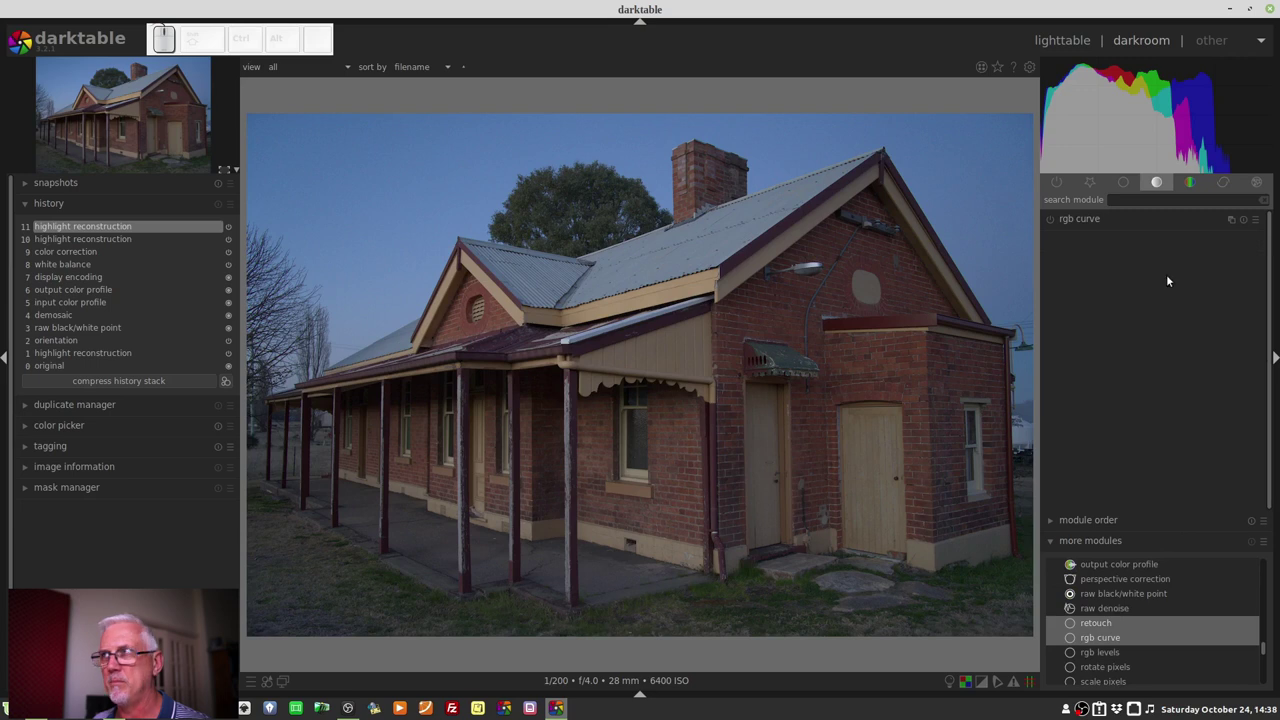
left_click(1123, 183)
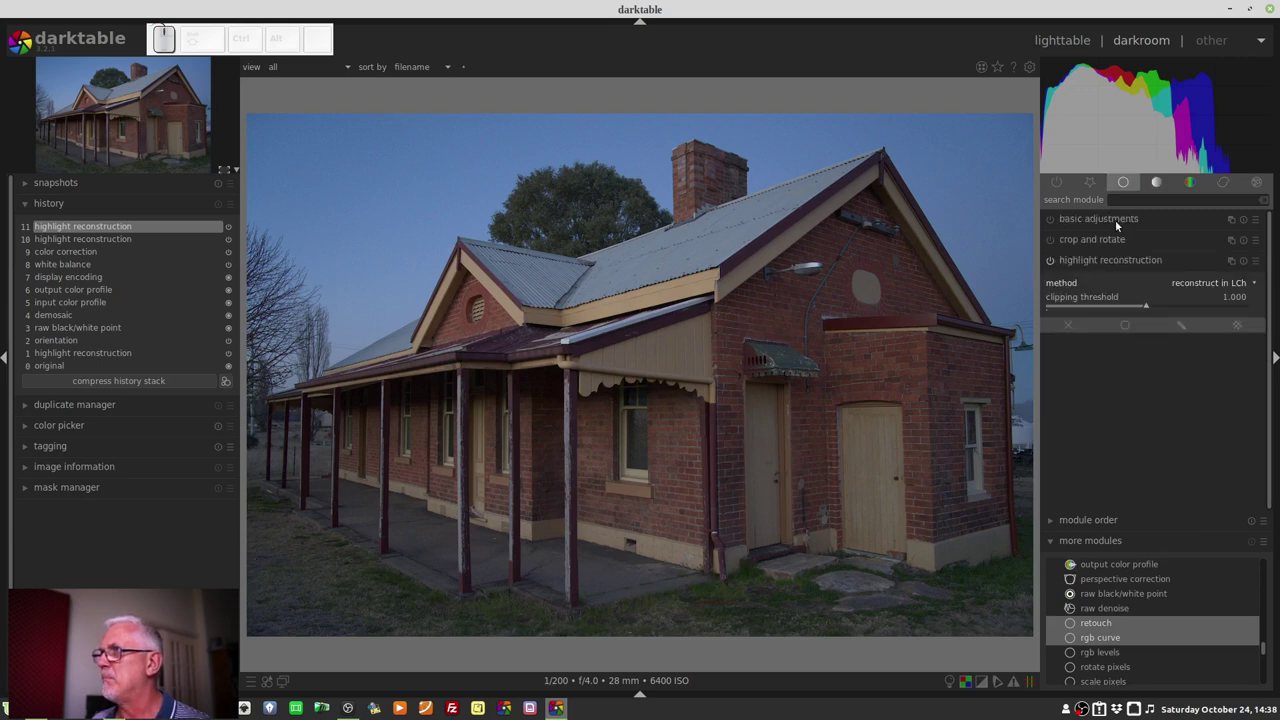
left_click(1118, 224)
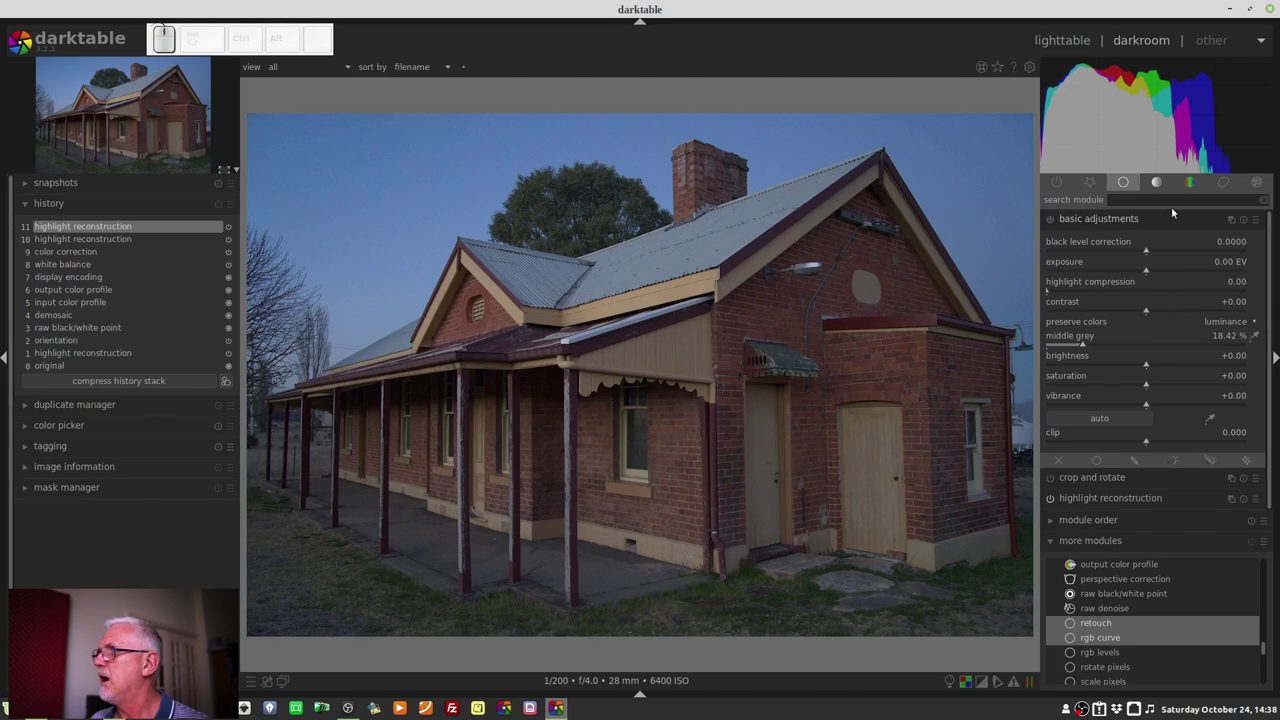
left_click(1152, 180)
left_click(1101, 225)
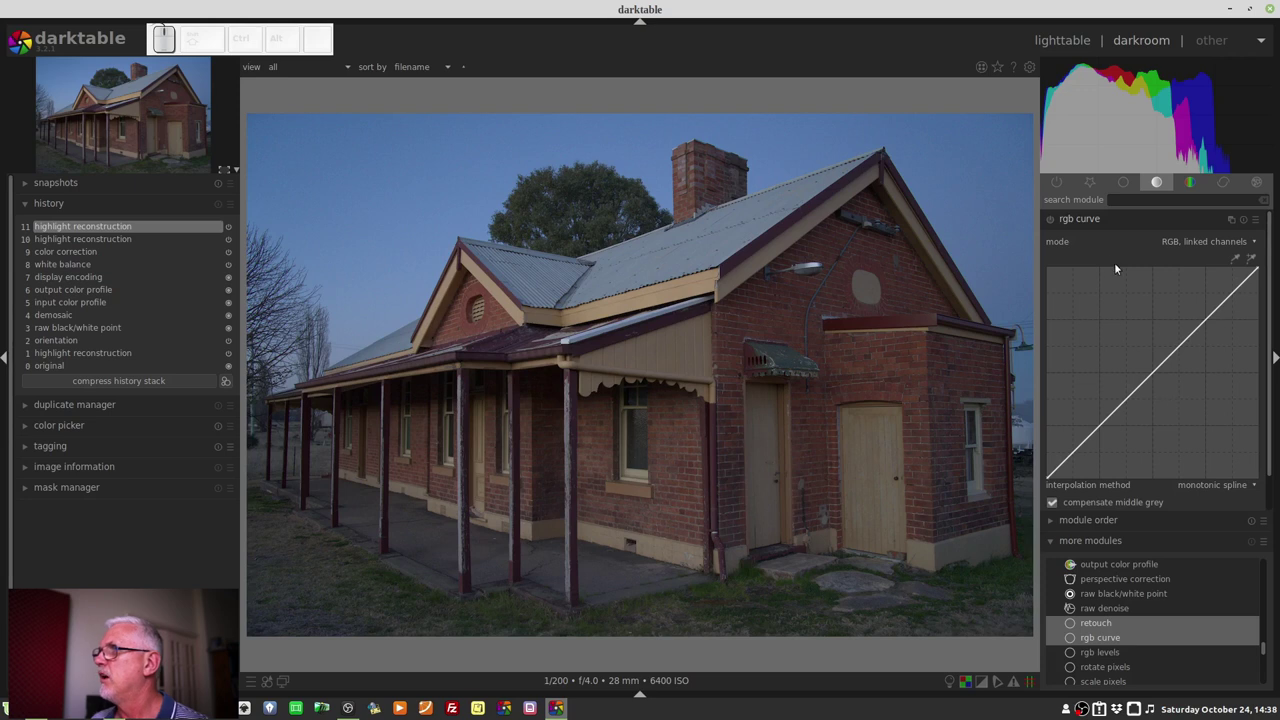
Collapse rgb curve and scroll the group to show sharpen, crop, highlight reconstruction and white balance.
left_click(1093, 223)
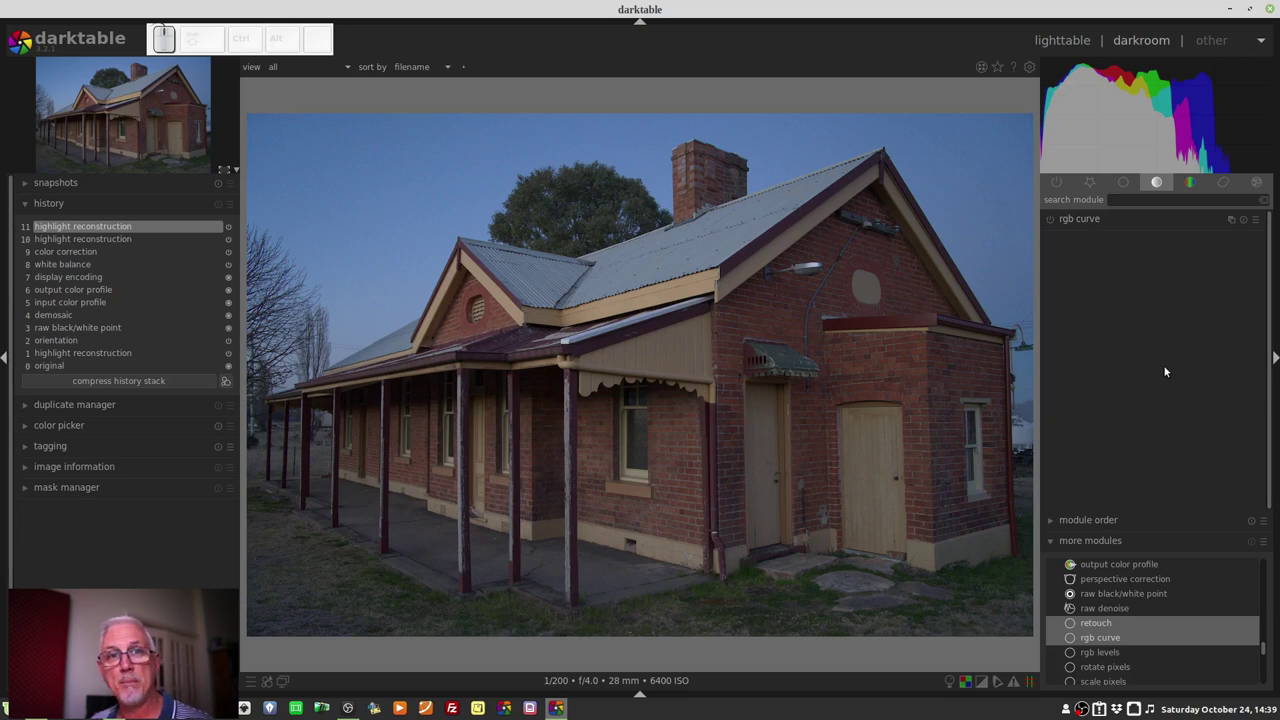
scroll("down", 3)
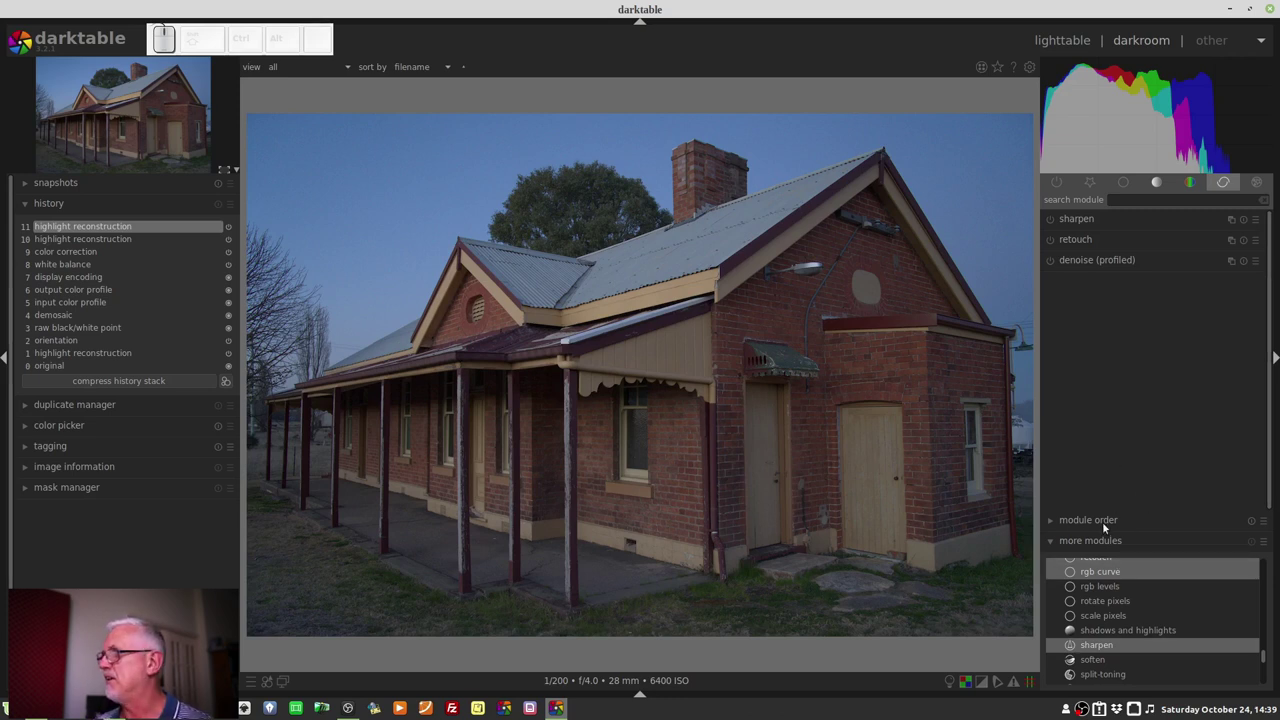
scroll("down", 3)
Store the module group setup as a new preset named 'ep 071' and show it in the presets list.
left_click(1147, 663)
left_click(1143, 544)
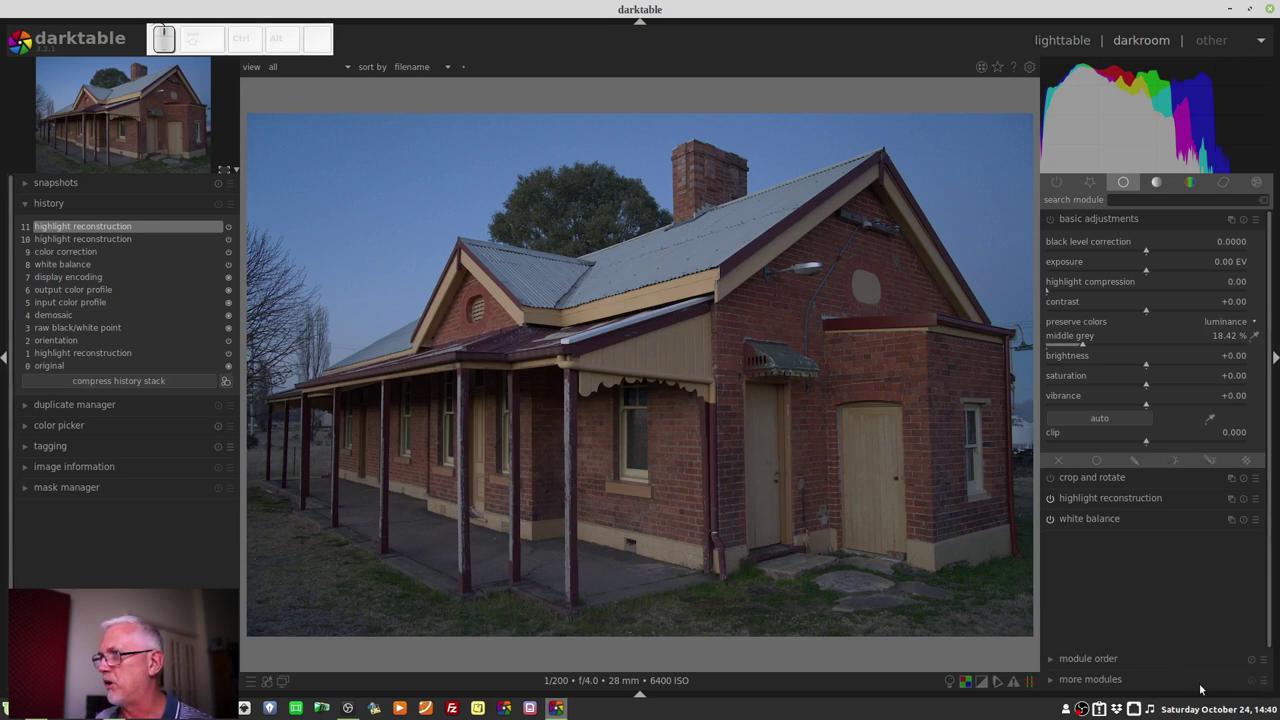
left_click(1267, 684)
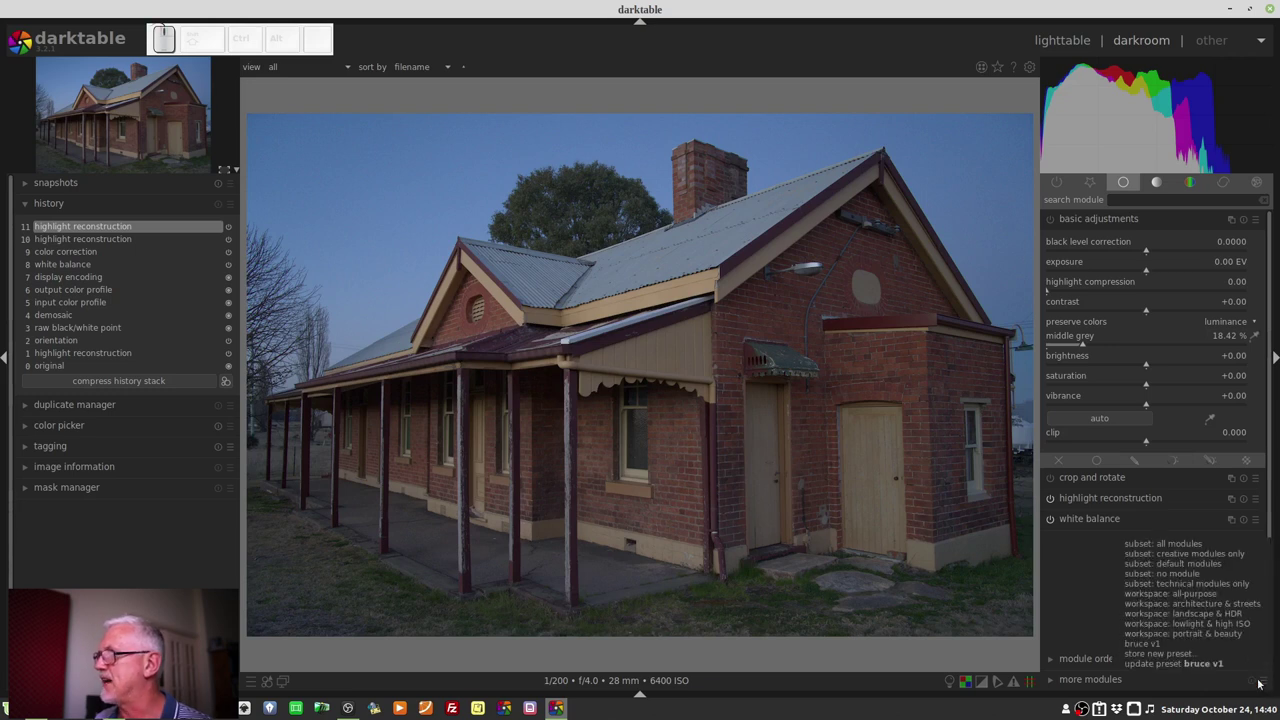
left_click(1182, 657)
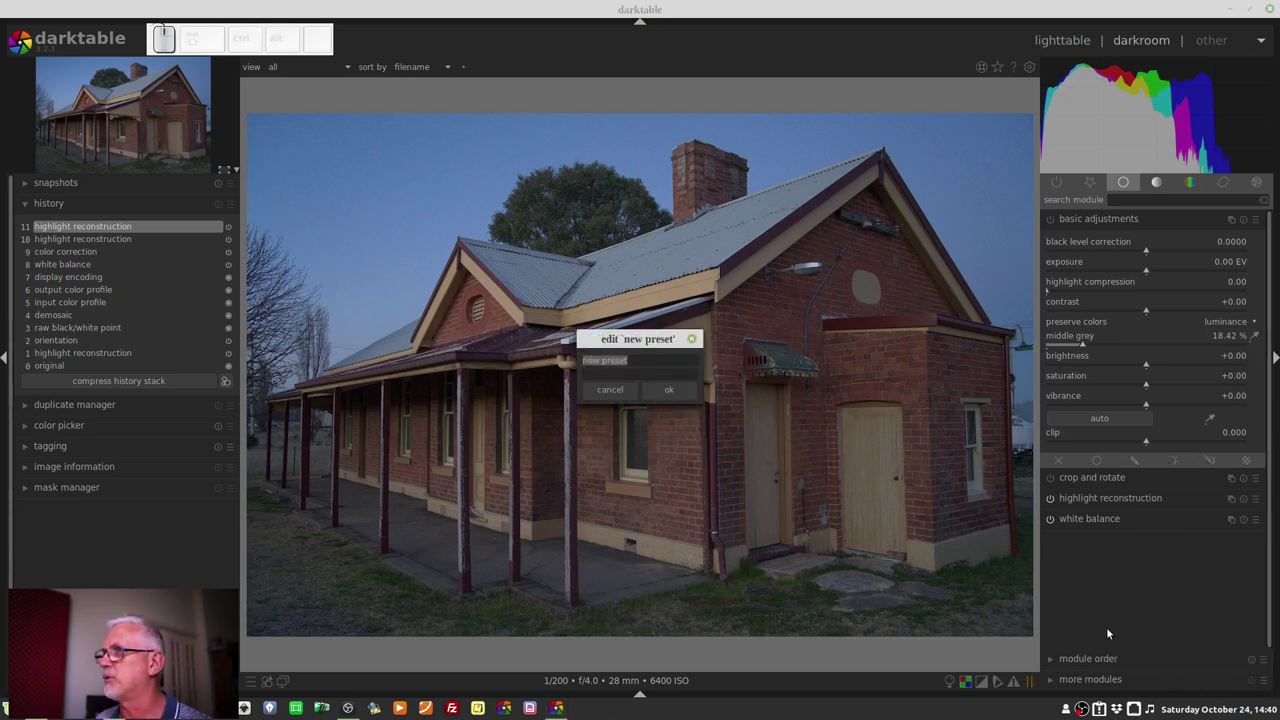
key("space")
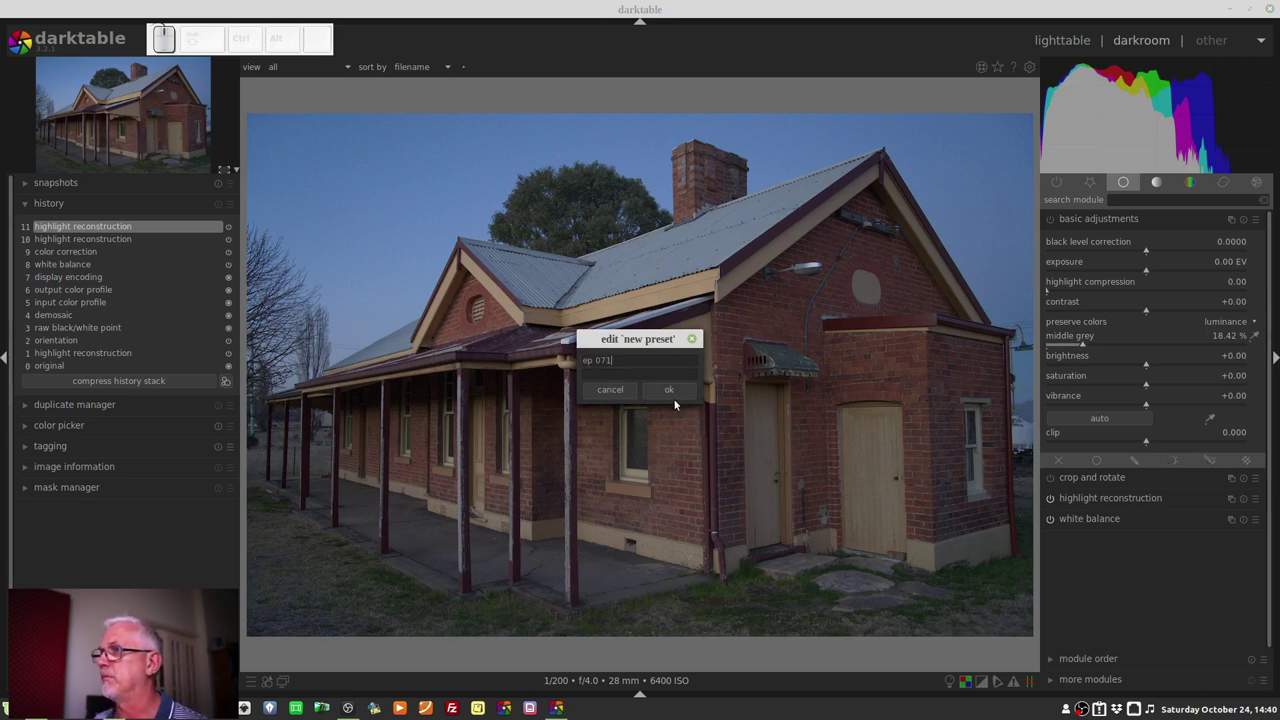
left_click(668, 394)
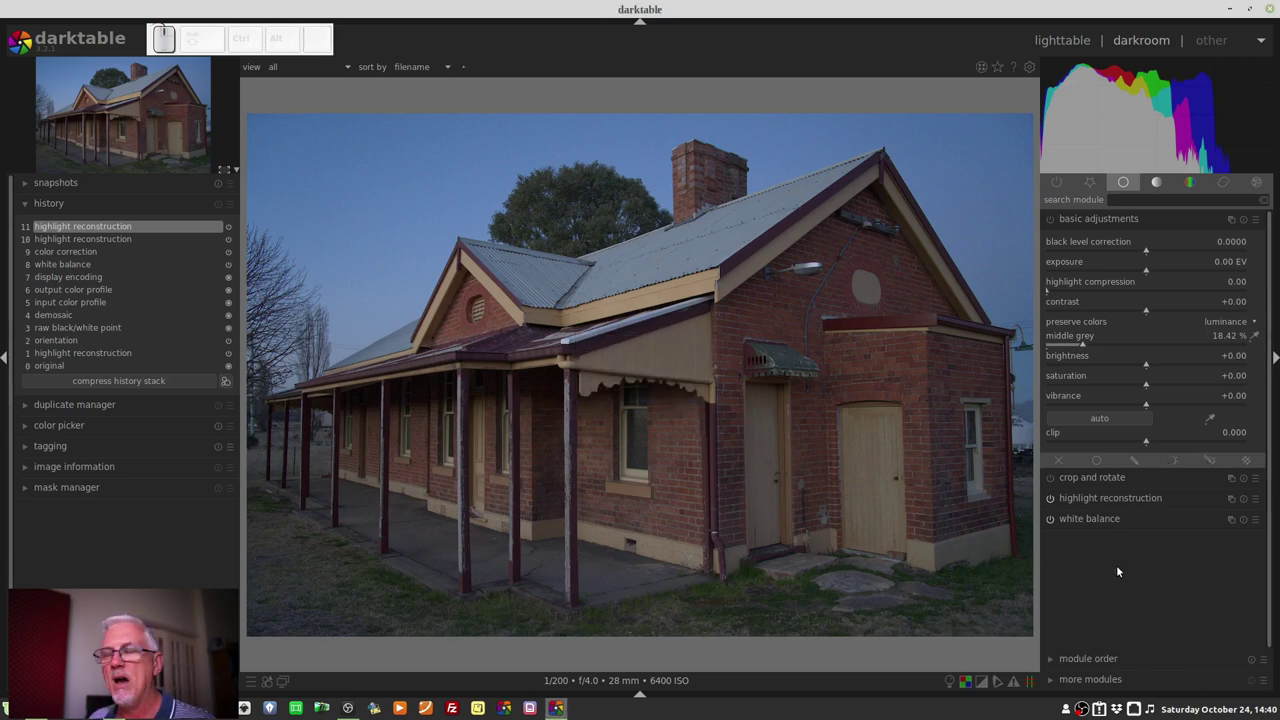
left_click(1270, 687)
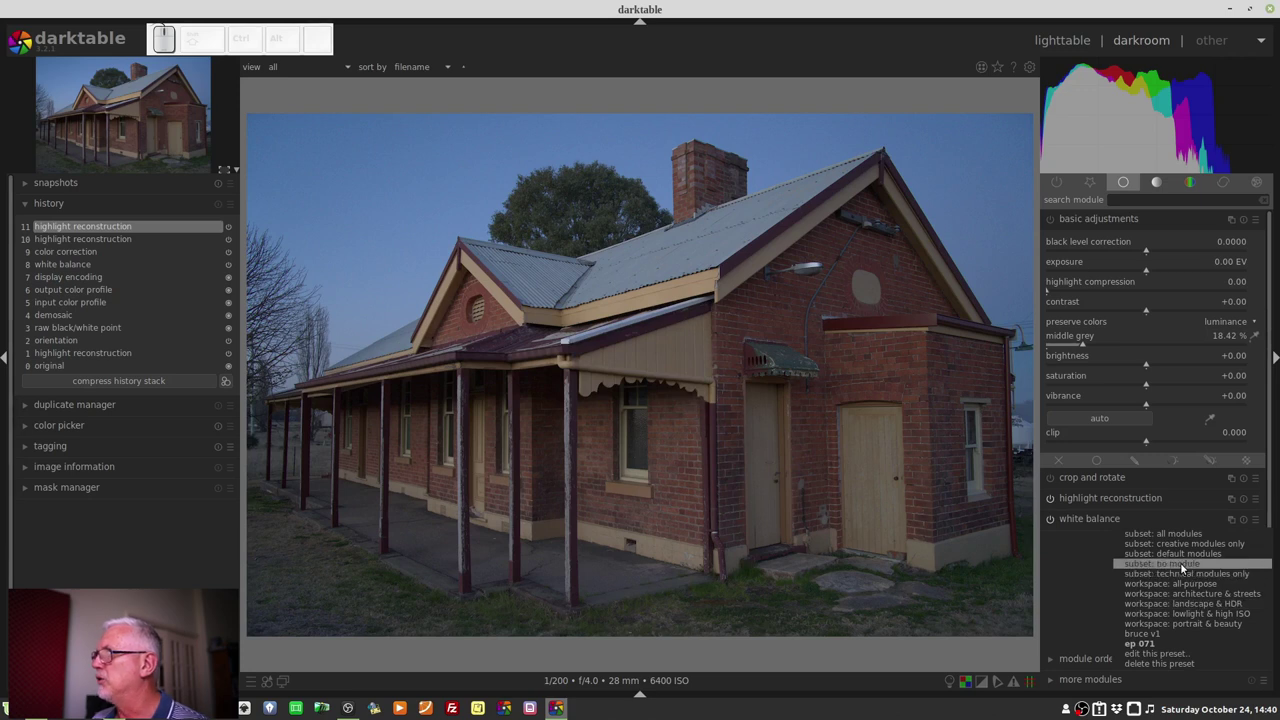
Apply a module group preset and discard the photo's history stack back to default steps.
left_click(1186, 567)
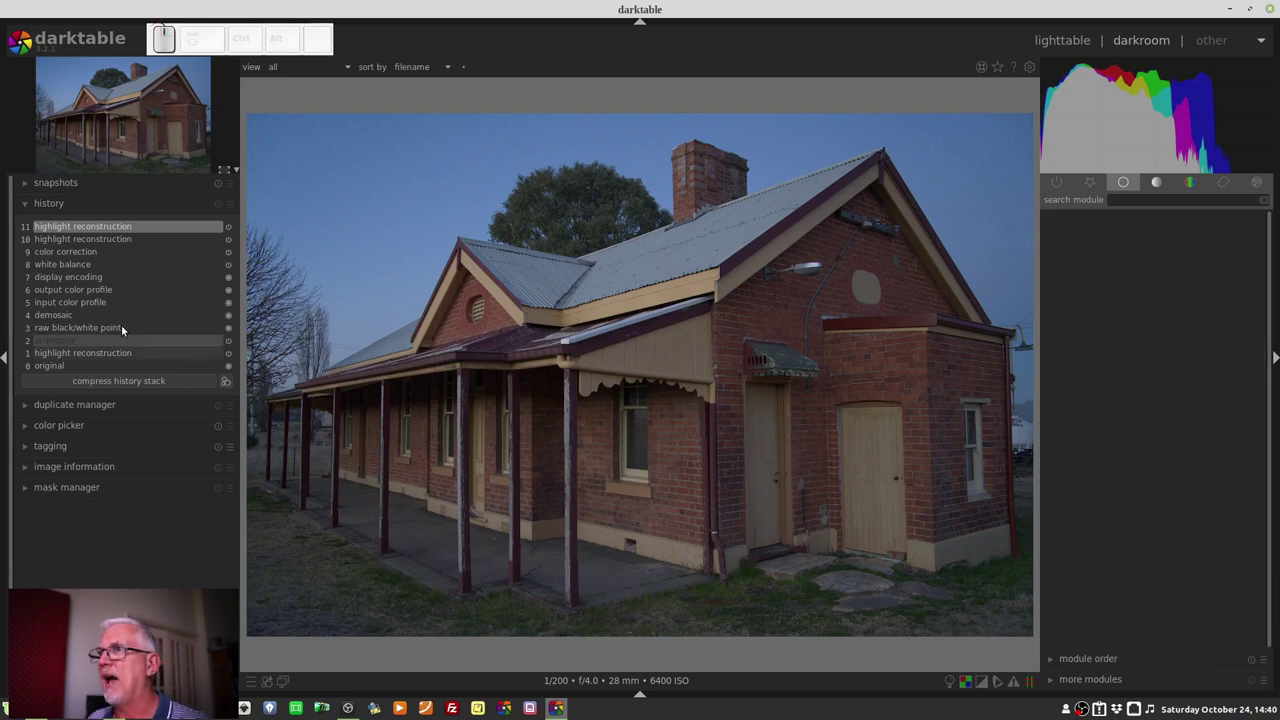
left_click(102, 305)
left_click(134, 383)
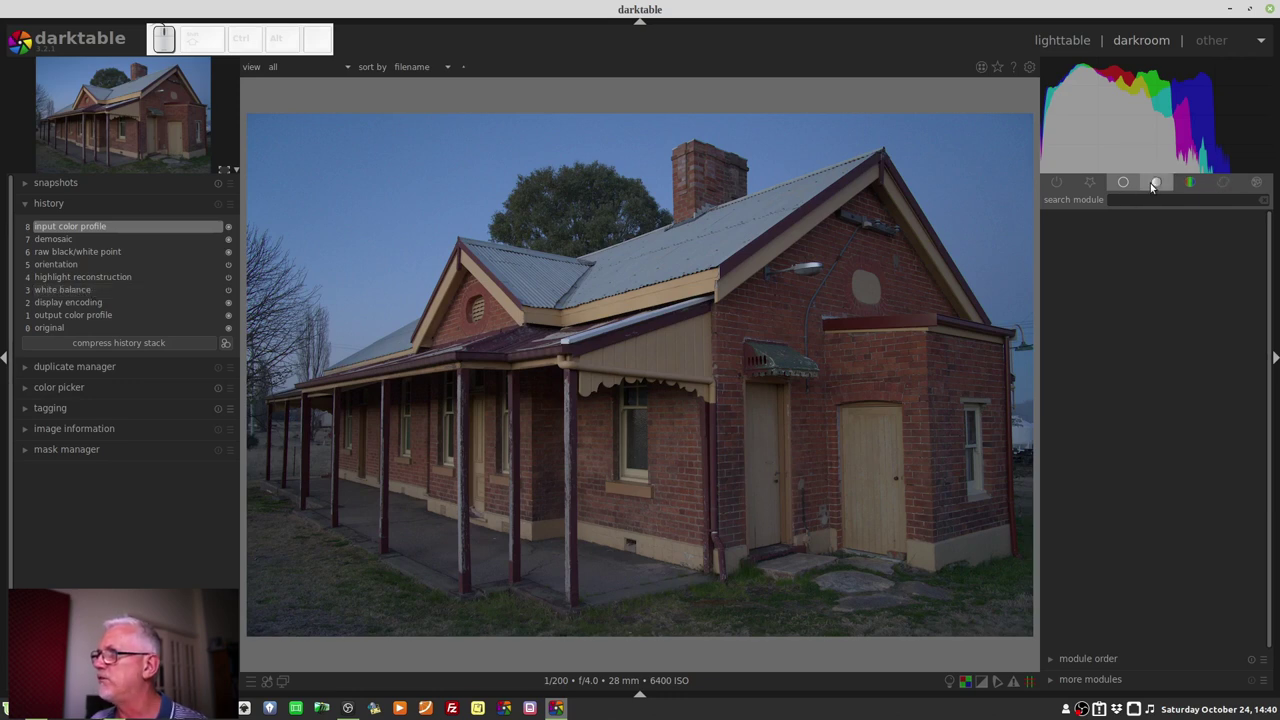
Review each group tab, then show the seven default active modules on the photo.
left_click(1167, 183)
left_click(1191, 186)
left_click(1225, 183)
left_click(1255, 186)
left_click(1095, 191)
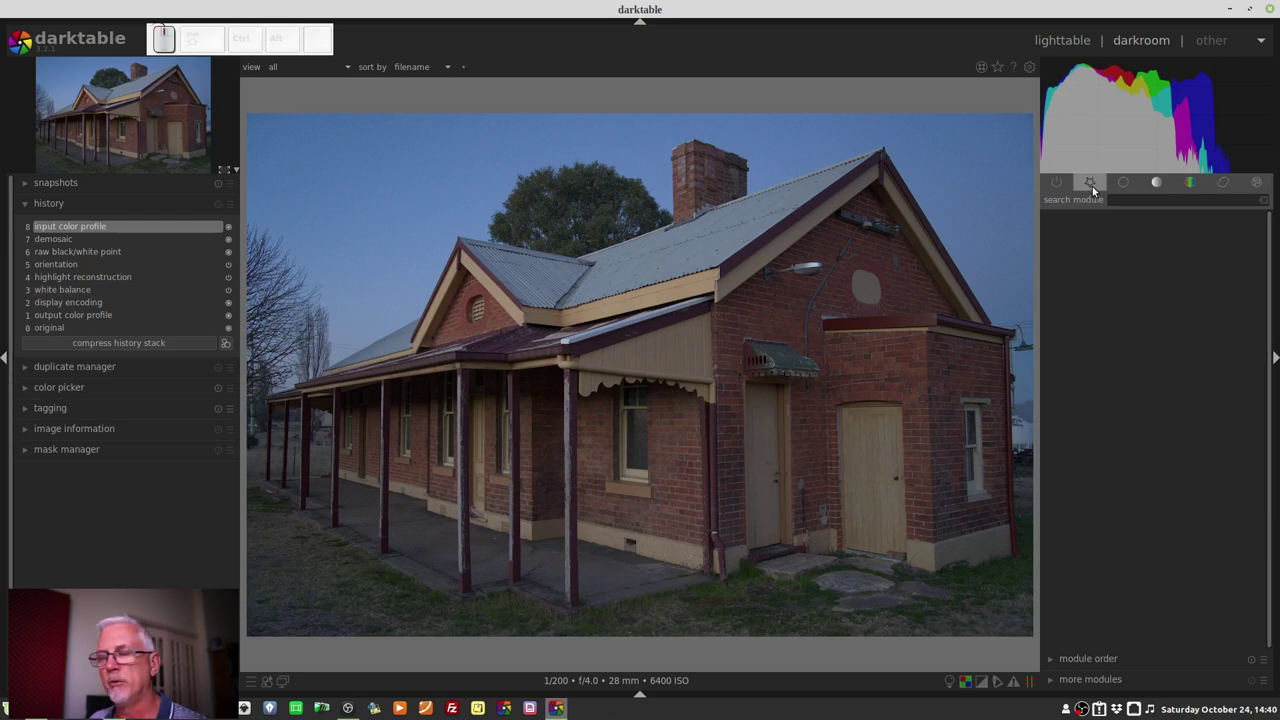
left_click(1060, 183)
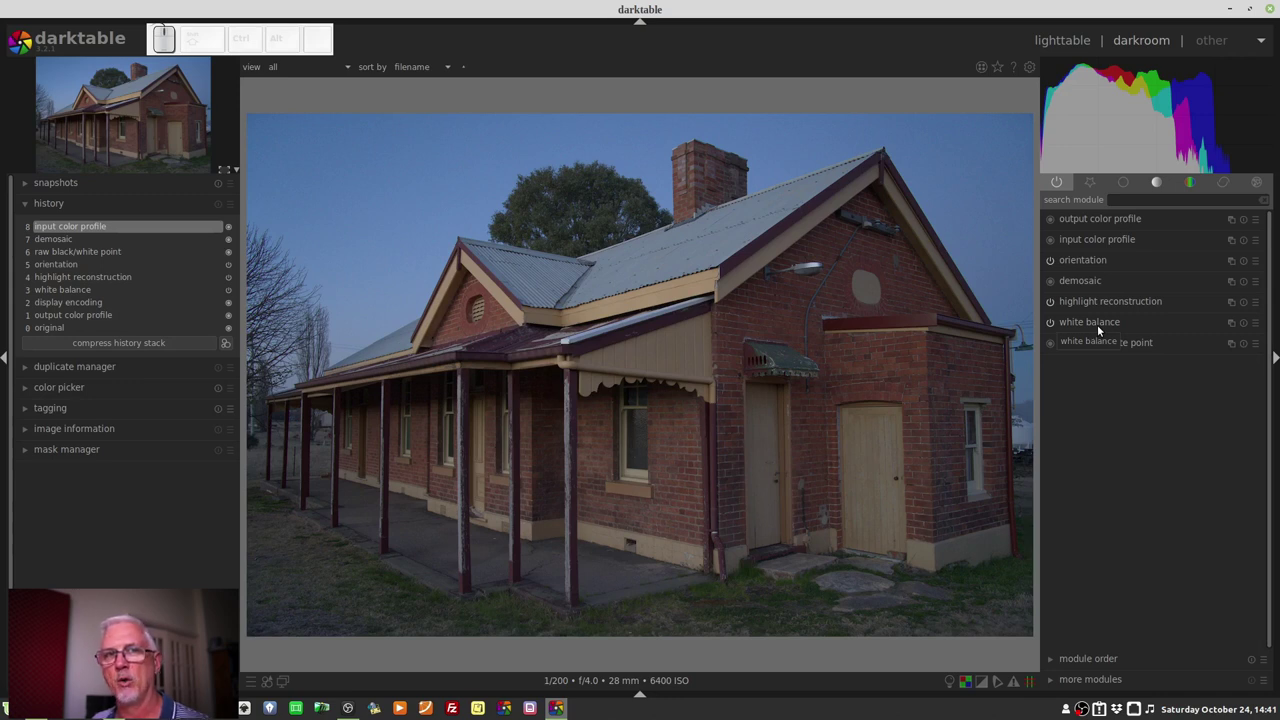
left_click(1100, 331)
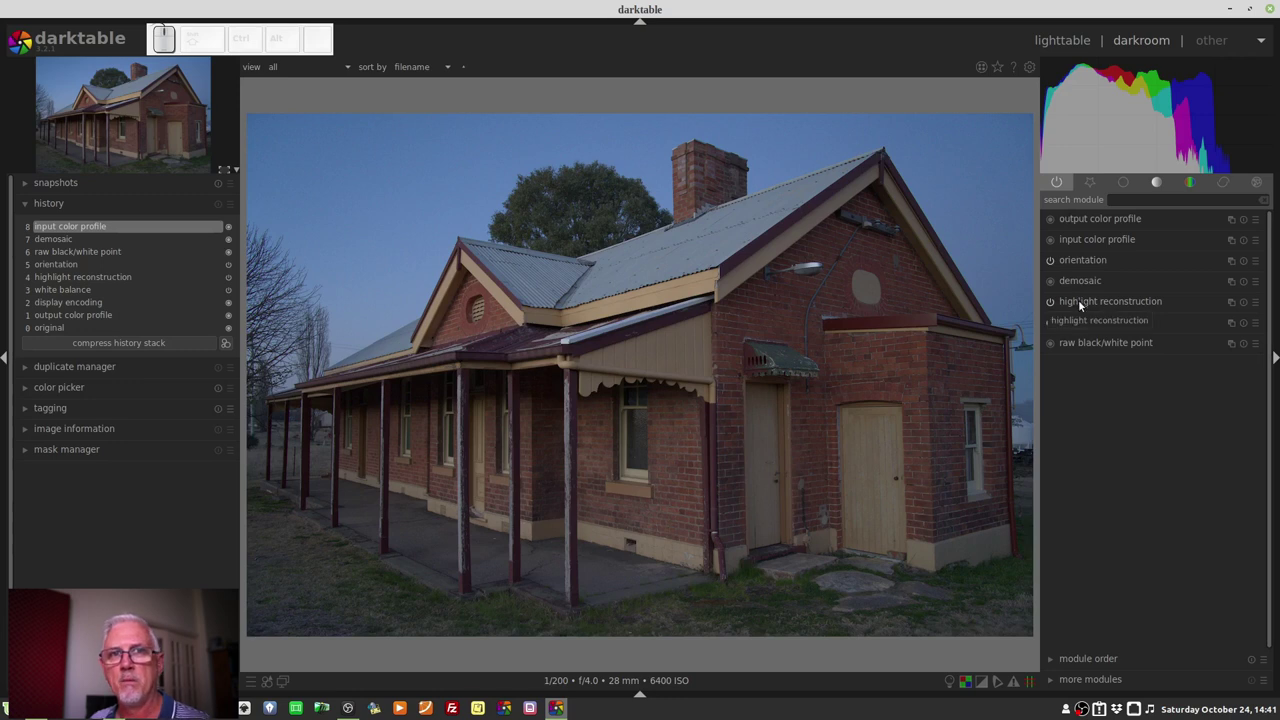
Expand more modules and add orientation to the current module group.
left_click(1099, 677)
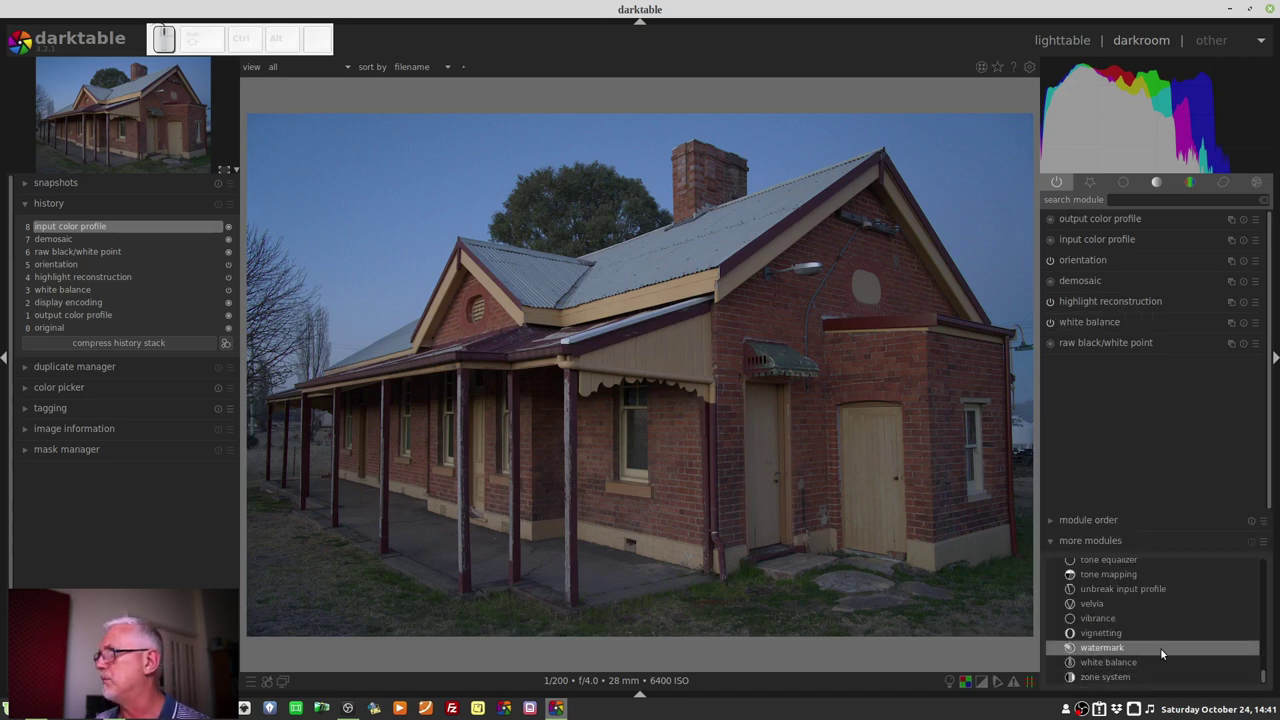
scroll("up", 3)
scroll("up", 3)
scroll("down", 3)
scroll("up", 3)
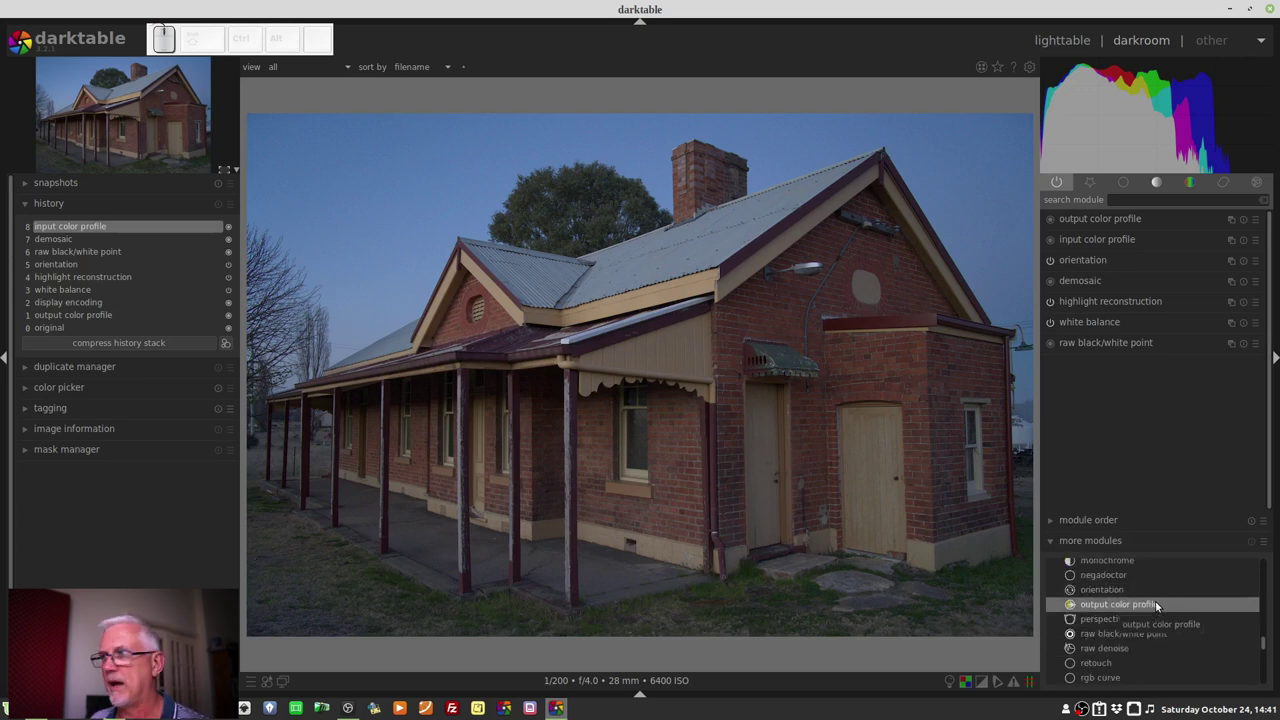
left_click(1146, 599)
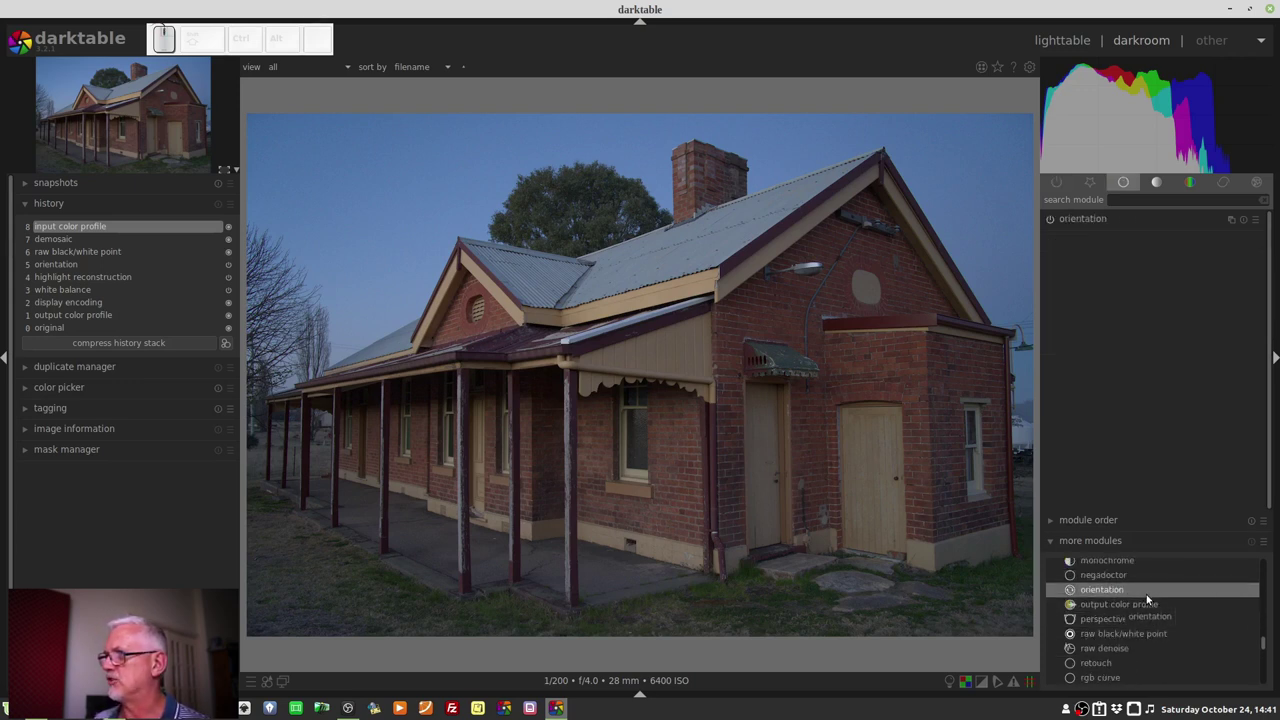
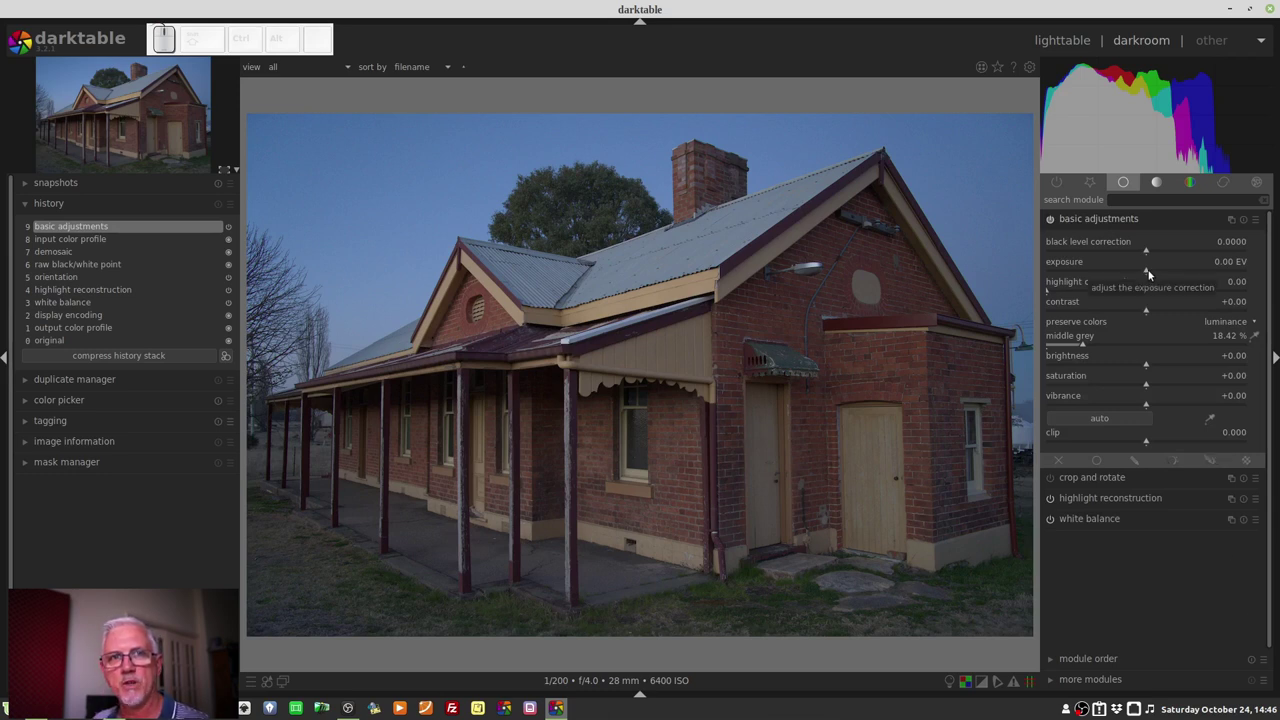
Drag exposure slightly down to about -0.18 EV and bring up its fine-tuning.
left_click_drag(1139, 272, 1150, 274)
right_click(1150, 274)
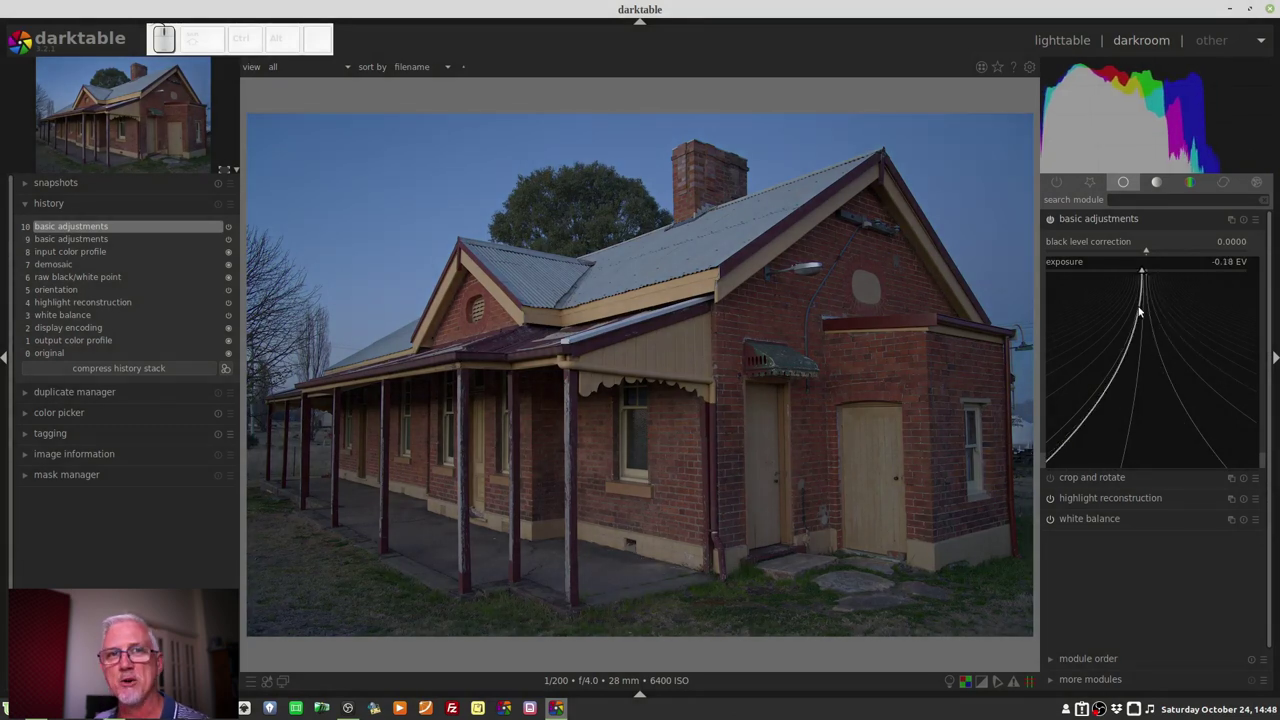
Enter an exact exposure of 2.50 EV, strongly brightening the station photo.
left_click(1154, 321)
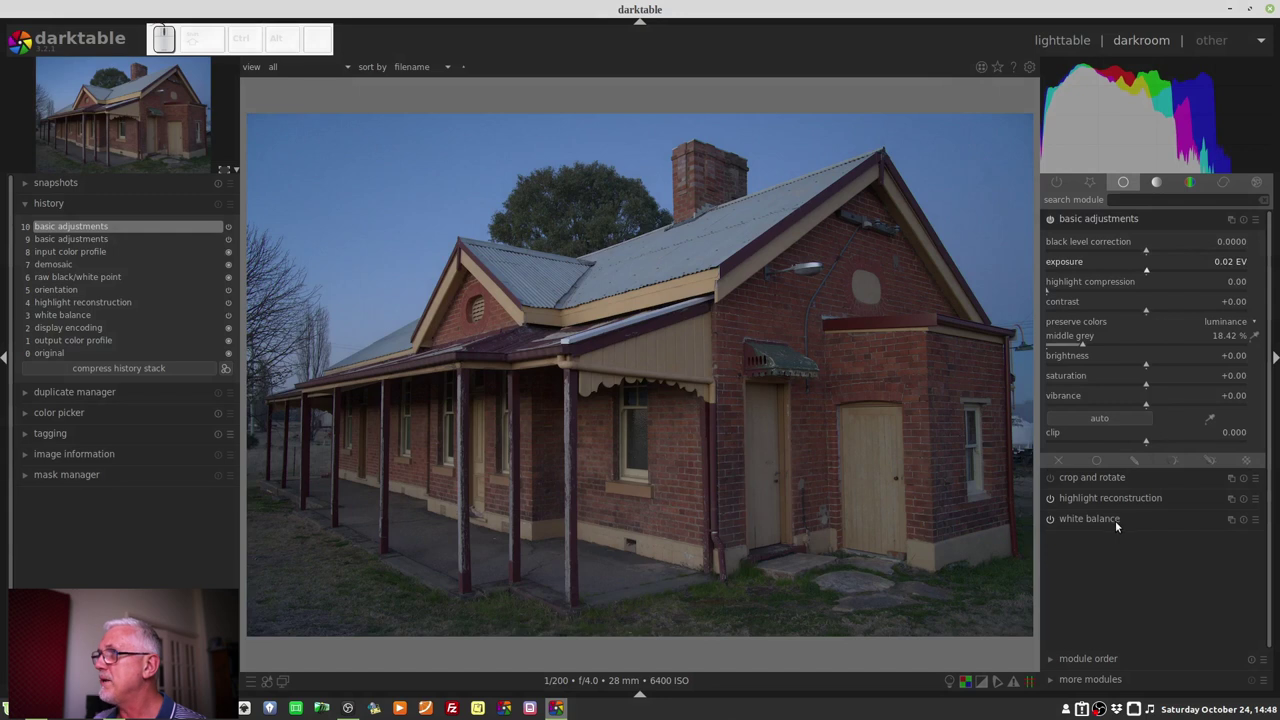
right_click(1146, 273)
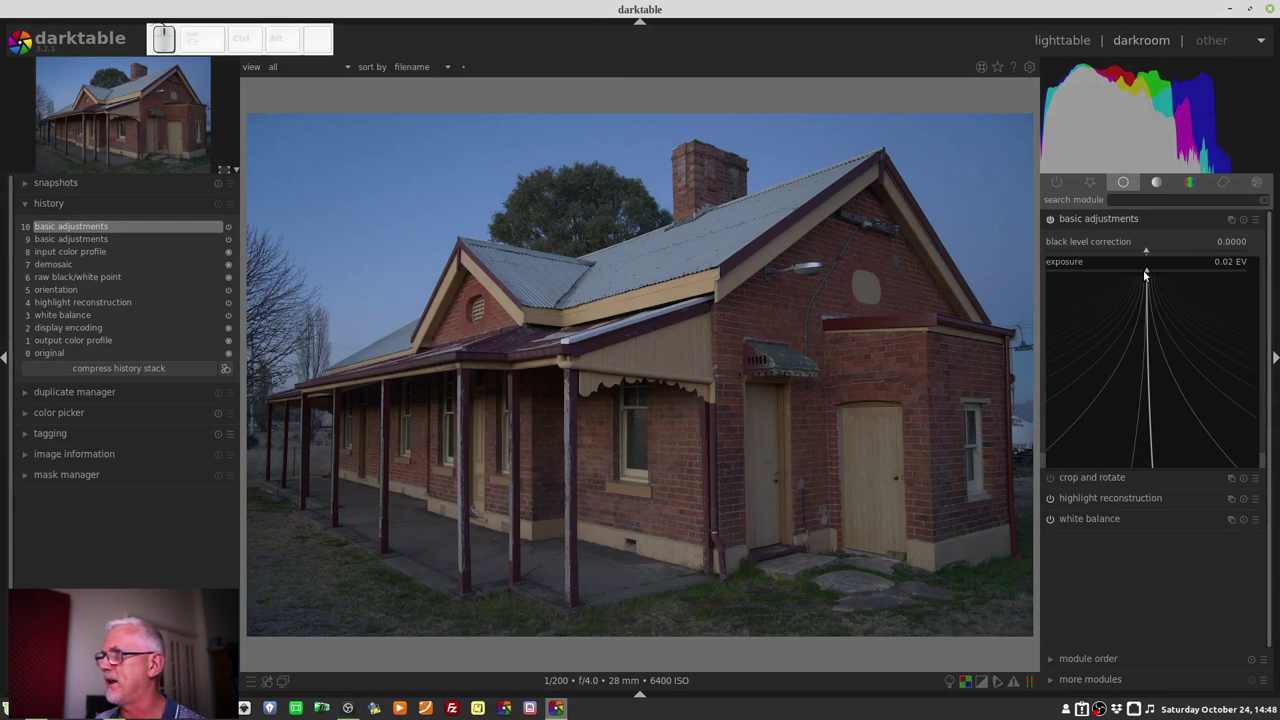
key("KP_2")
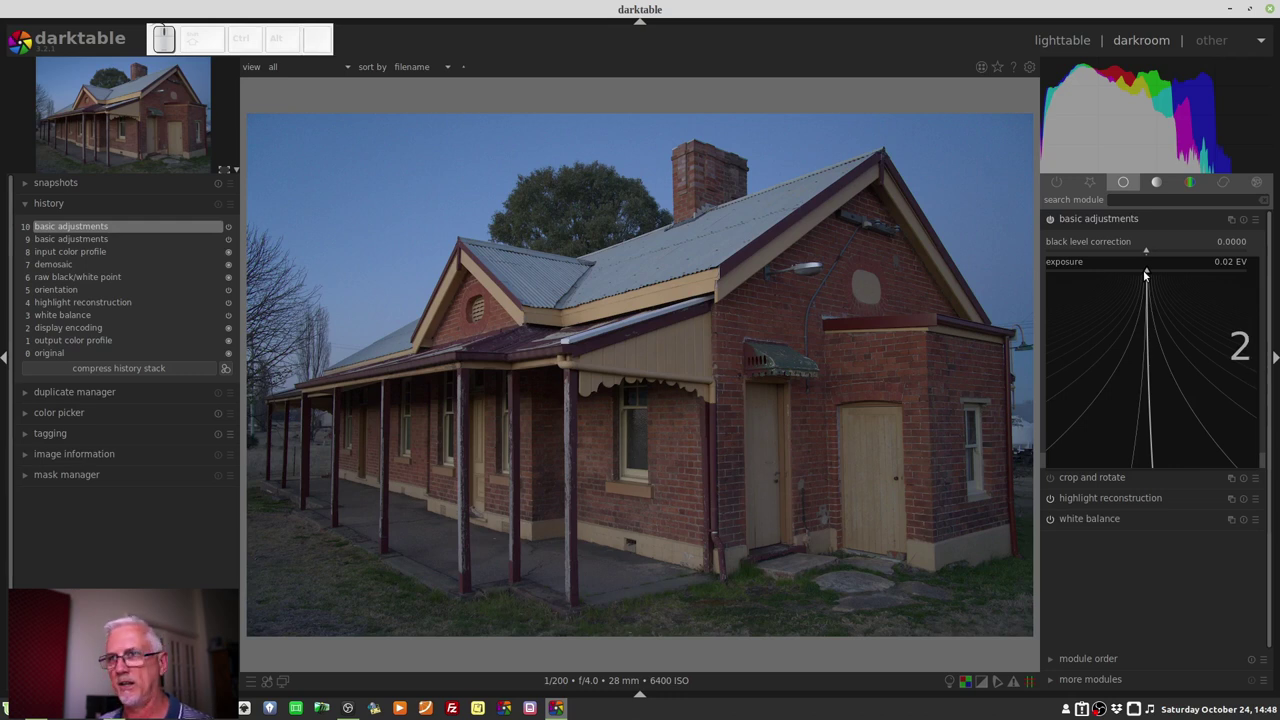
key("KP_Decimal")
key("KP_5")
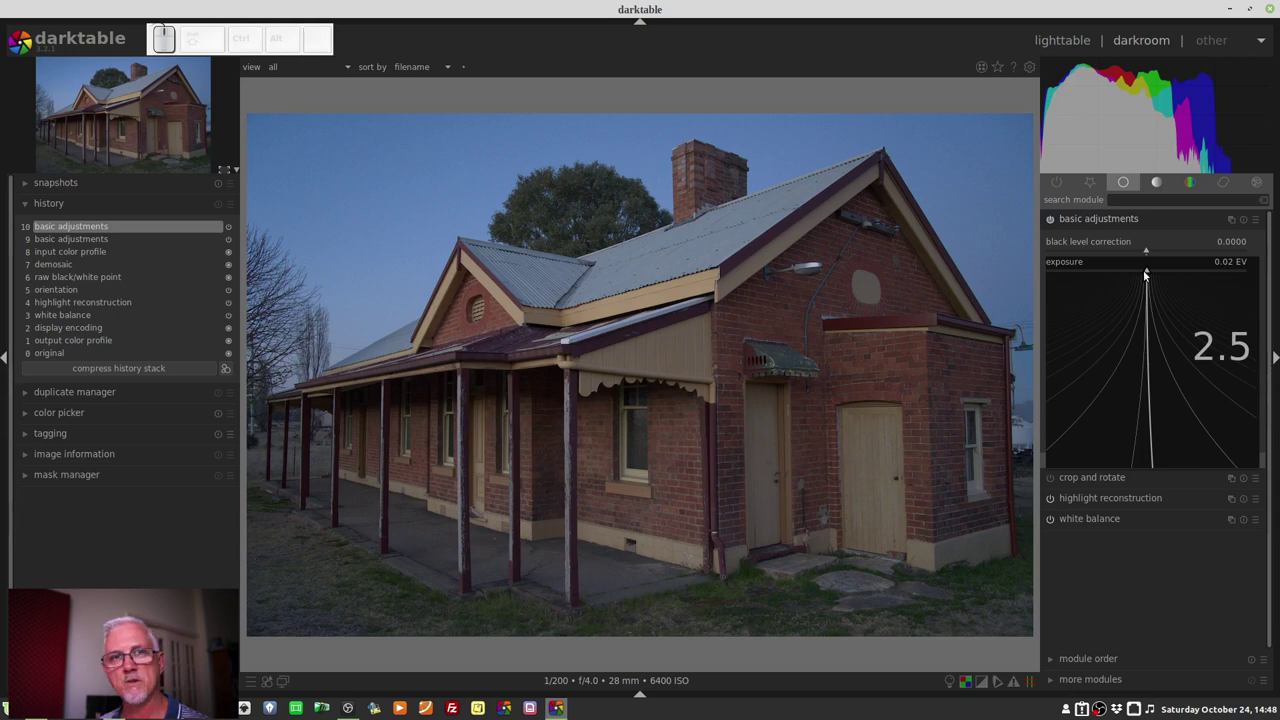
key("KP_Enter")
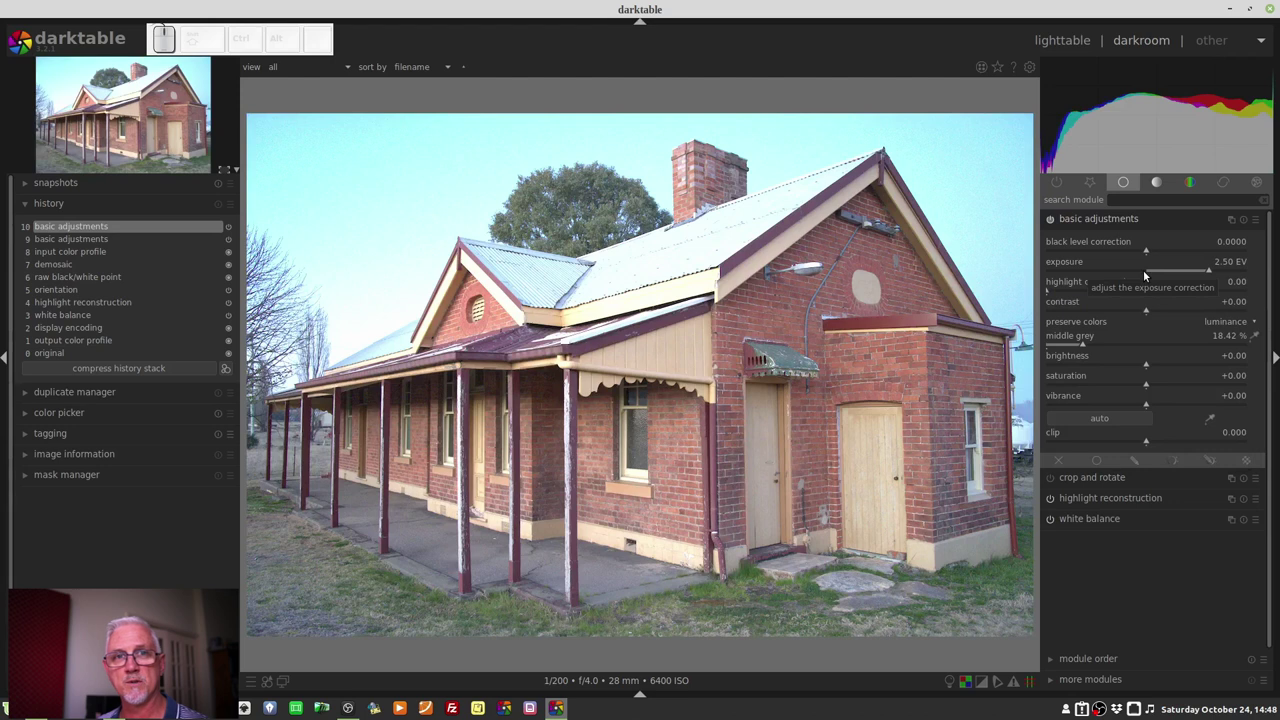
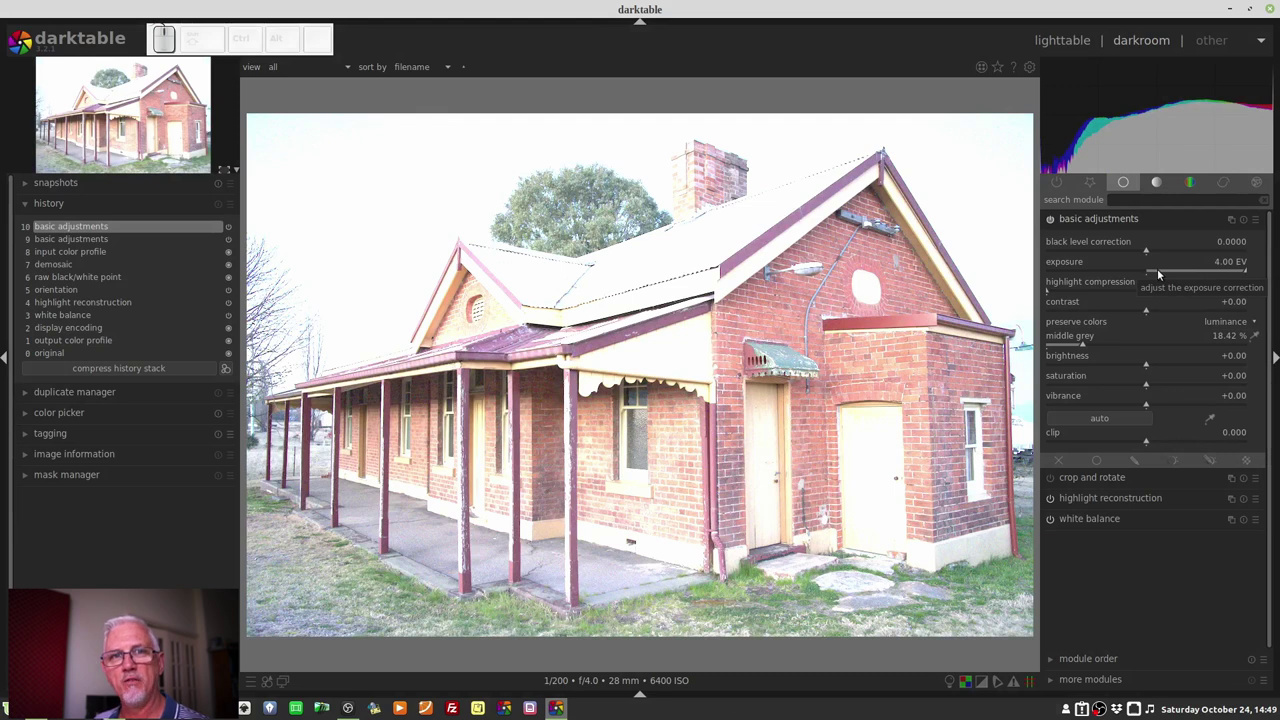
Push exposure to 6.00 EV, then drag it down to -4.00 EV.
right_click(1167, 273)
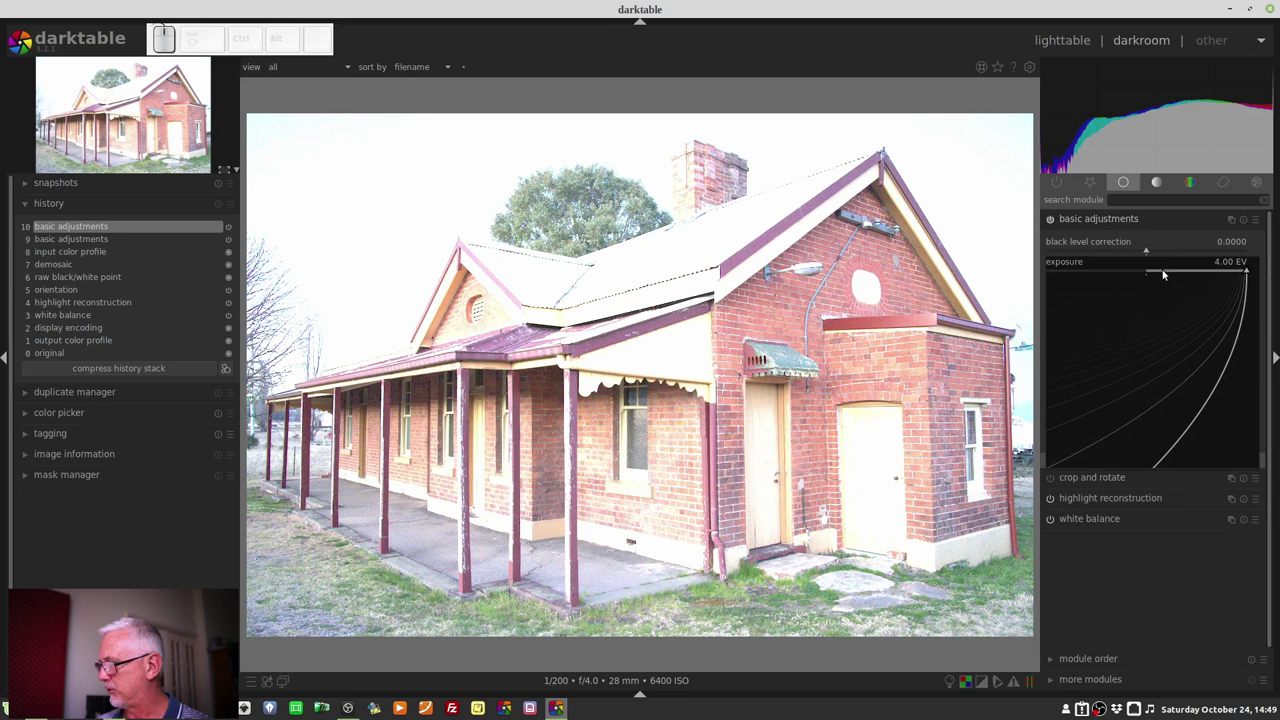
key("KP_6")
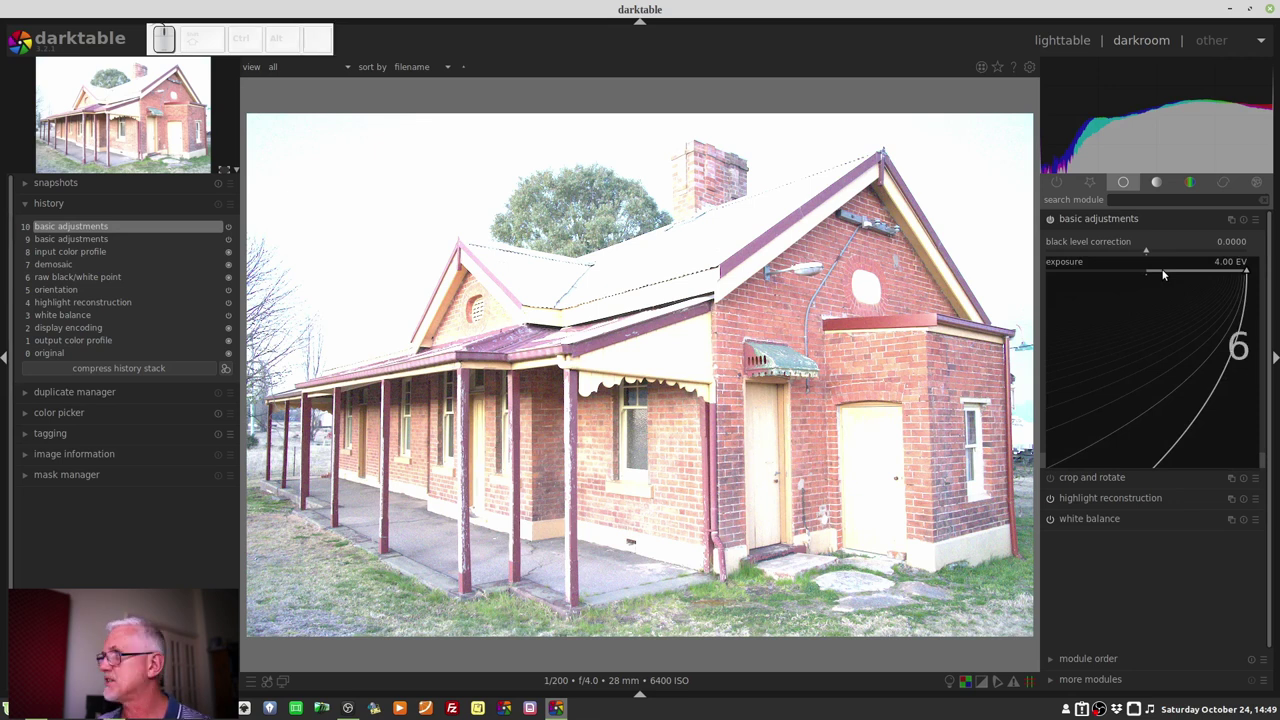
key("KP_Enter")
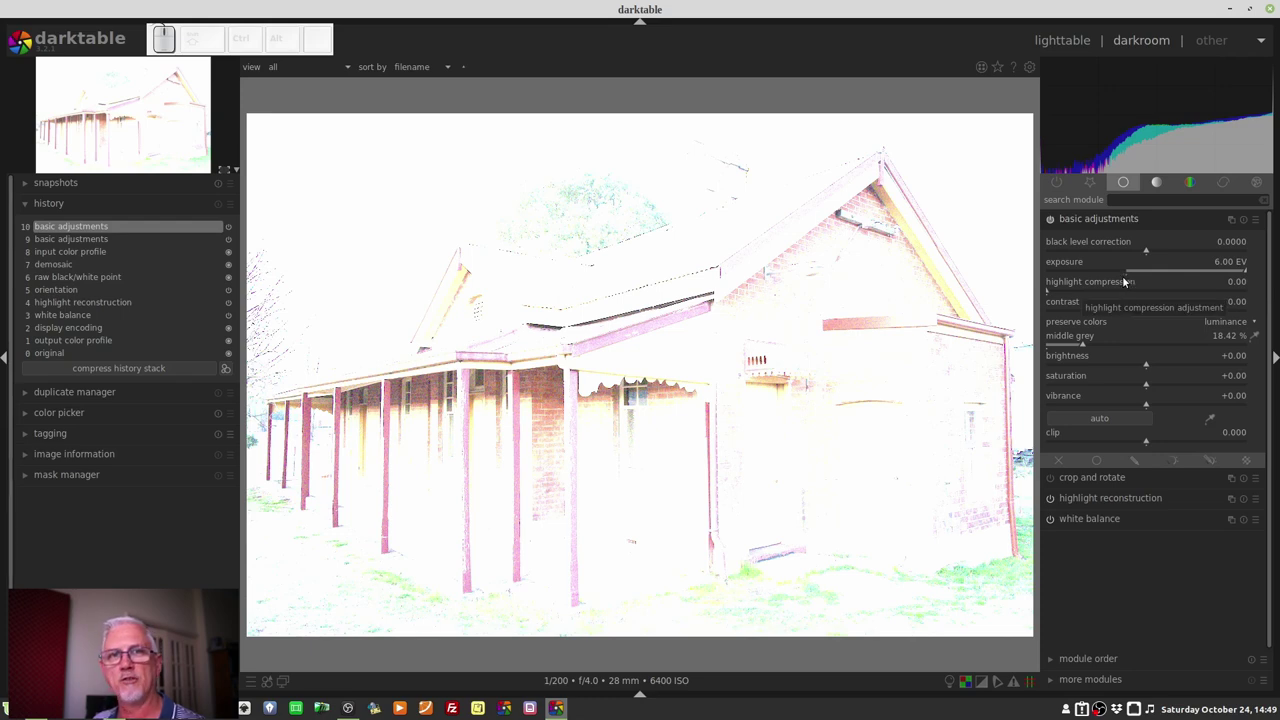
left_click_drag(1233, 271, 1076, 270)
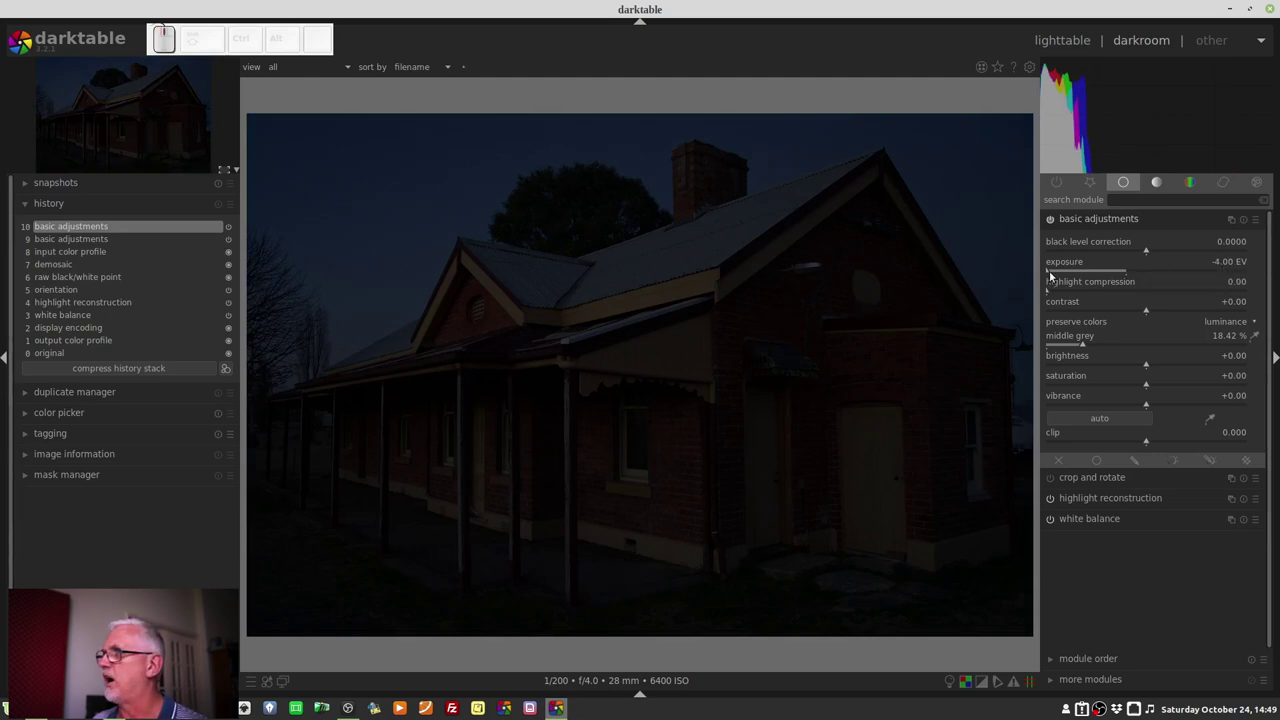
Set exposure to -6.00 EV, then drag it back to a natural 0.14 EV.
right_click(1060, 274)
key("KP_Subtract")
key("KP_6")
key("KP_Enter")
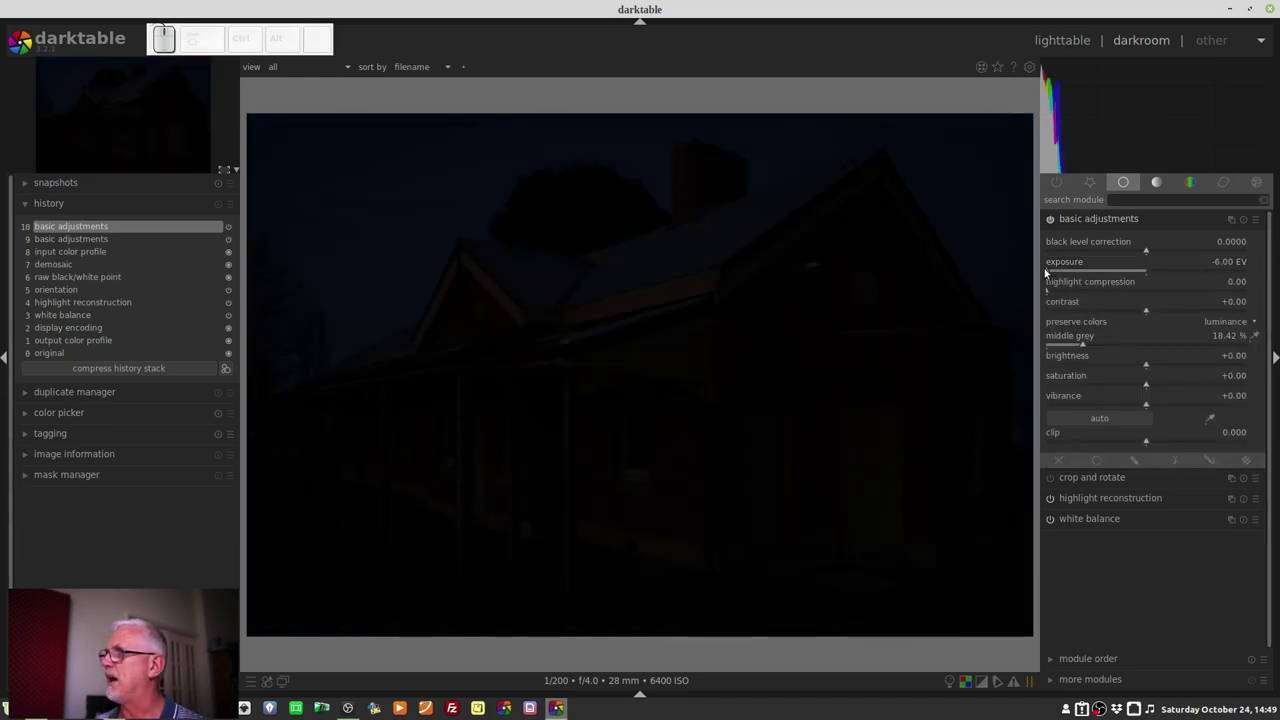
left_click_drag(1050, 271, 1151, 282)
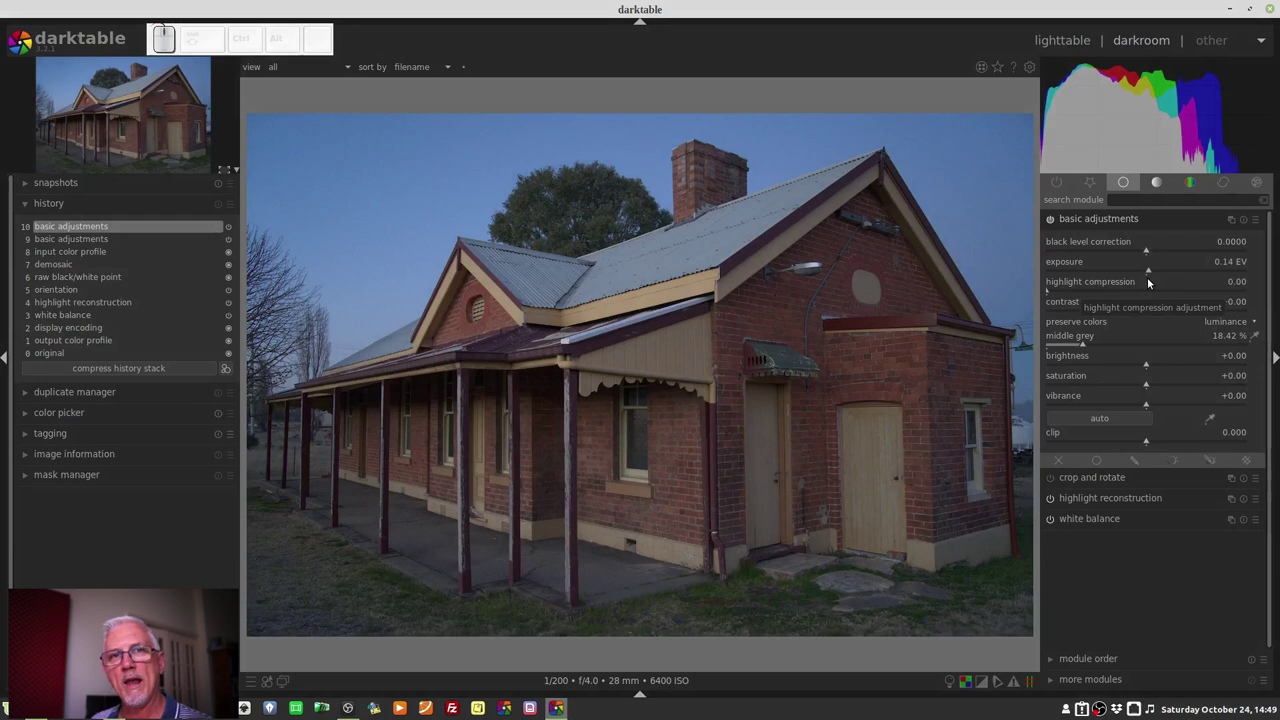